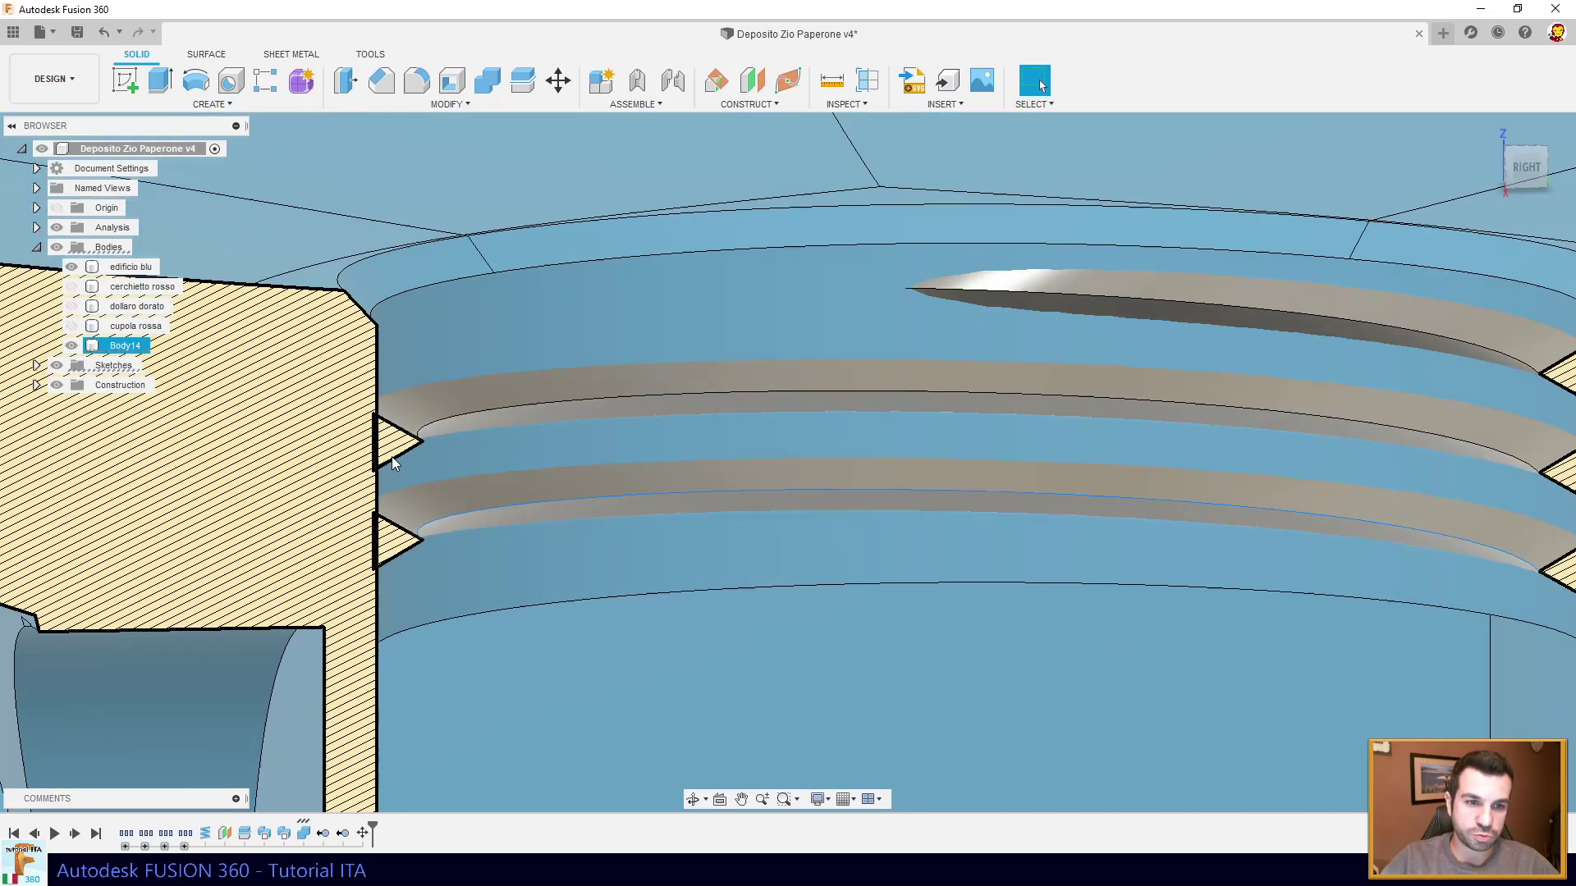
# - Chamfer the thread body's end edge at 0.5 mm
pyautogui.middleClick(424, 452)
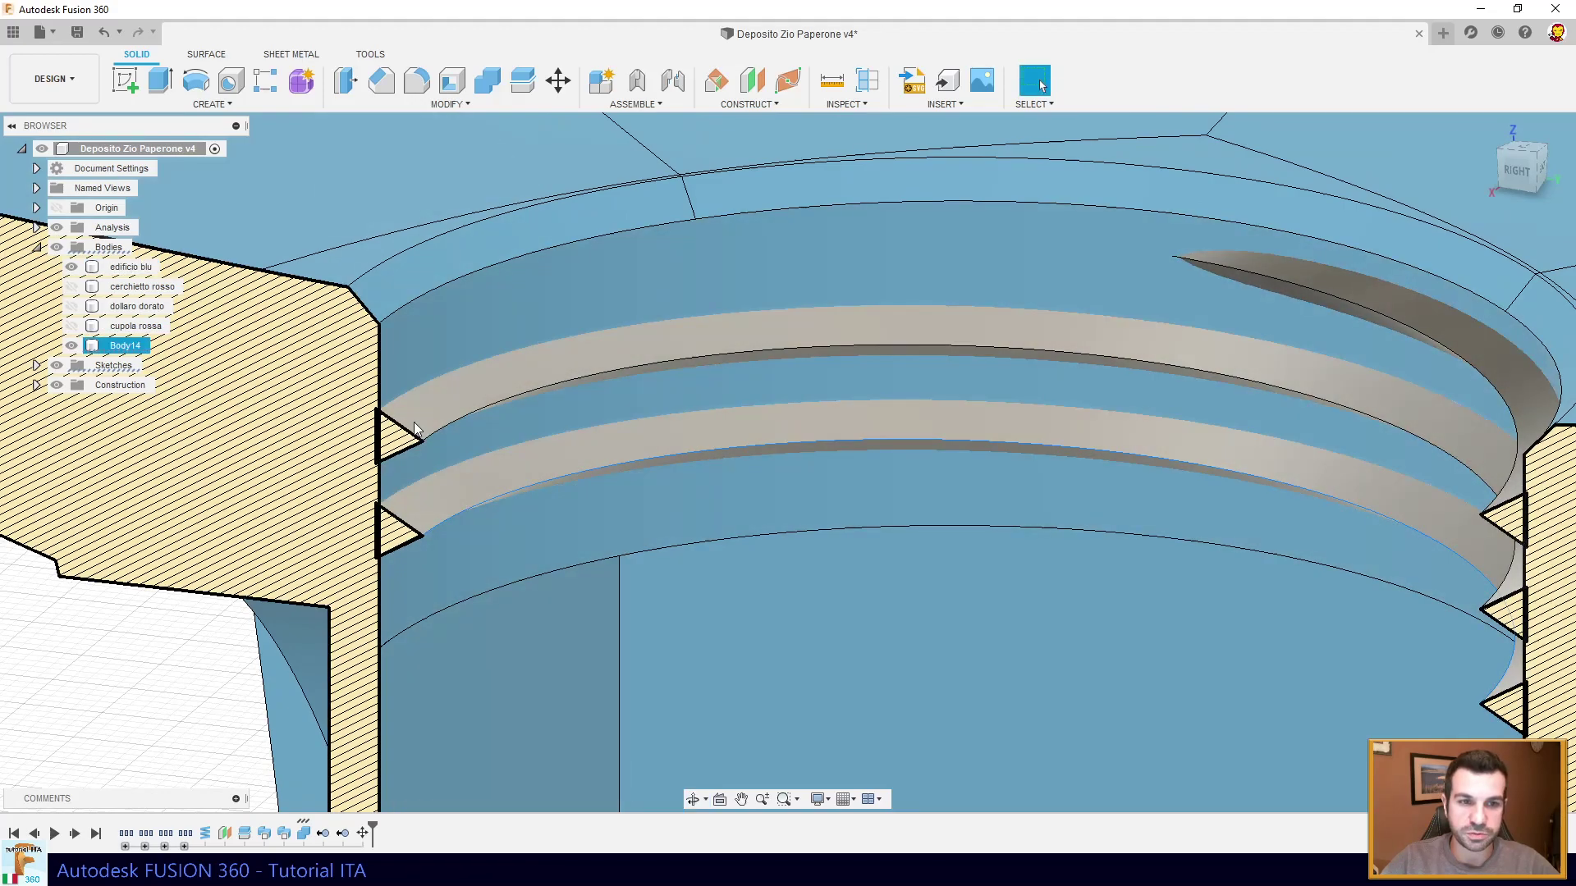
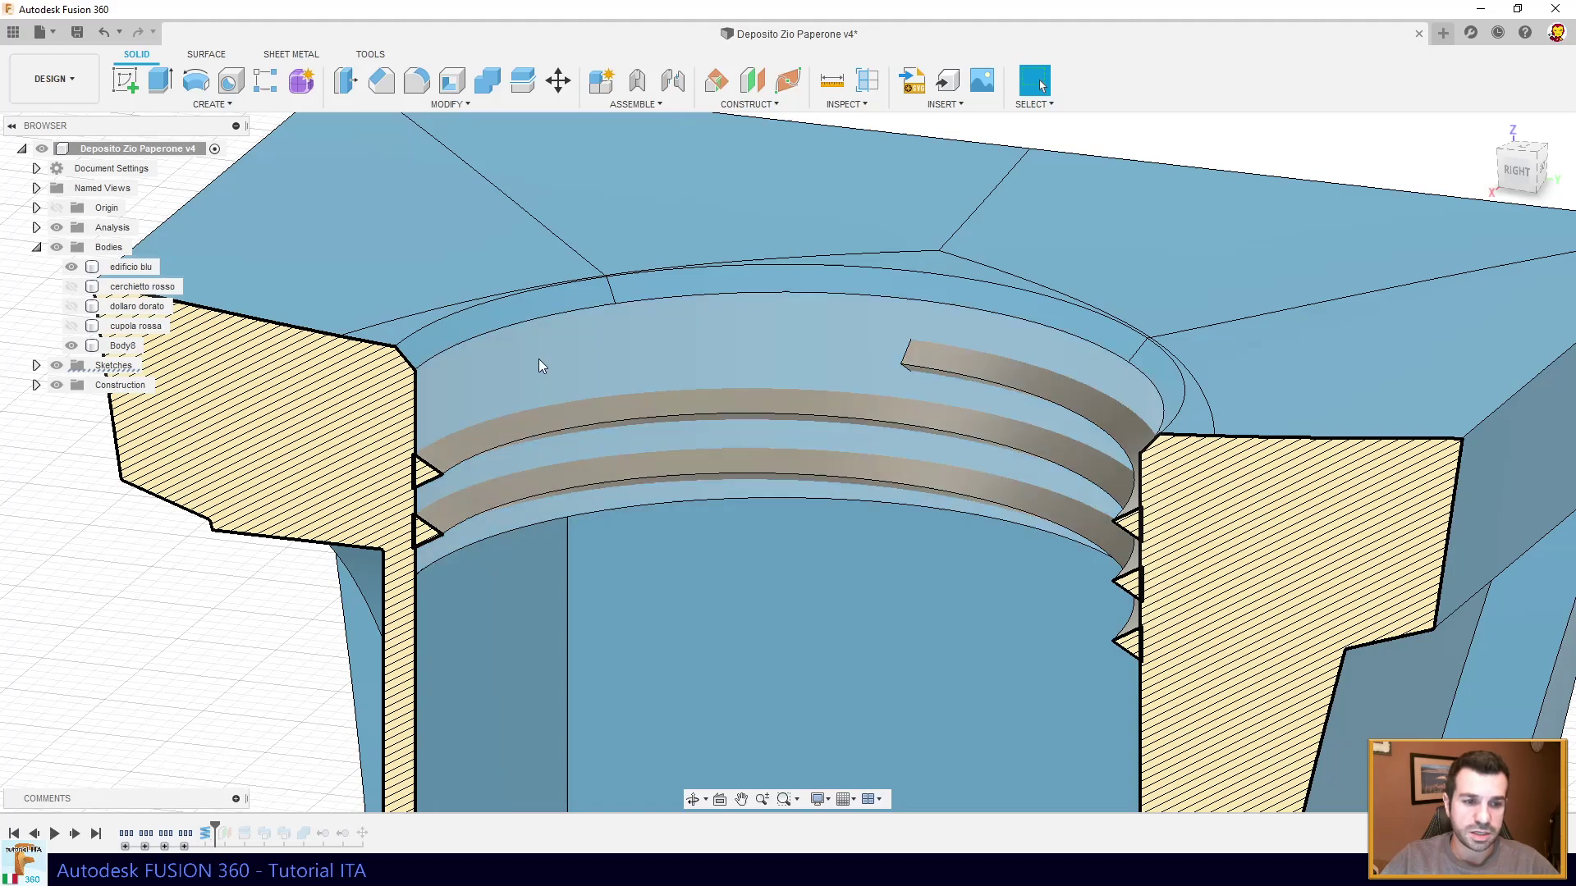
pyautogui.click(392, 88)
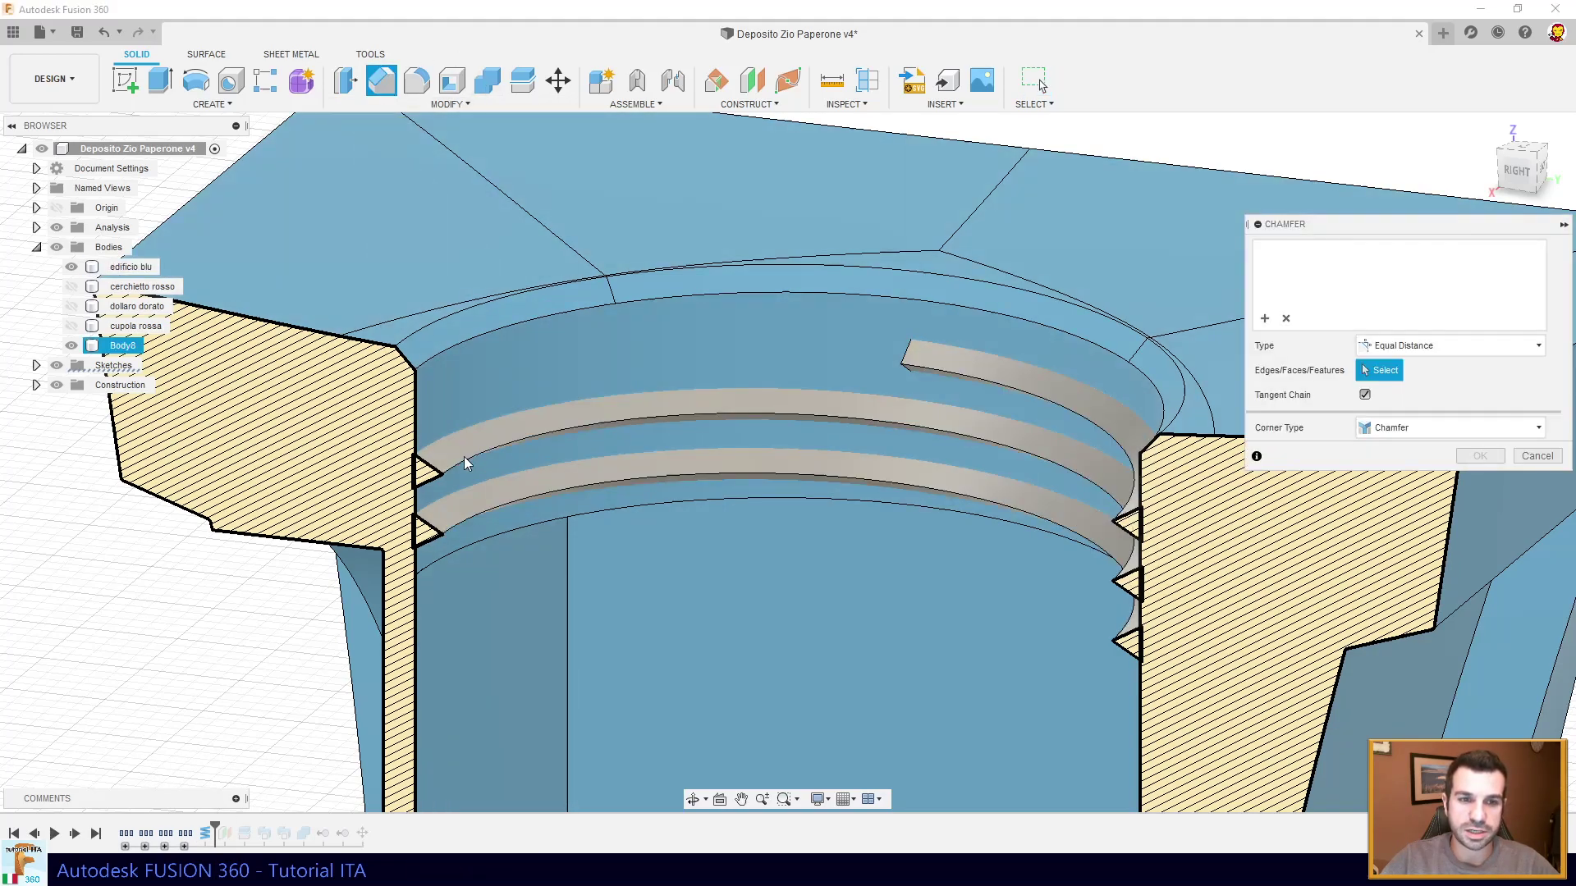
pyautogui.click(956, 377)
pyautogui.press('KP_0')
pyautogui.press('KP_Decimal')
pyautogui.press('KP_5')
pyautogui.press('Return')
pyautogui.press('KP_Enter')
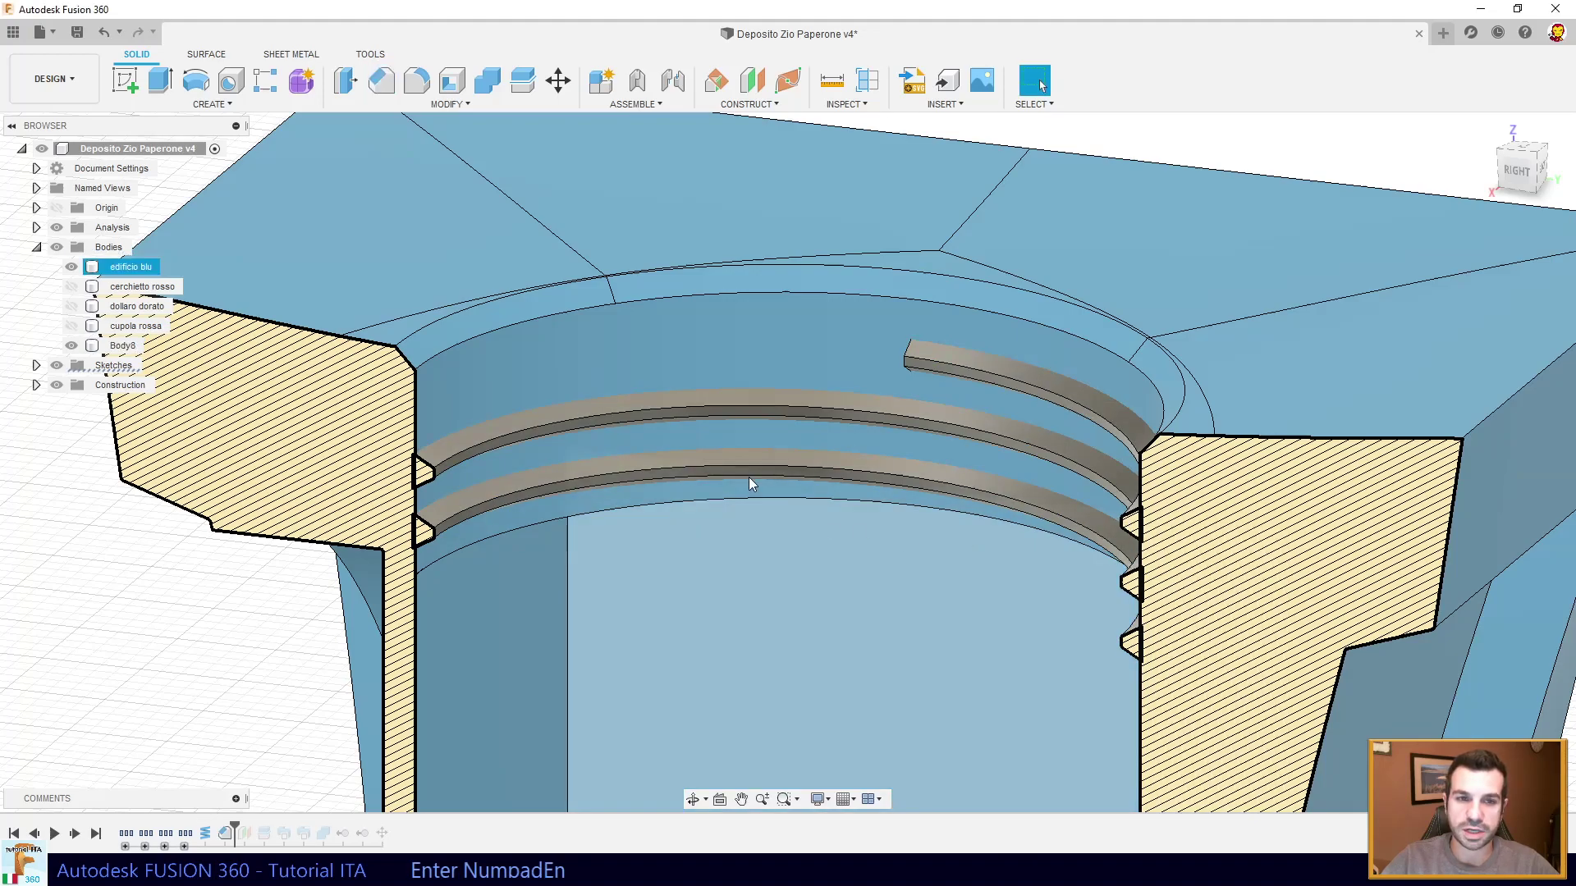
# - Select edificio blu as the target body for combining with the thread
pyautogui.middleClick(369, 459)
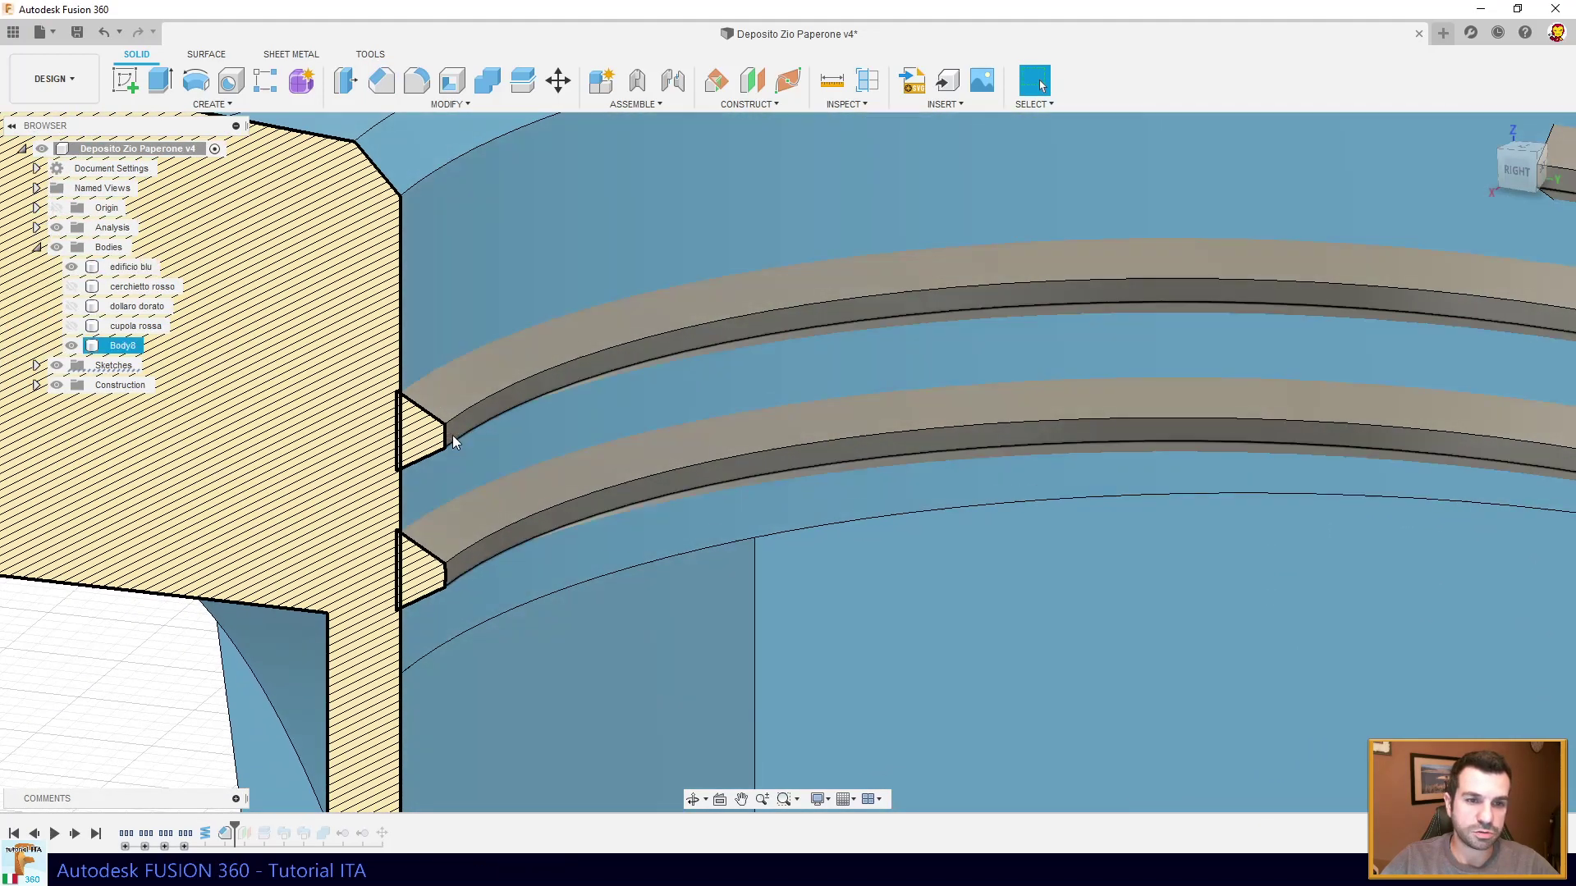
pyautogui.click(242, 832)
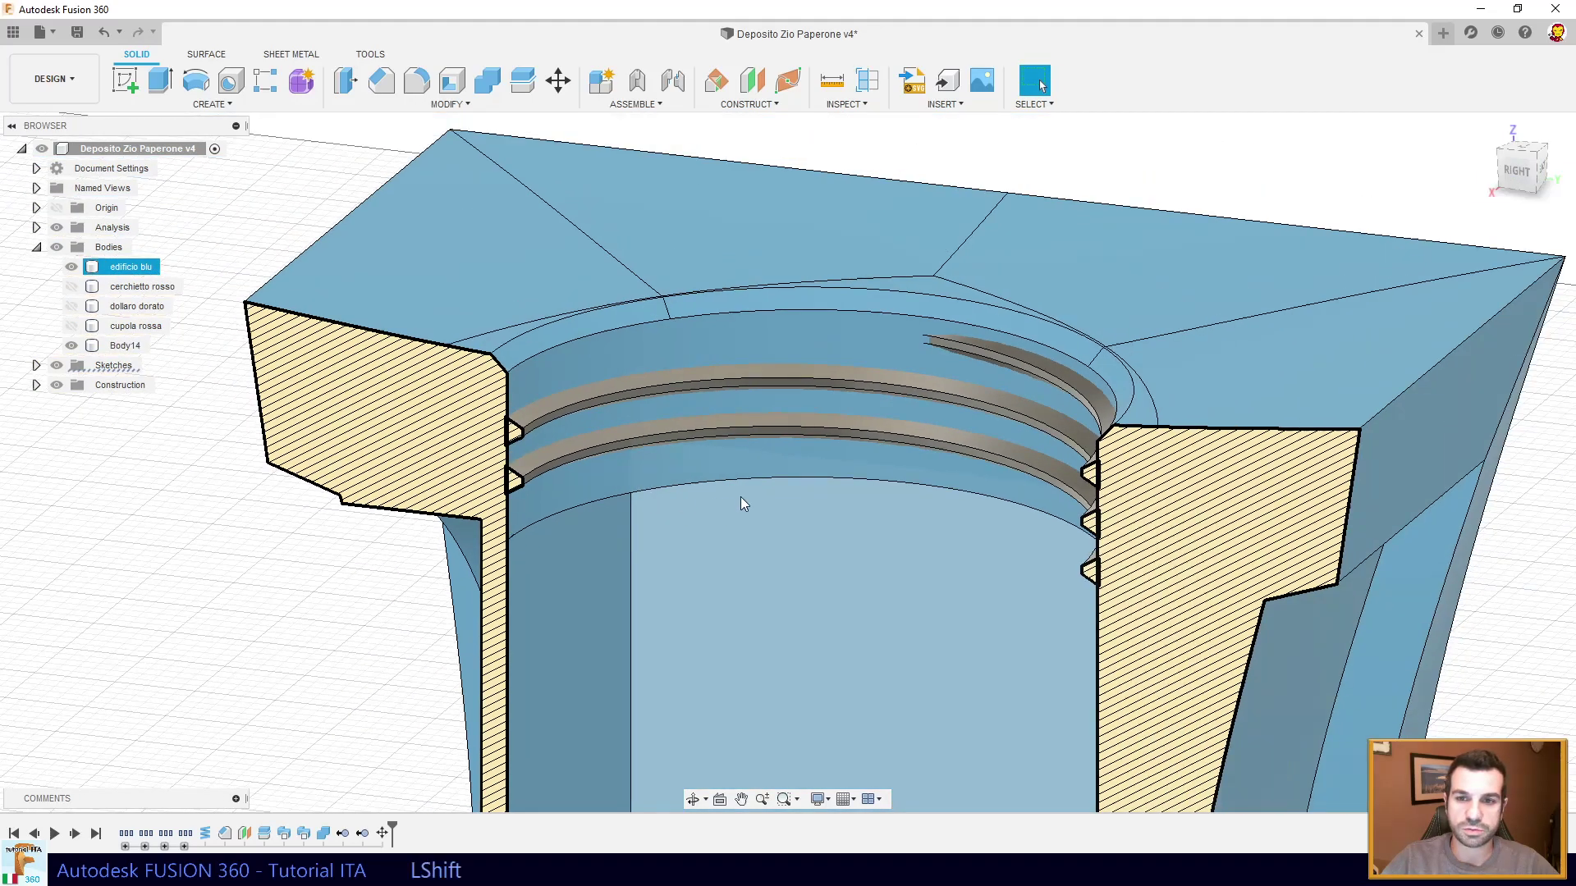
pyautogui.middleClick(920, 477)
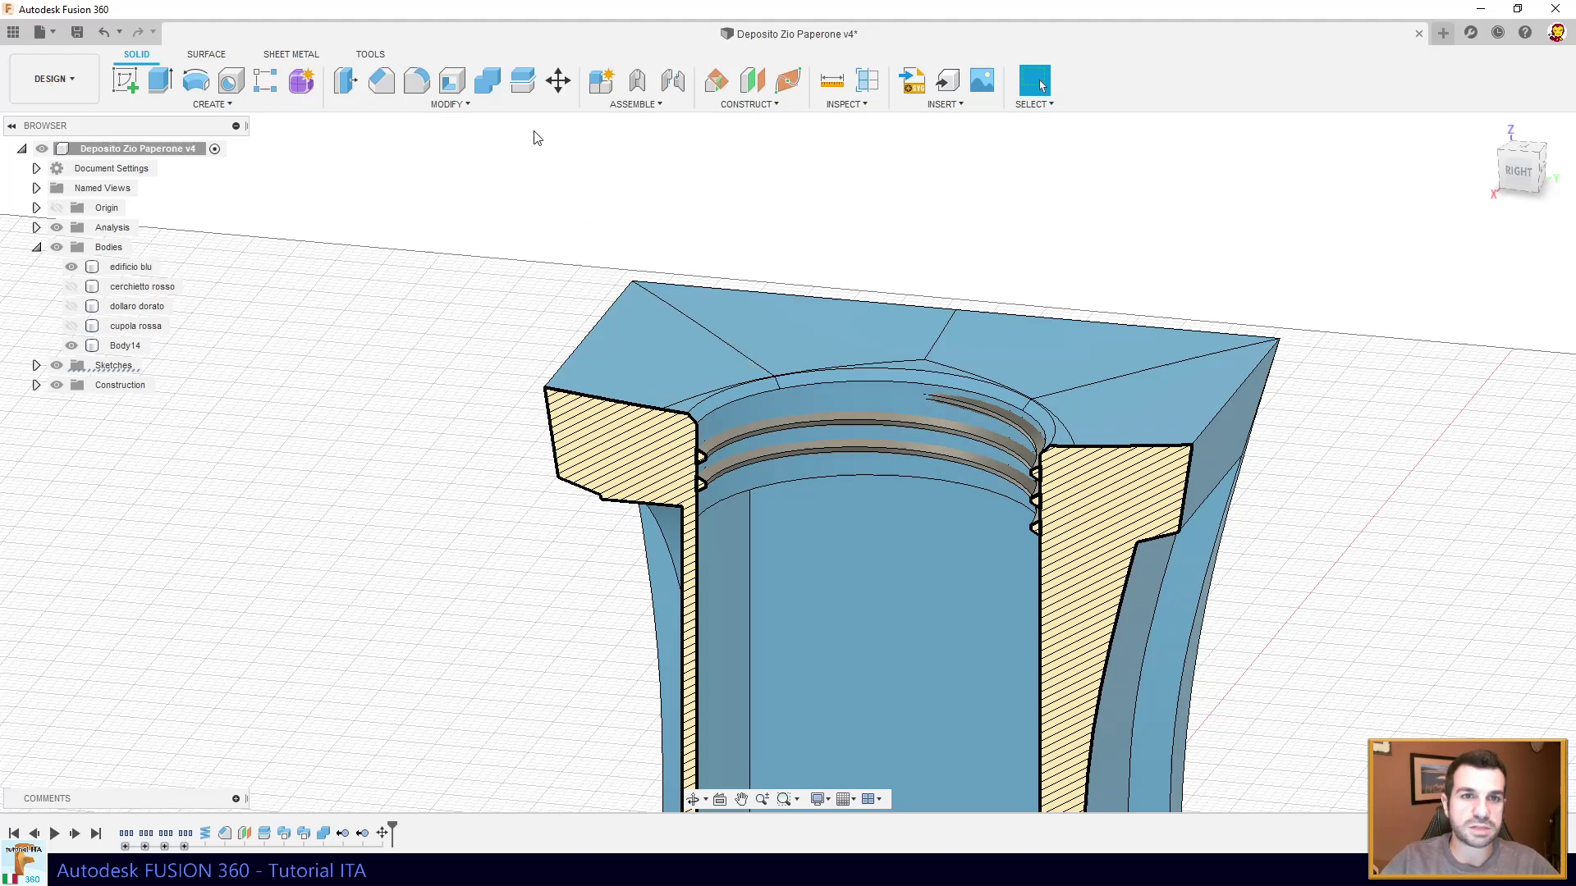
# - Join Body14 into edificio blu and turn off the section to view the threaded neck
pyautogui.click(493, 88)
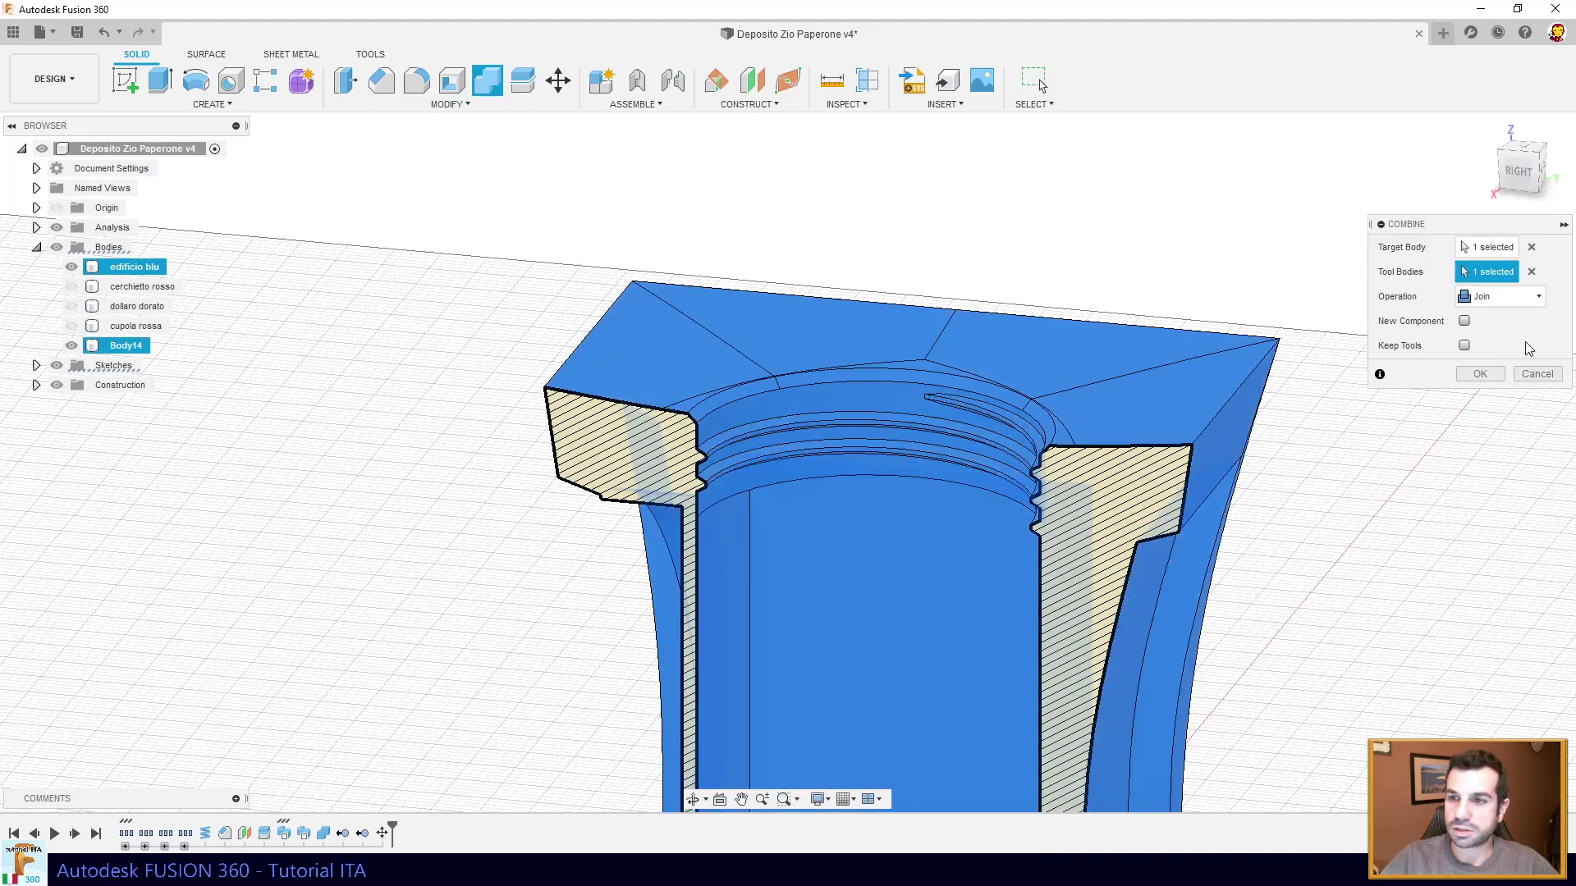
pyautogui.click(1483, 381)
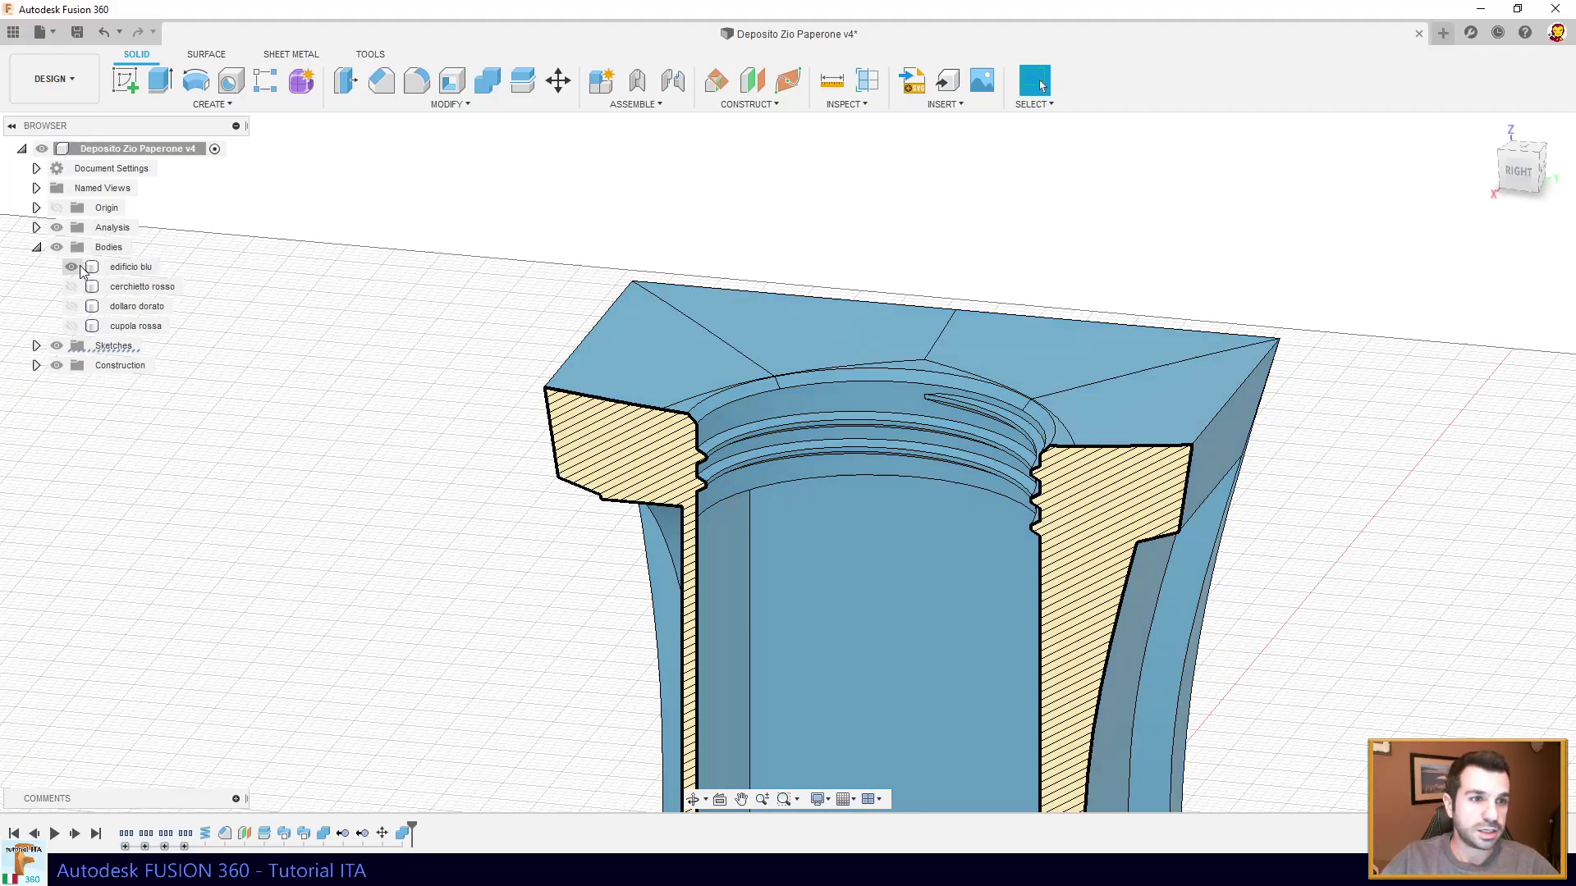
pyautogui.middleClick(1013, 488)
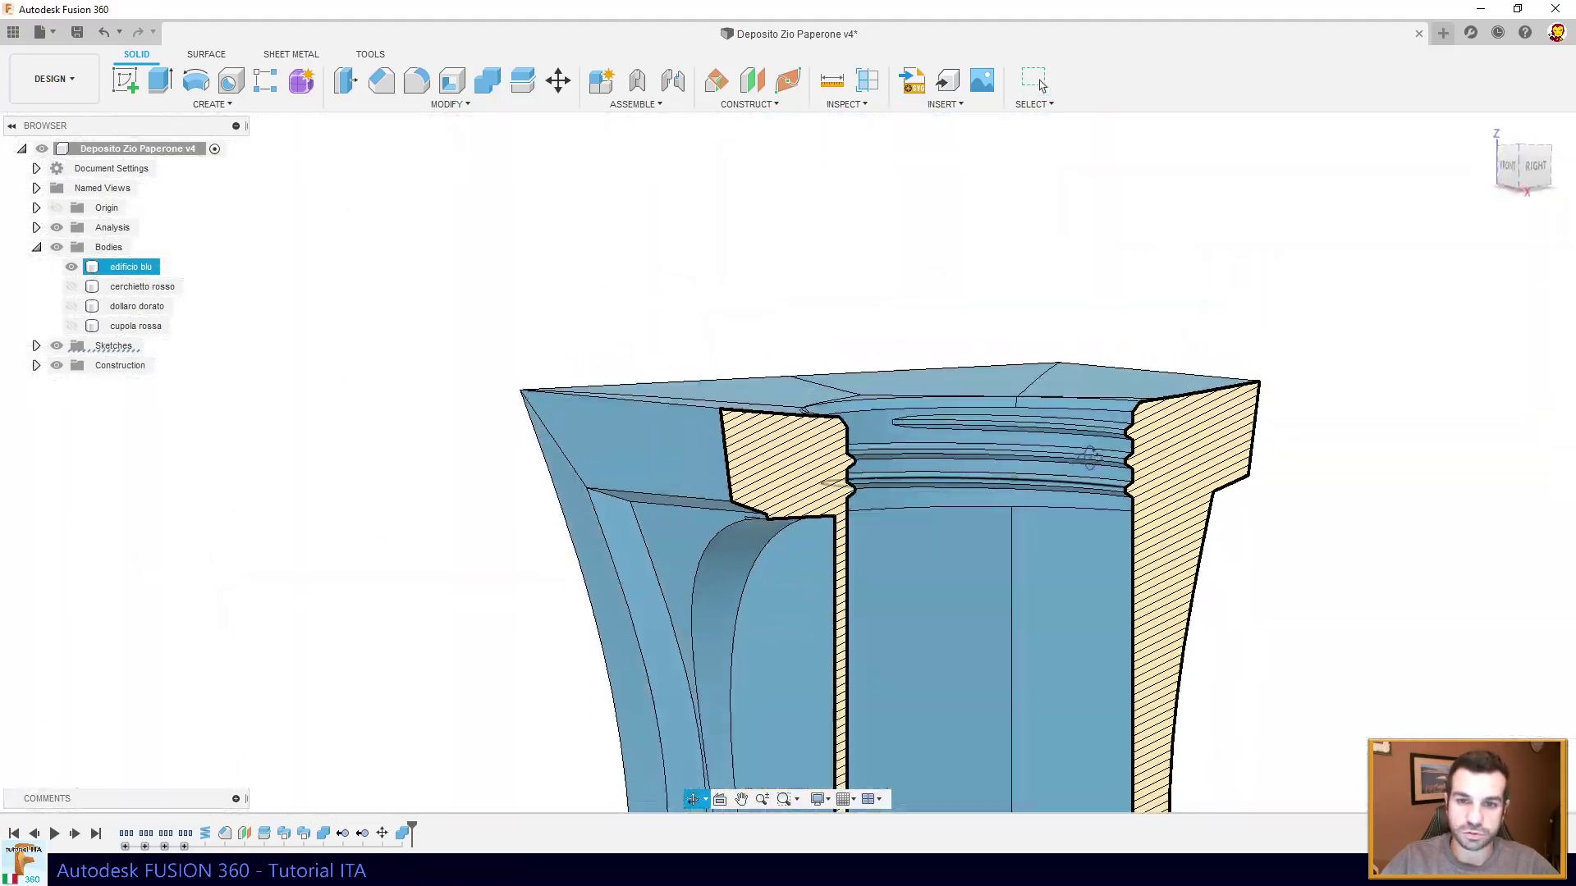
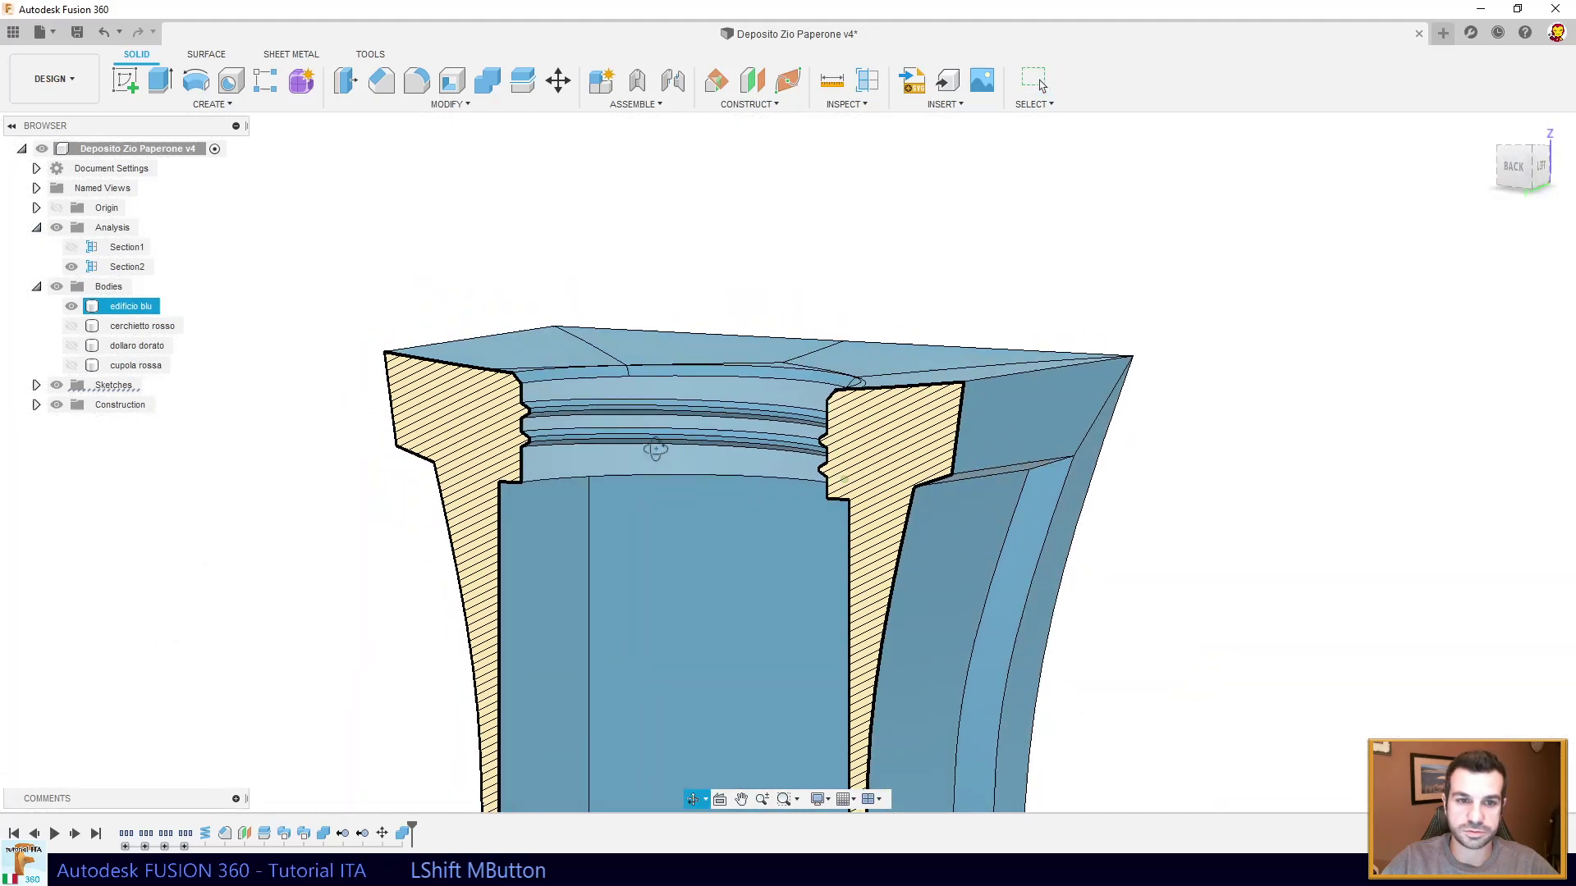
pyautogui.click(63, 235)
pyautogui.middleClick(801, 420)
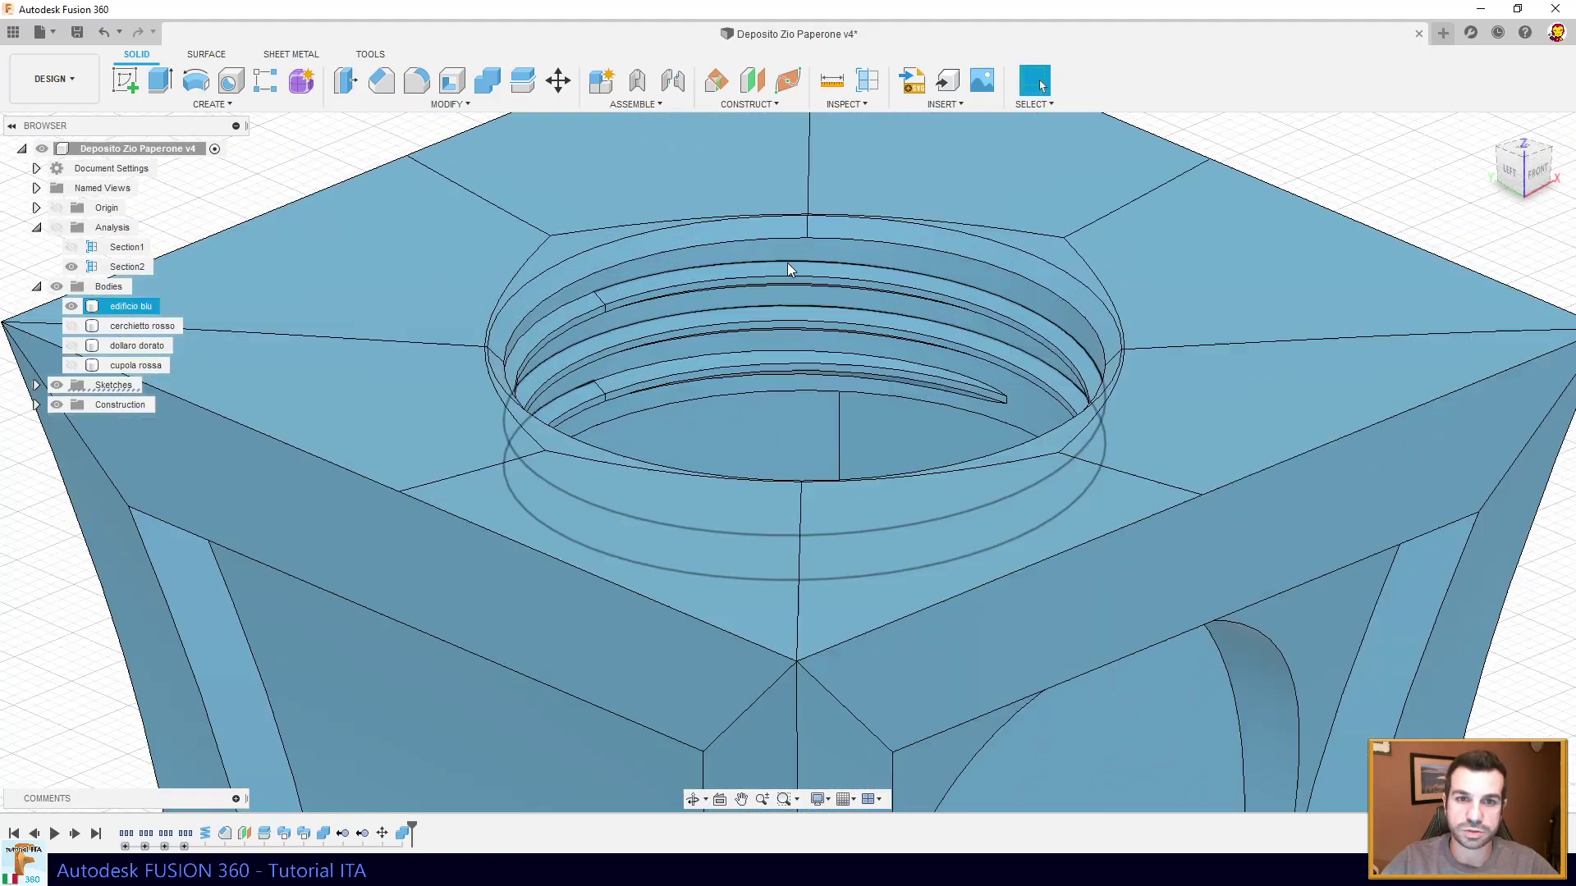
pyautogui.middleClick(769, 381)
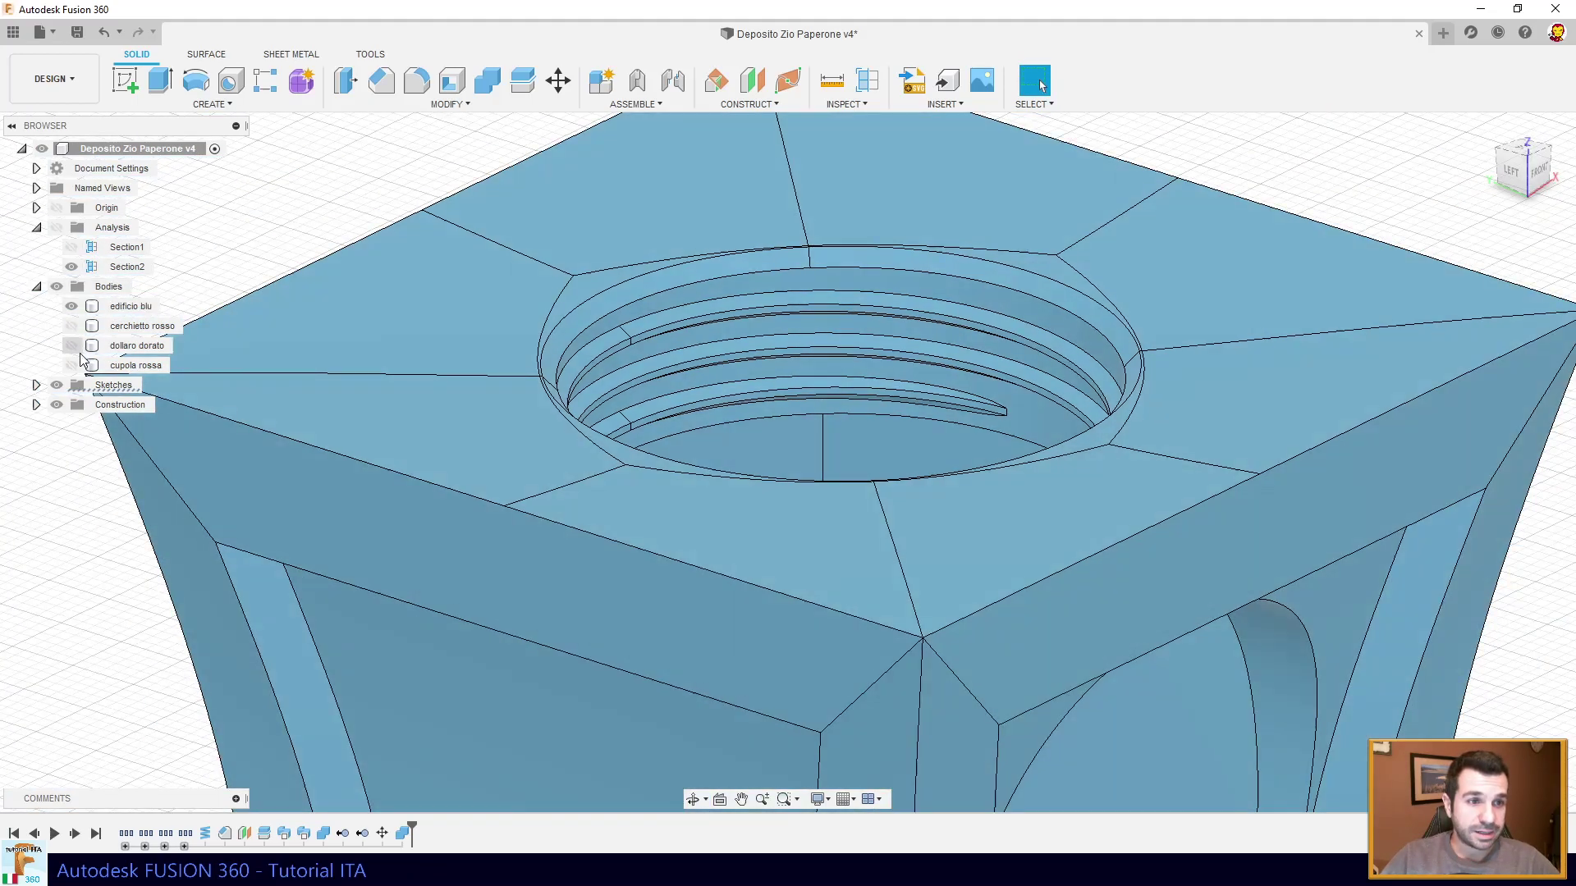
# - Show cupola rossa cut by Section1 and hide edificio blu to inspect the dome's inner rim
pyautogui.click(77, 371)
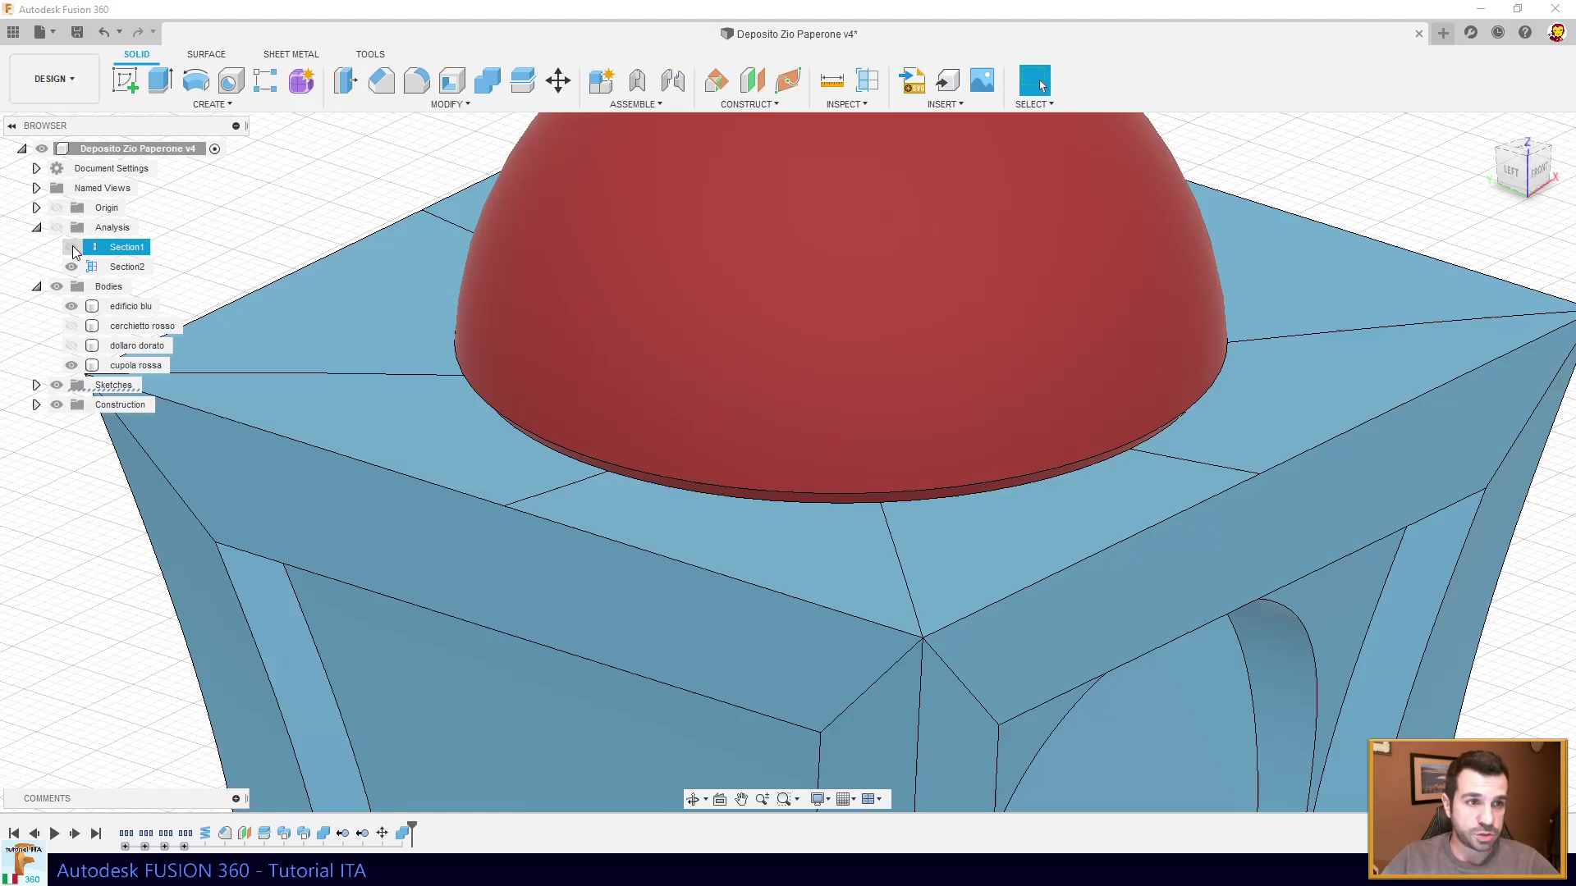
pyautogui.click(61, 232)
pyautogui.middleClick(617, 268)
pyautogui.middleClick(715, 525)
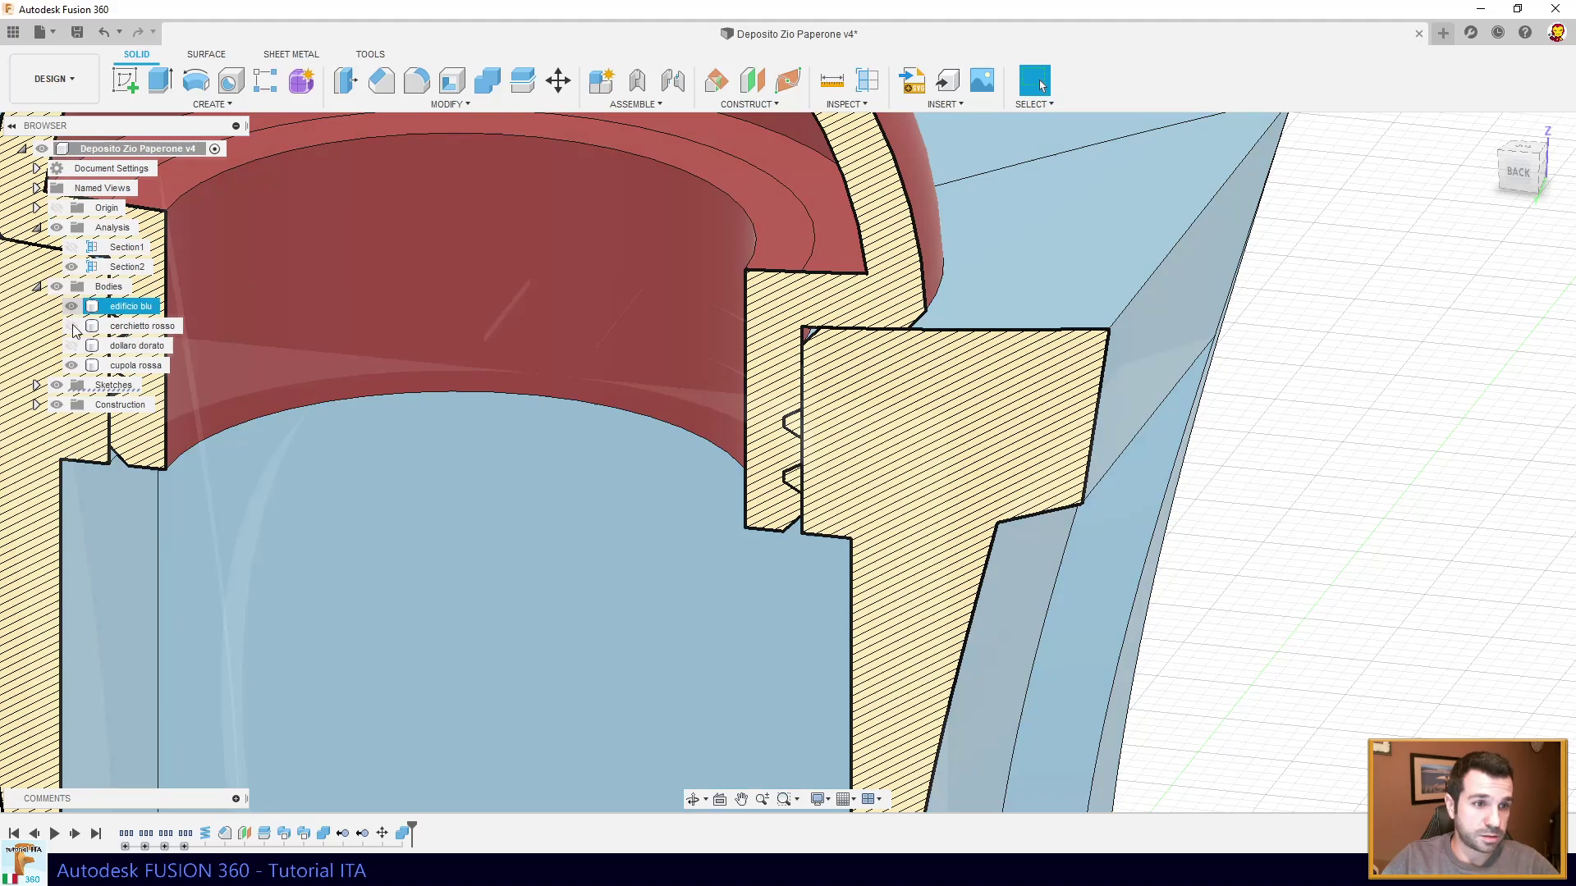
pyautogui.click(81, 318)
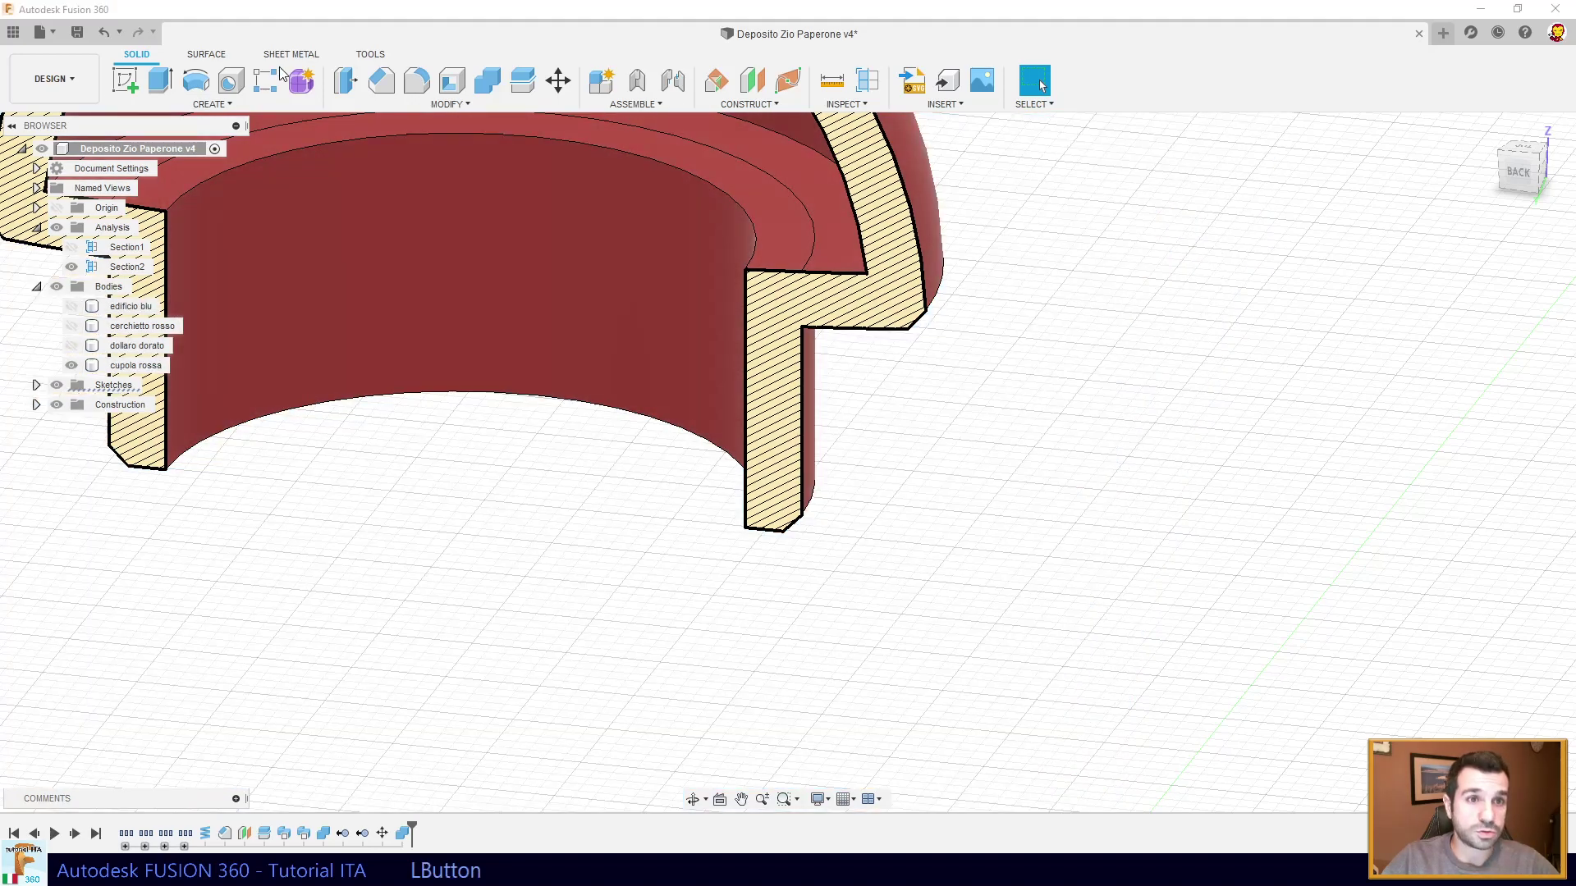
pyautogui.click(356, 79)
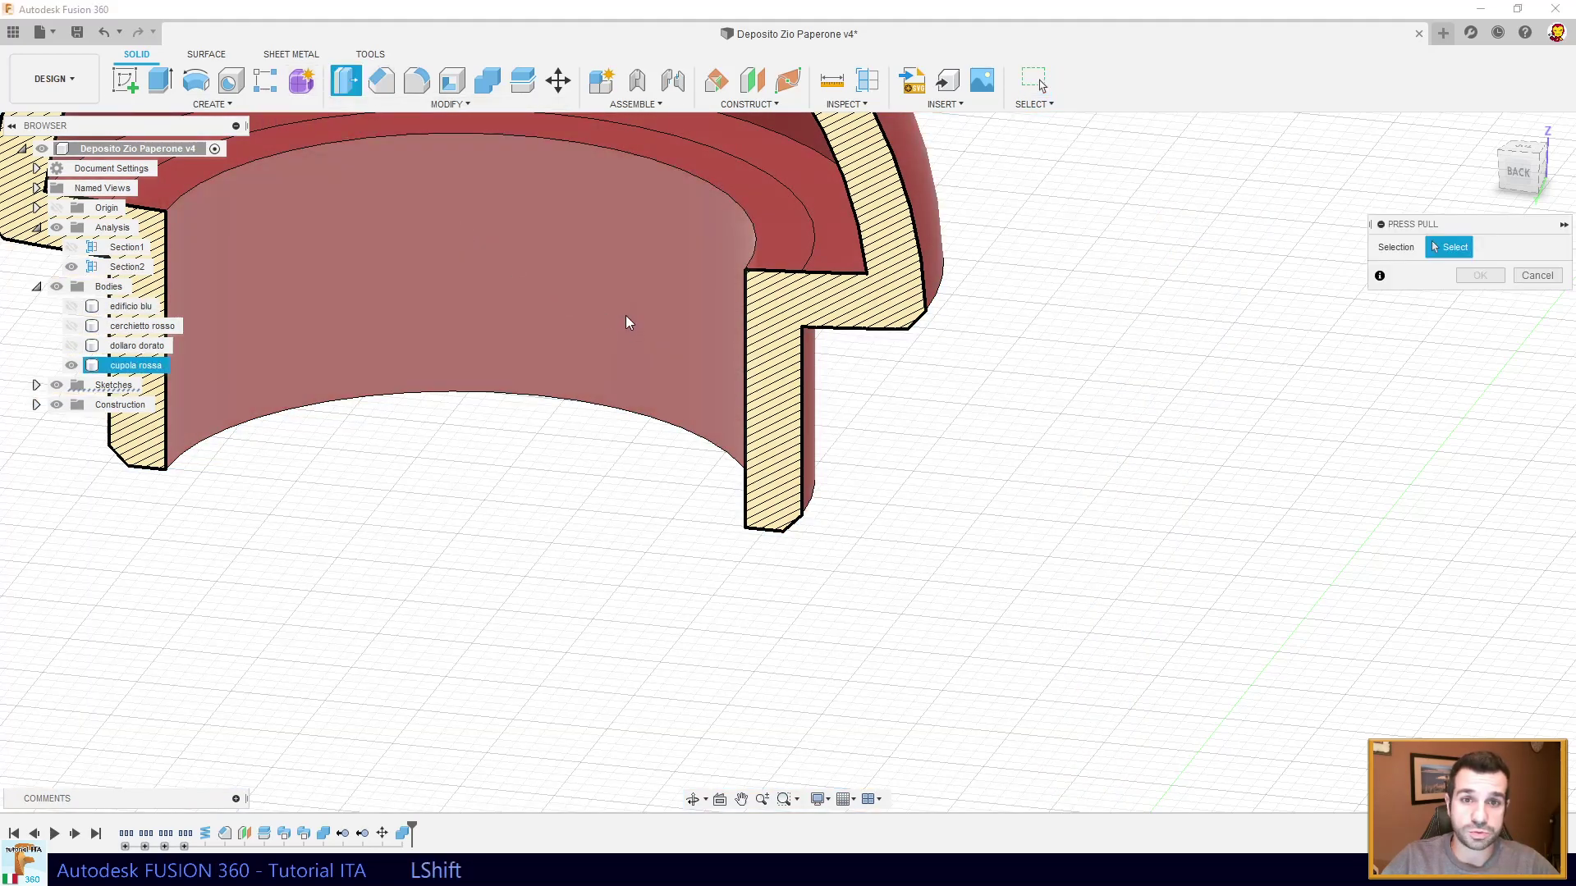
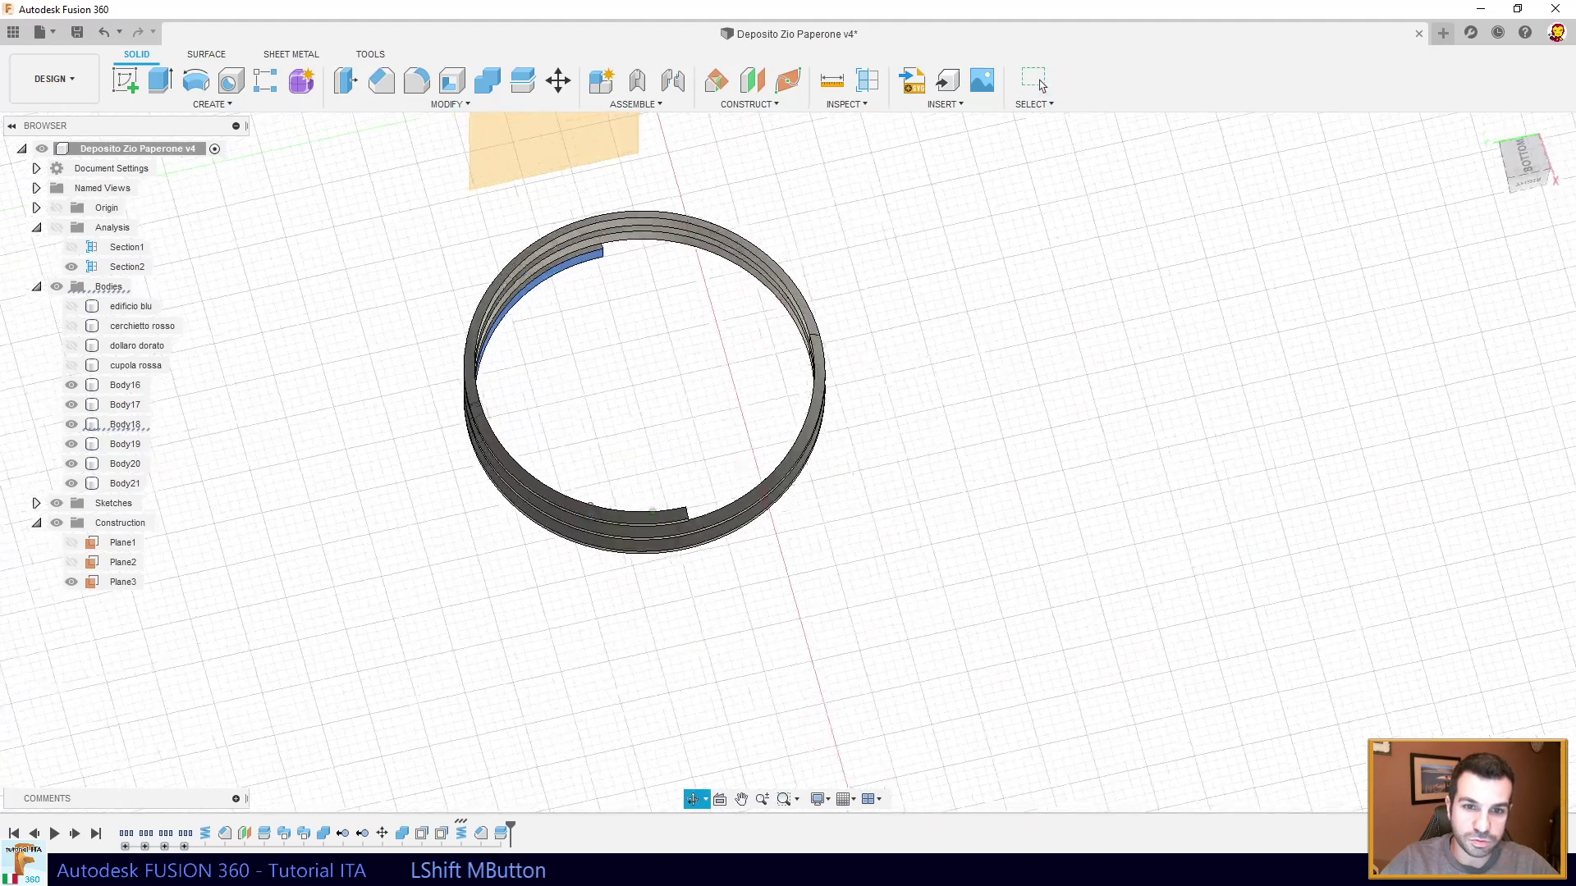
# - Finish the thread ring sweep along the ring arc as a new body
pyautogui.click(600, 505)
pyautogui.click(601, 509)
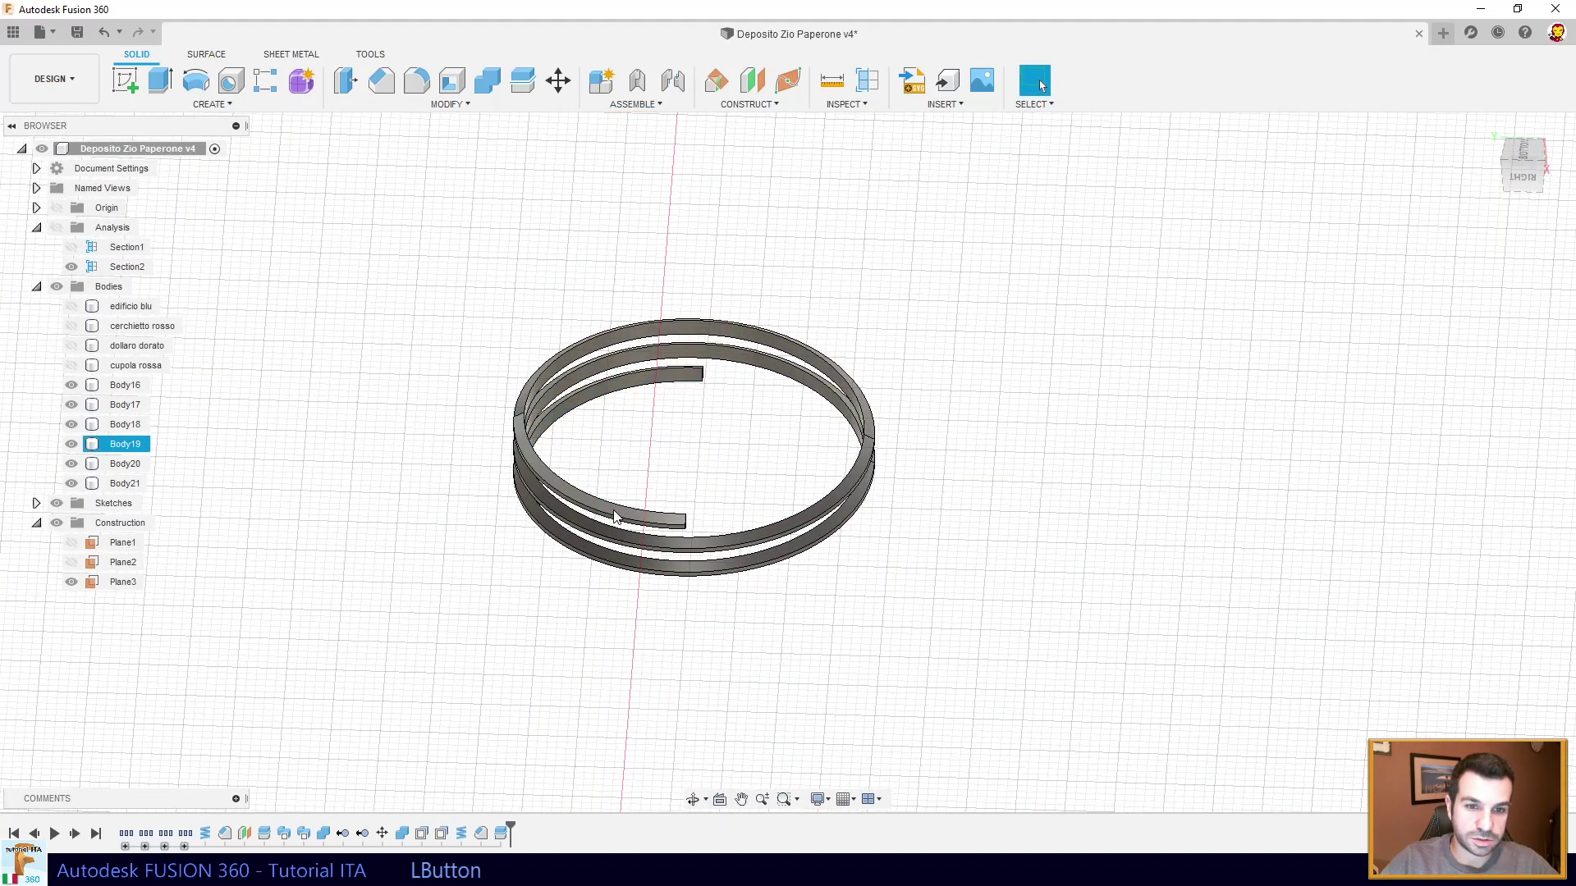
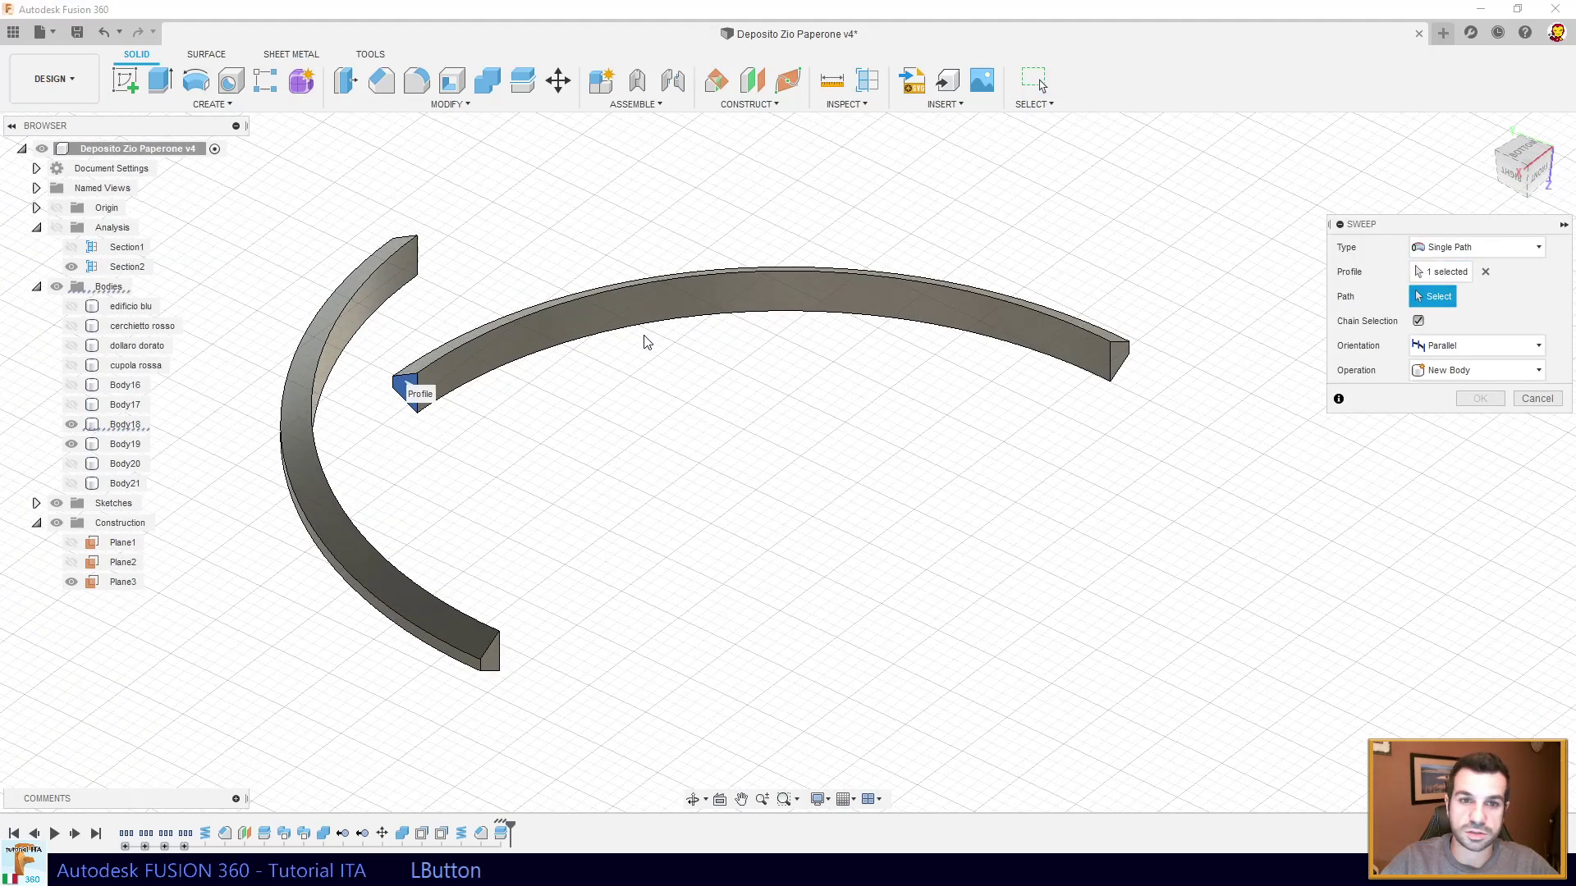
pyautogui.click(646, 332)
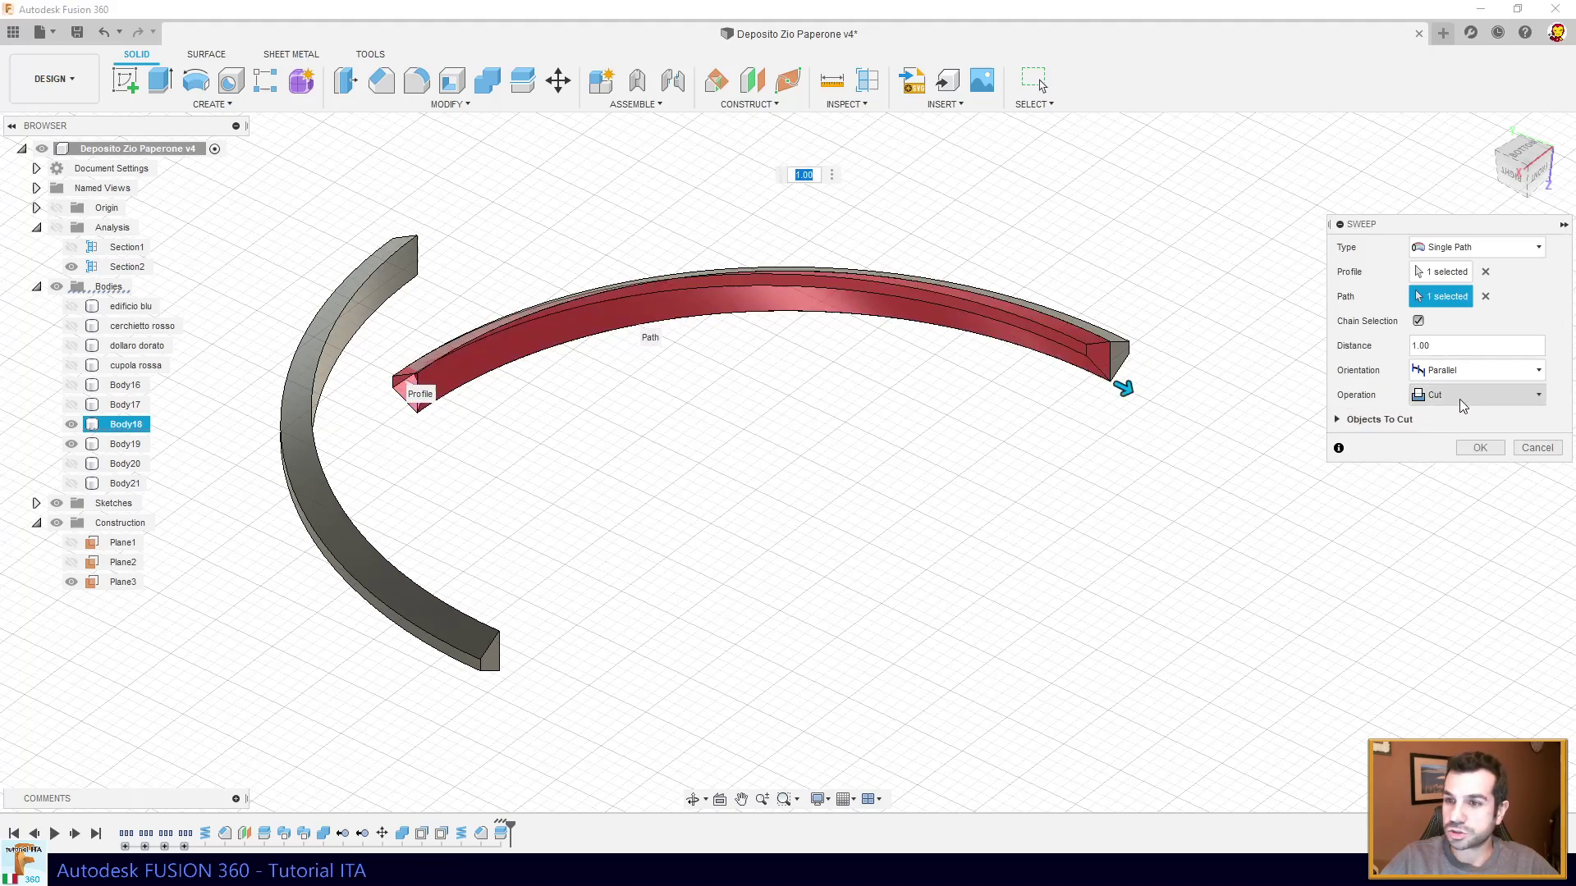
pyautogui.click(1458, 401)
pyautogui.click(1453, 476)
pyautogui.click(1484, 431)
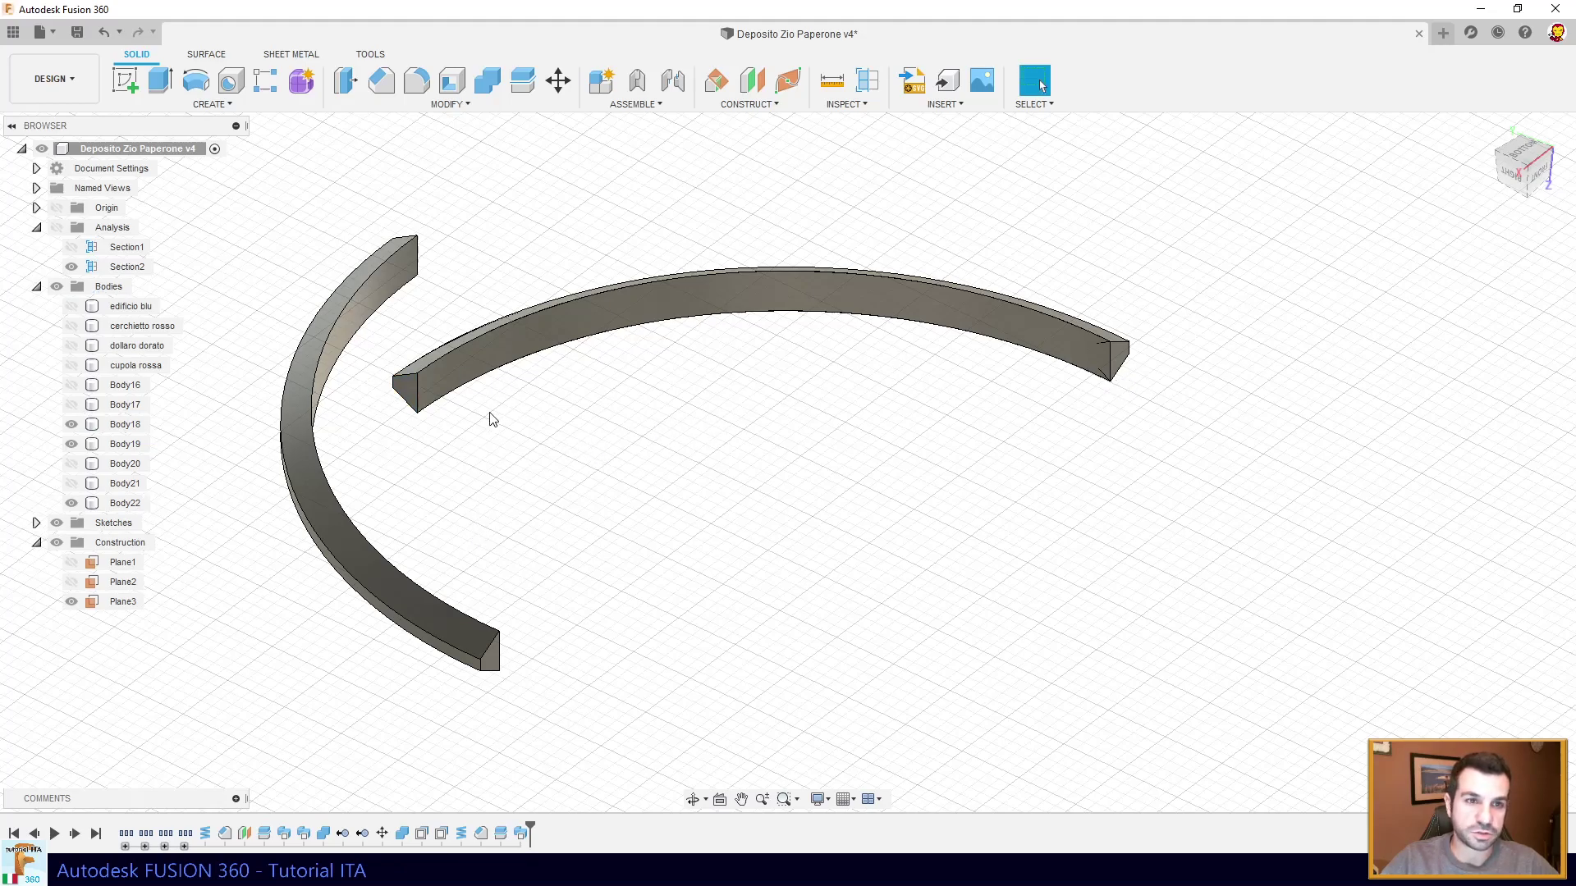
pyautogui.click(227, 111)
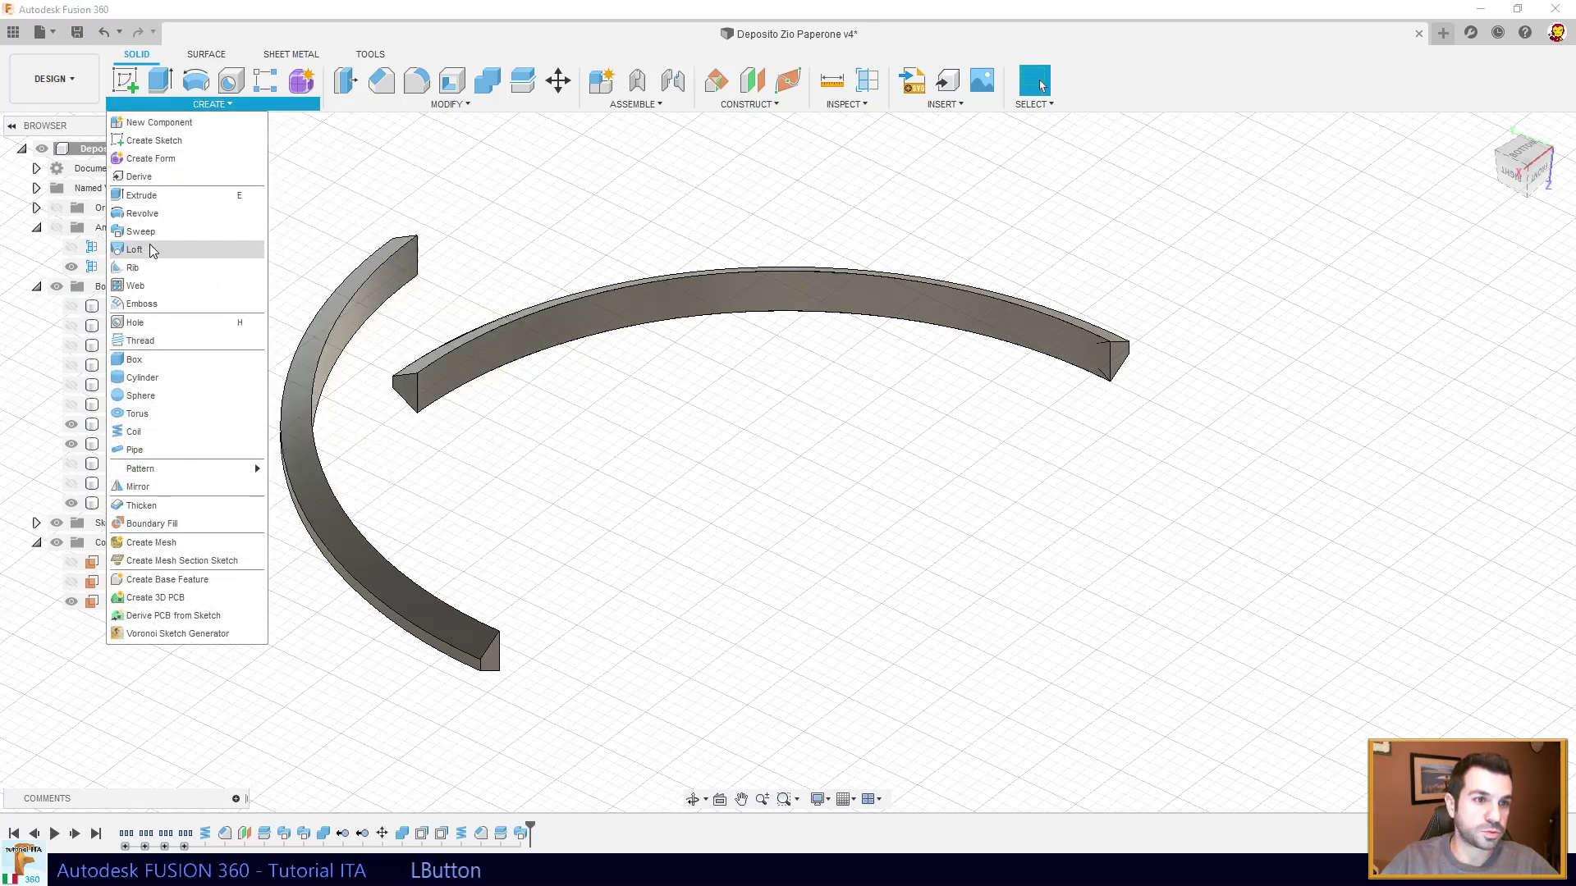
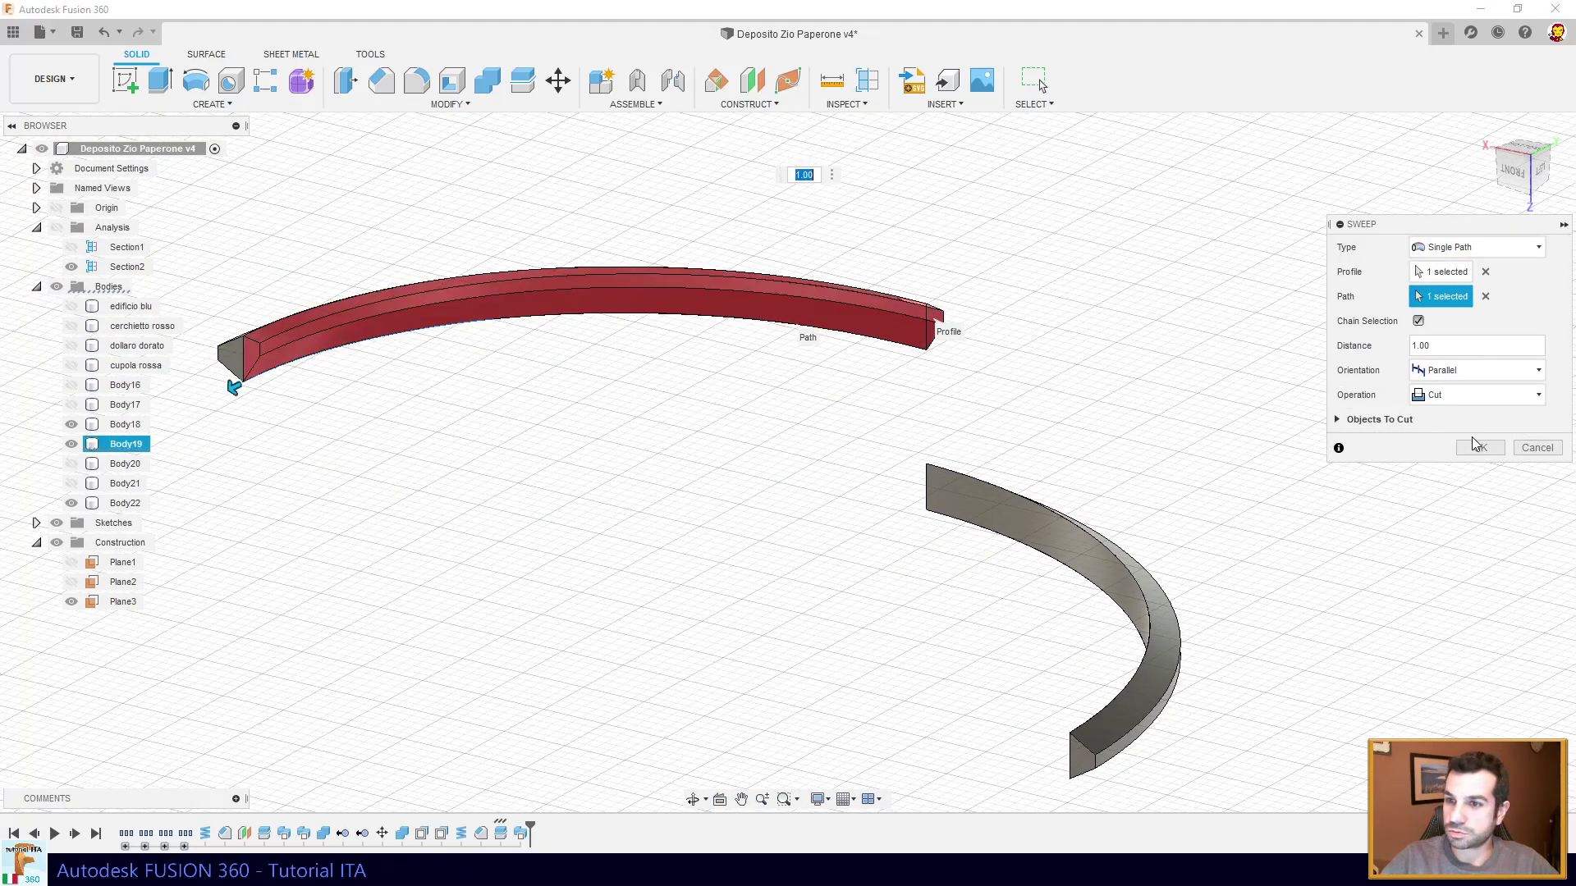
pyautogui.click(1455, 402)
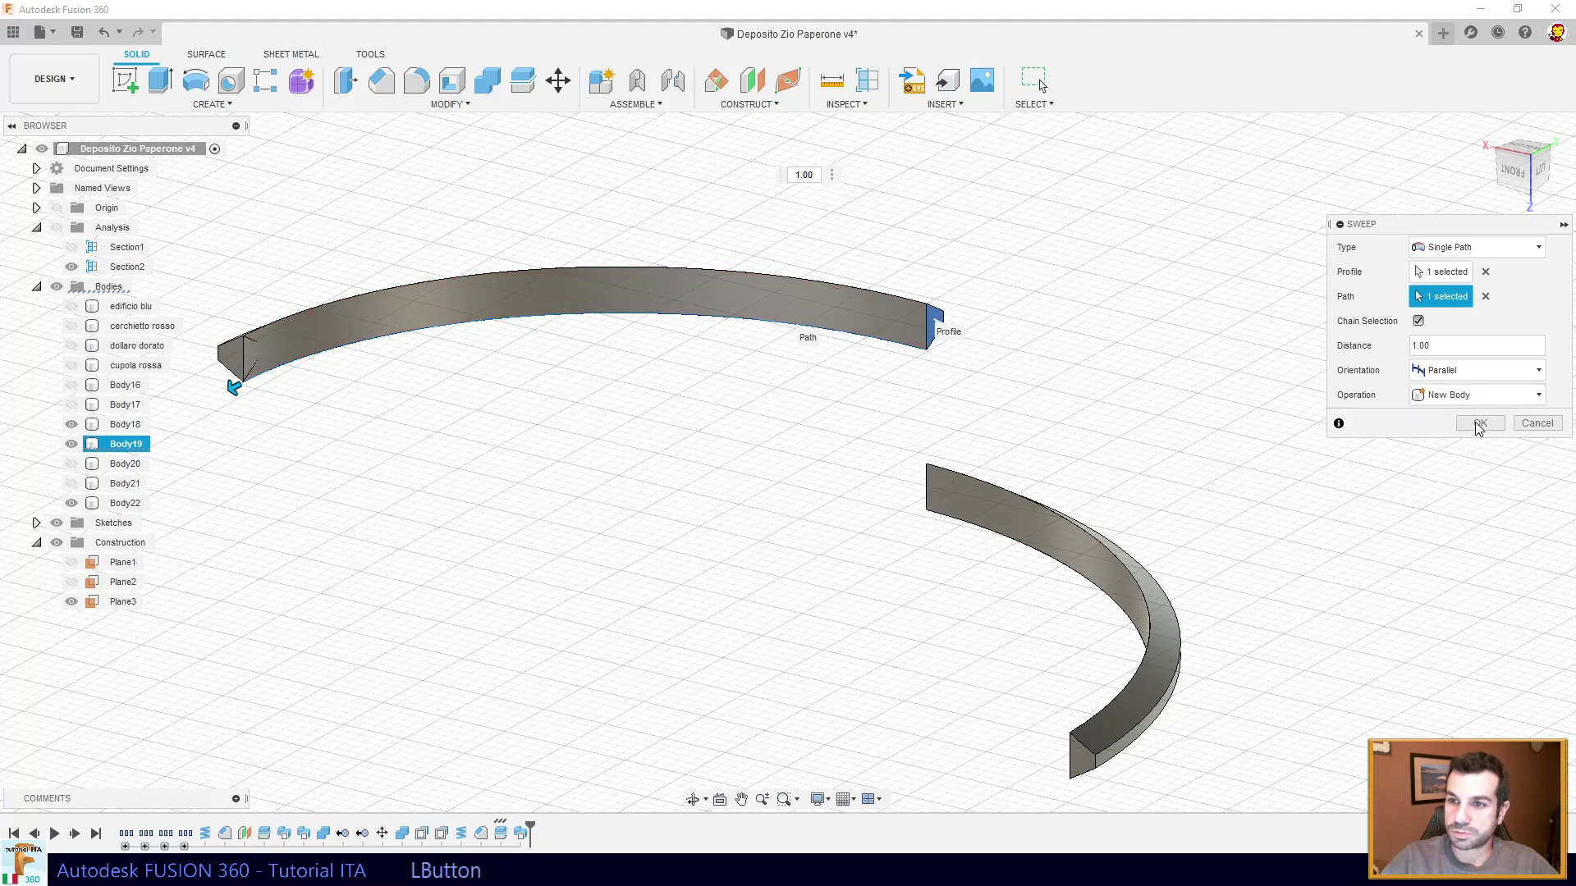
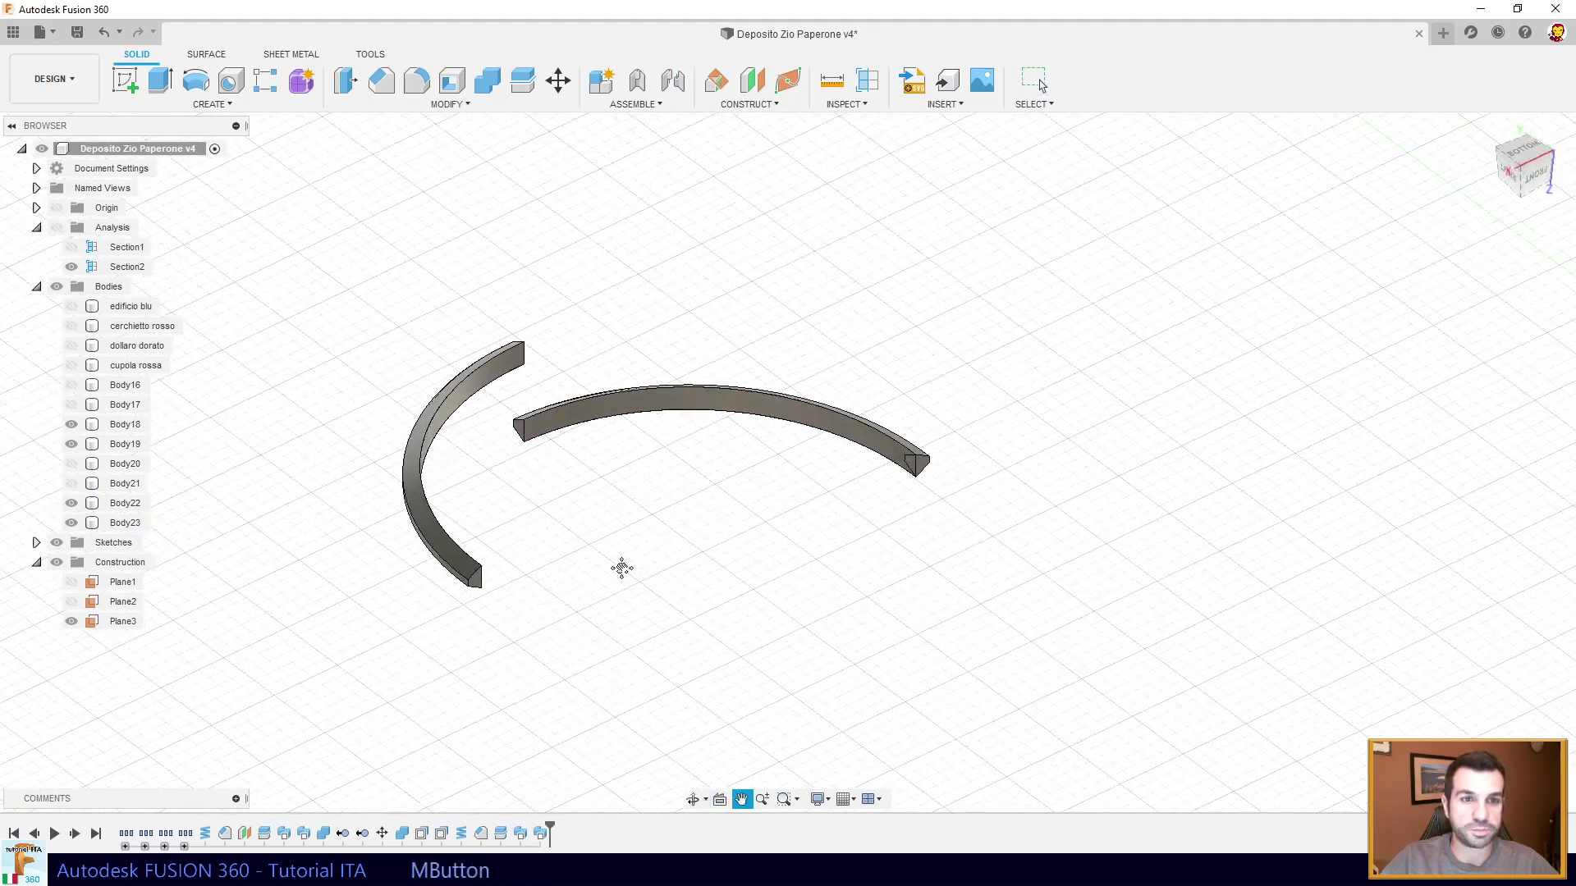
# - Show all thread ring pieces Body16–Body23 ready to join into one thread body
pyautogui.click(76, 430)
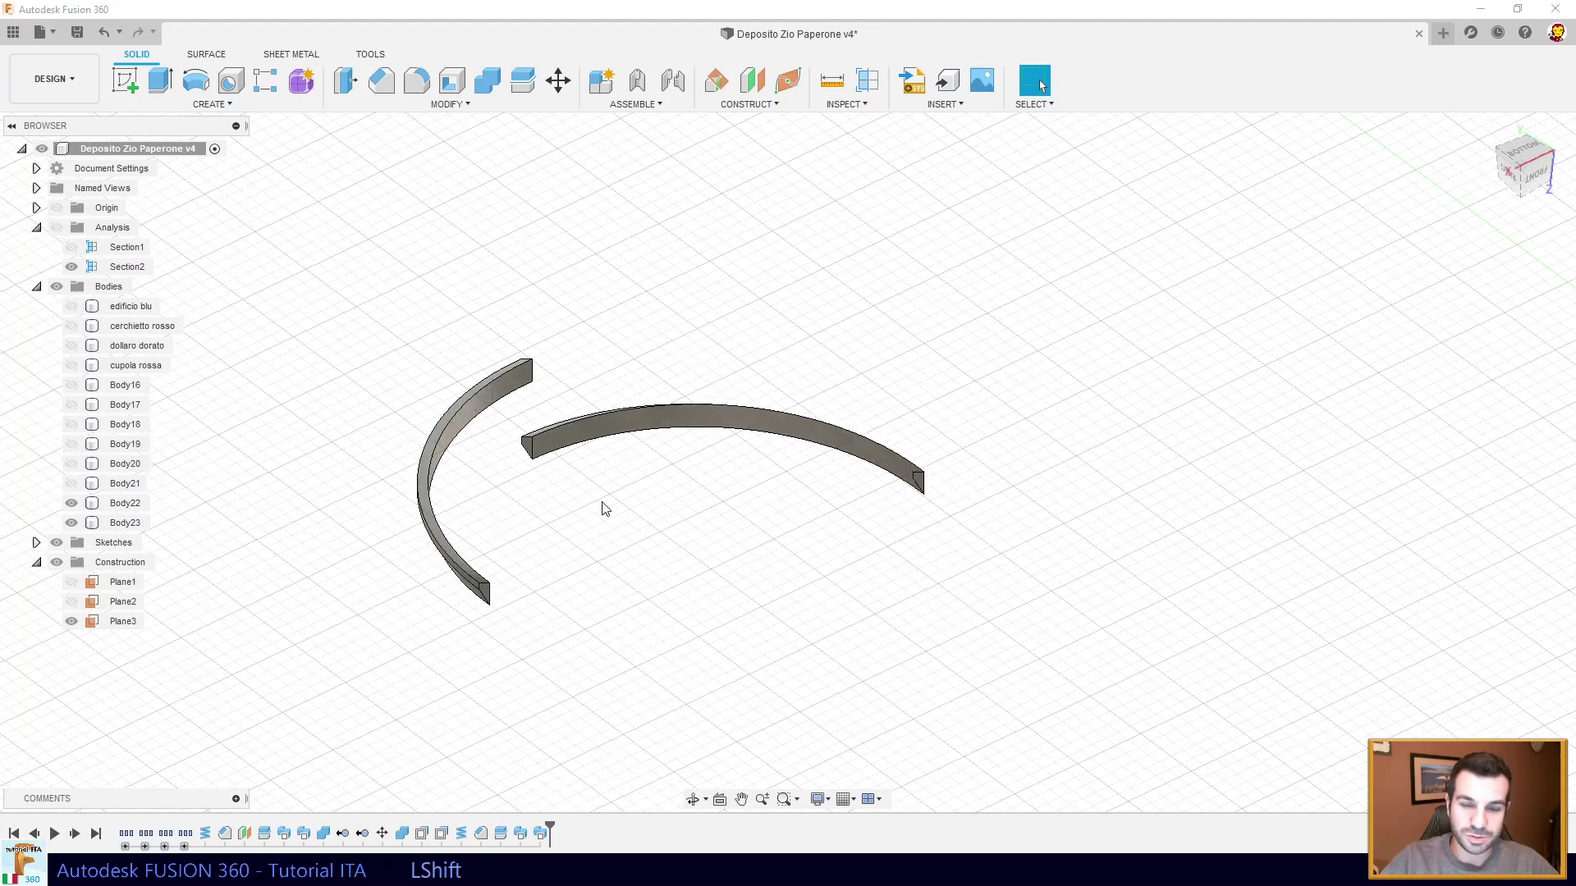
pyautogui.middleClick(601, 516)
pyautogui.click(78, 486)
pyautogui.click(73, 409)
pyautogui.middleClick(432, 490)
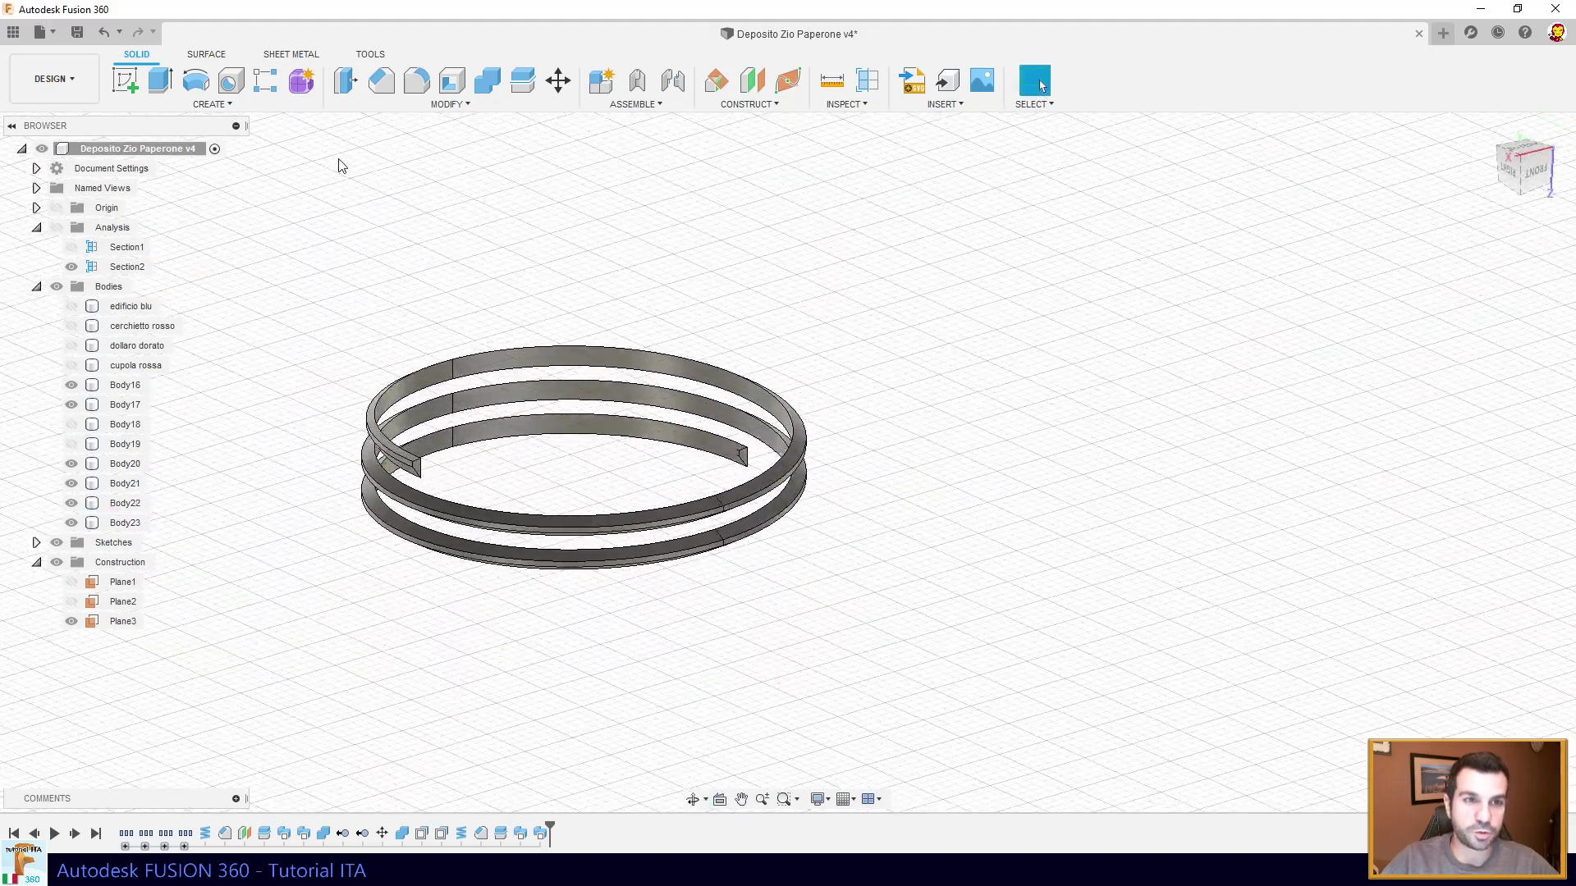
pyautogui.click(504, 85)
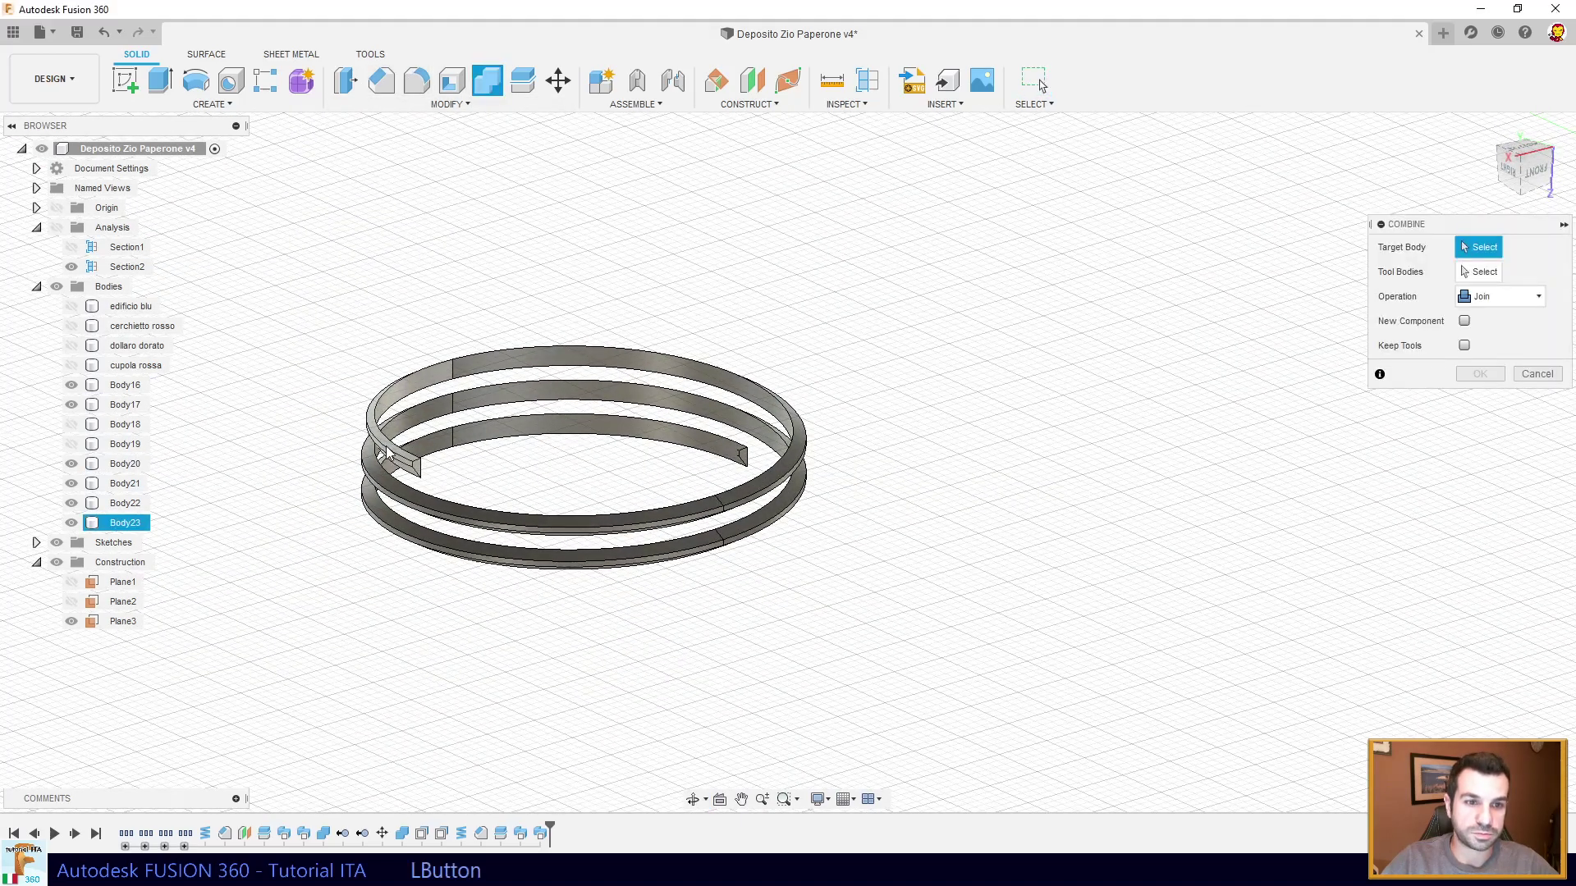
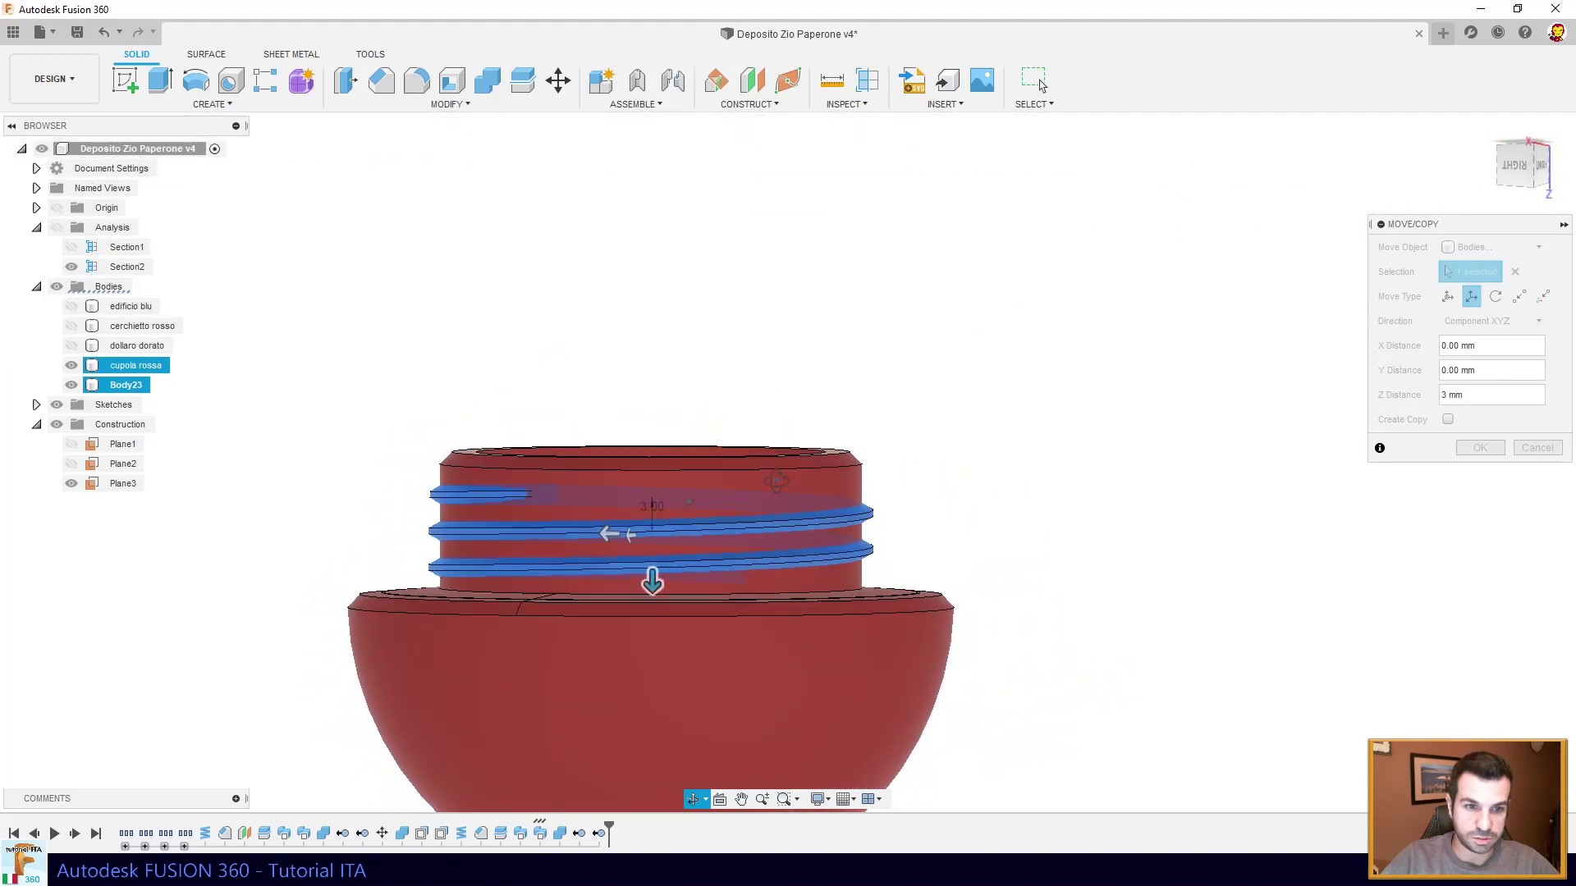
# - Move the merged thread body up 1.5 mm in Z onto the red cap's neck
pyautogui.press('KP_1')
pyautogui.press('KP_Decimal')
pyautogui.press('KP_5')
pyautogui.middleClick(779, 489)
pyautogui.middleClick(747, 535)
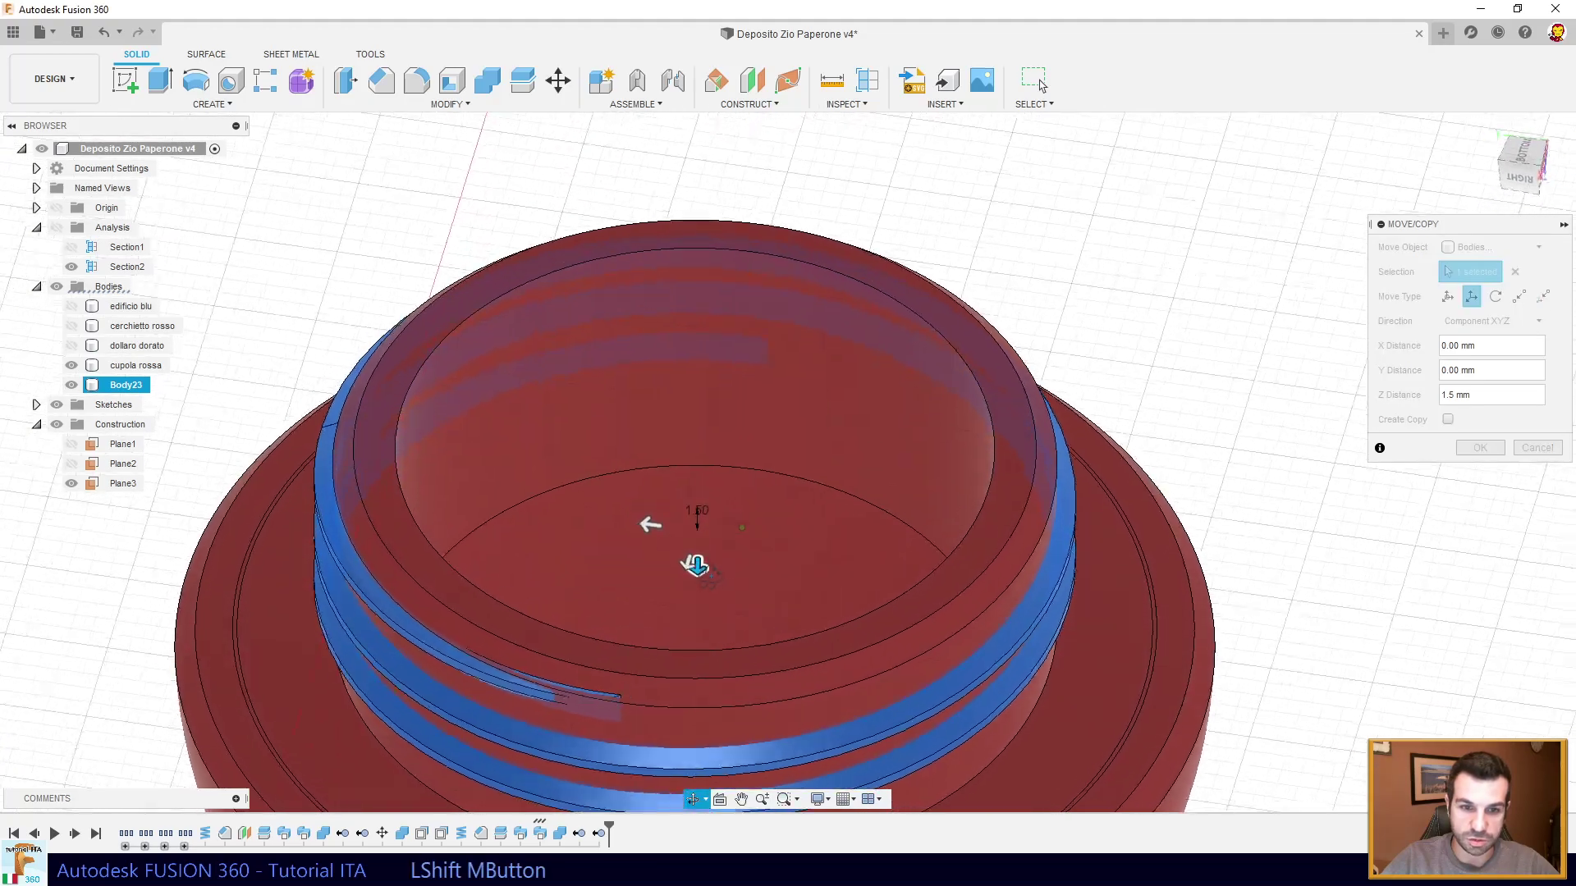
pyautogui.press('KP_3')
pyautogui.press('Return')
pyautogui.middleClick(607, 540)
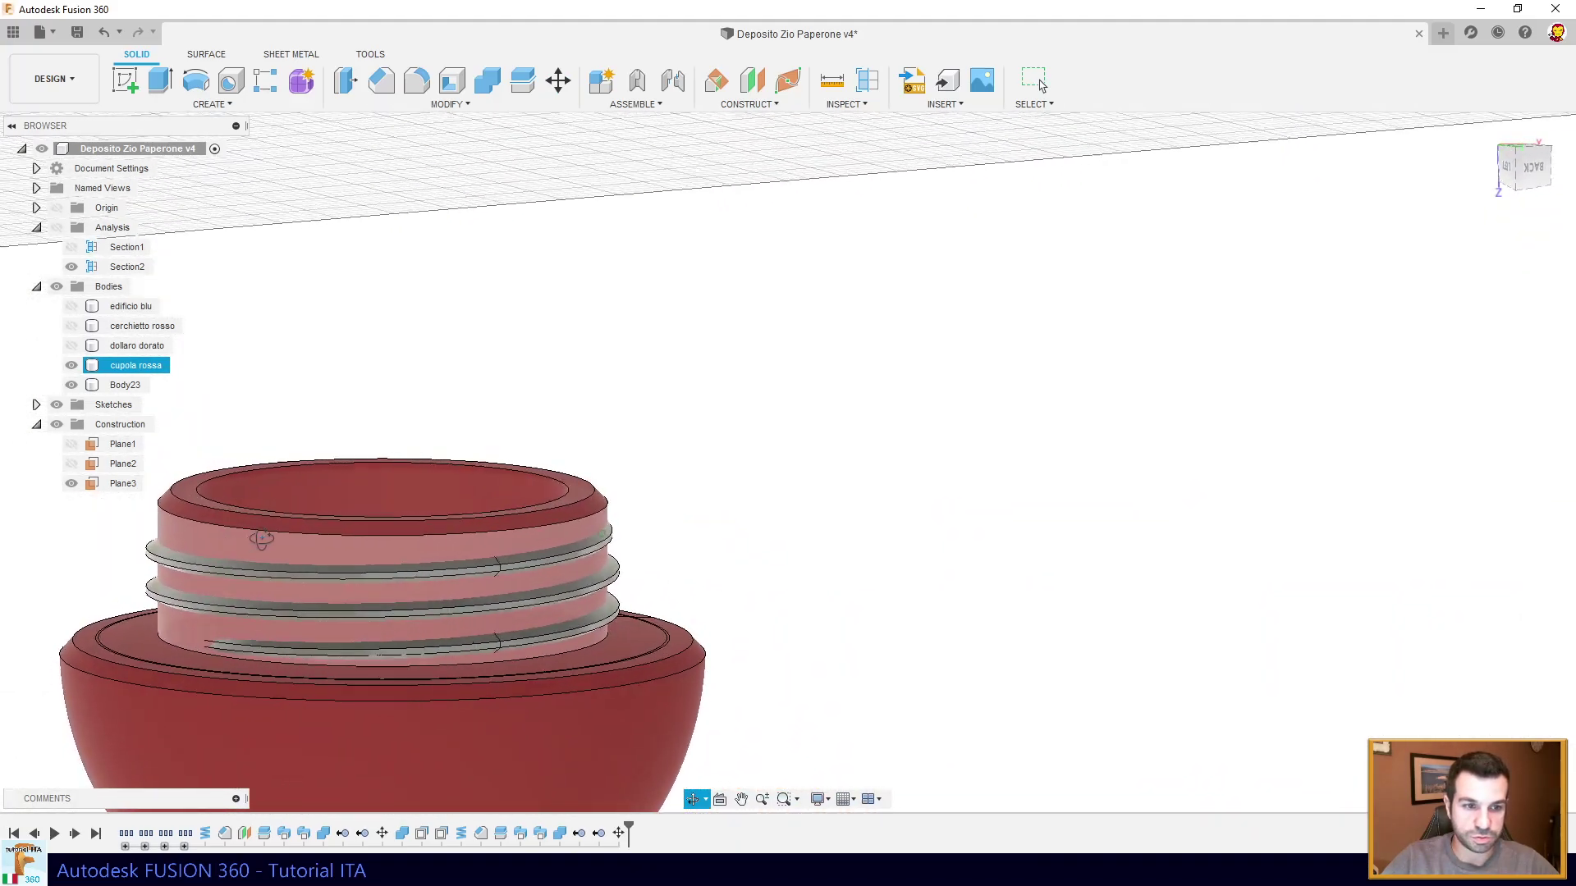
pyautogui.middleClick(509, 468)
pyautogui.middleClick(554, 338)
# - Join Body23 into cupola rossa as target, redoing the combine so the cap stays red
pyautogui.click(490, 81)
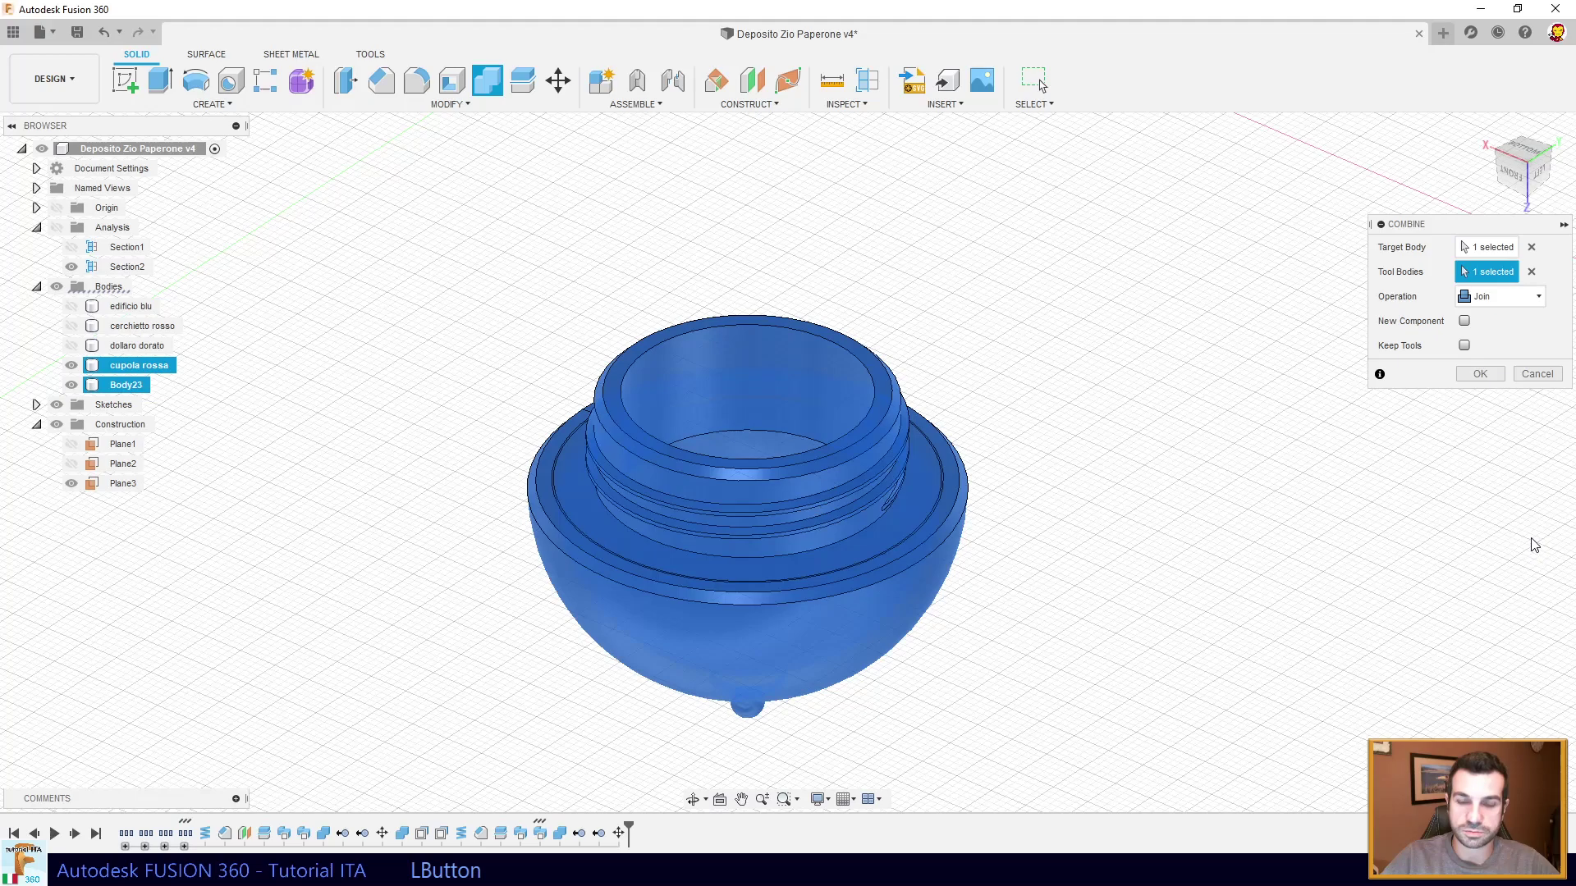
pyautogui.click(1481, 380)
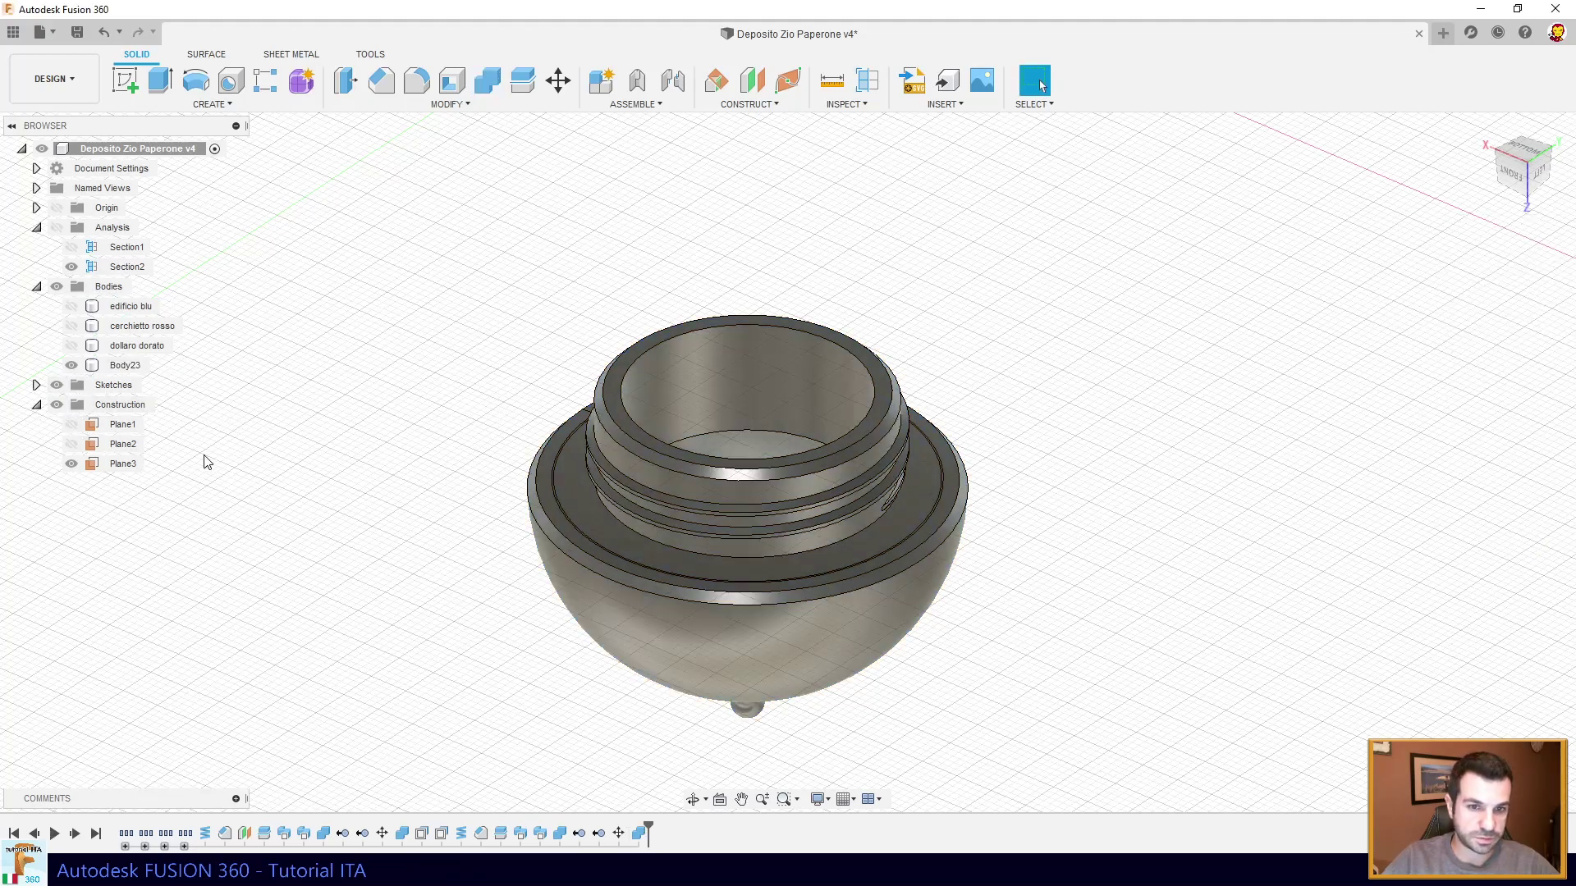
pyautogui.press('ctrl+z')
pyautogui.click(487, 88)
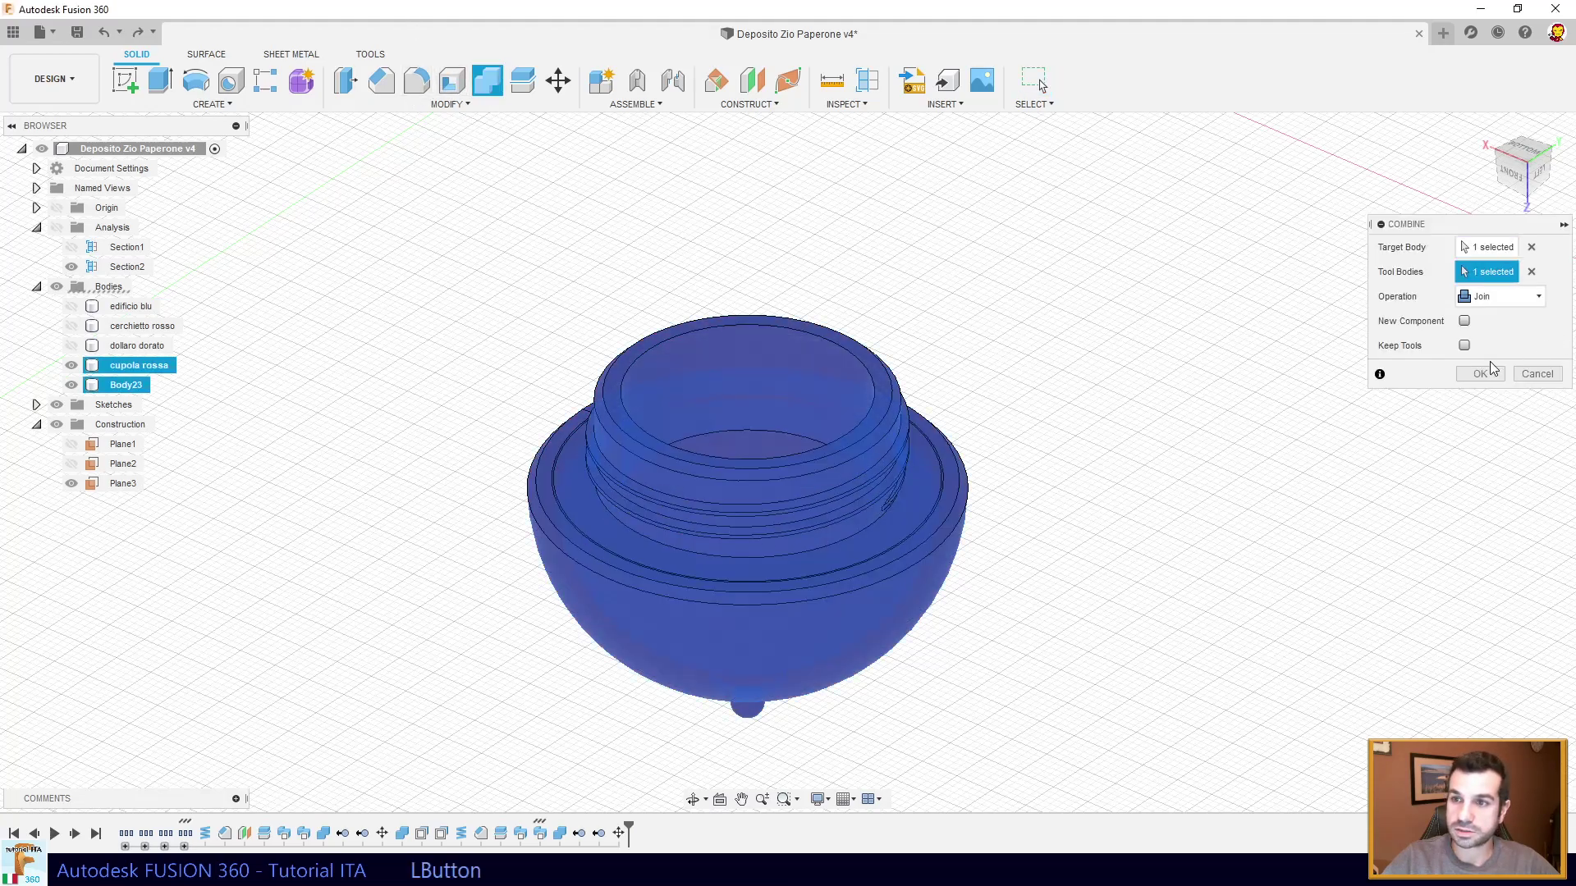
pyautogui.click(1493, 377)
pyautogui.click(78, 314)
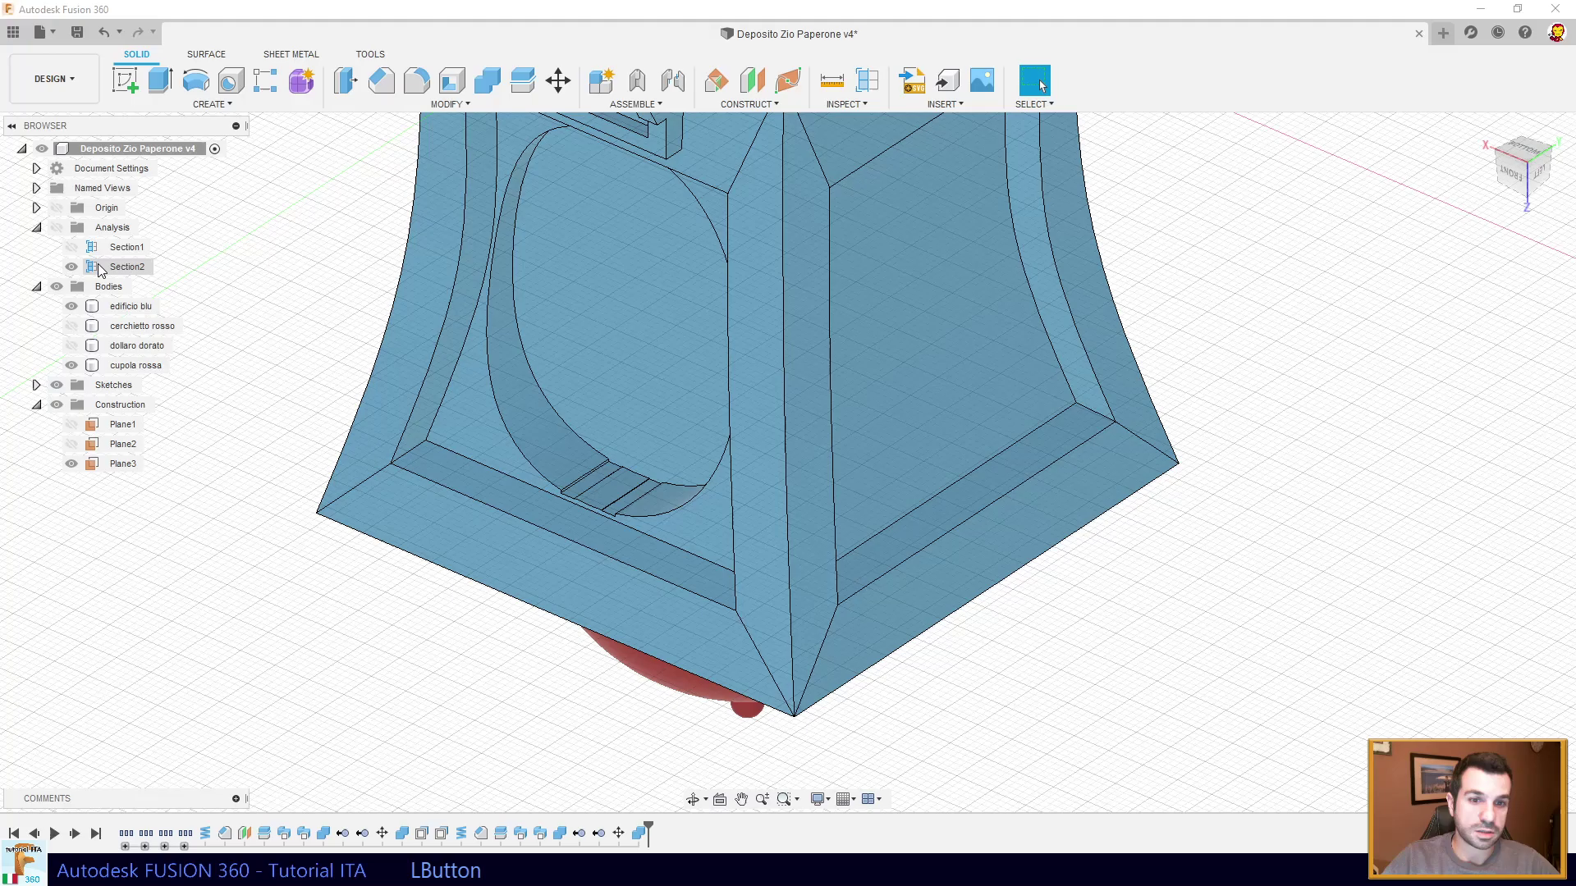
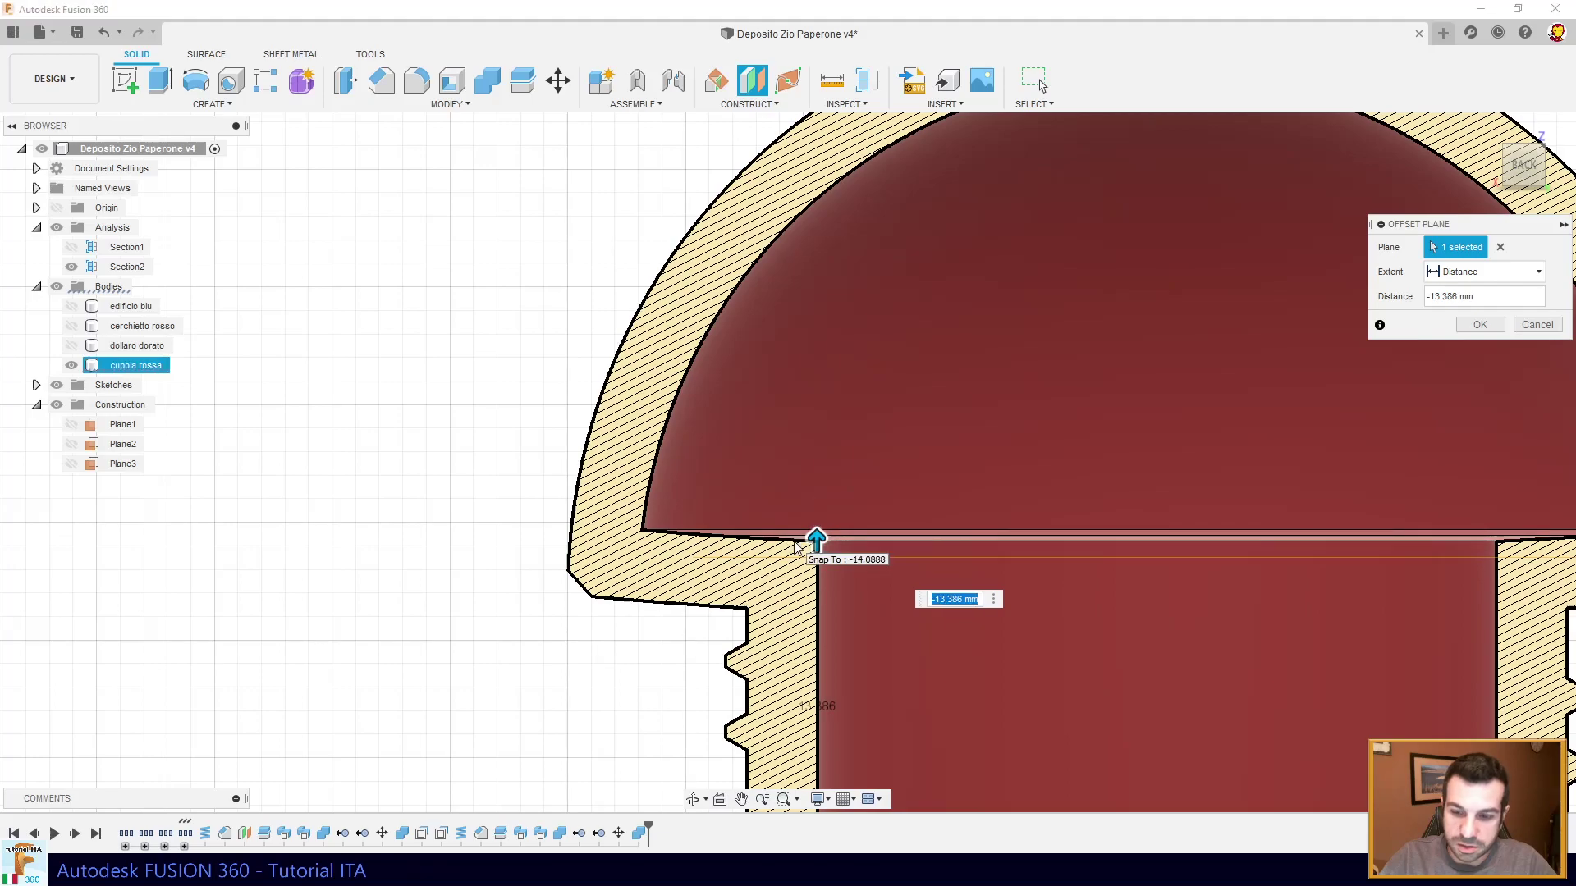
# - Create Plane4 at a -13 mm offset inside the neck and start a section on it
pyautogui.press('KP_Subtract')
pyautogui.press('KP_1')
pyautogui.press('KP_3')
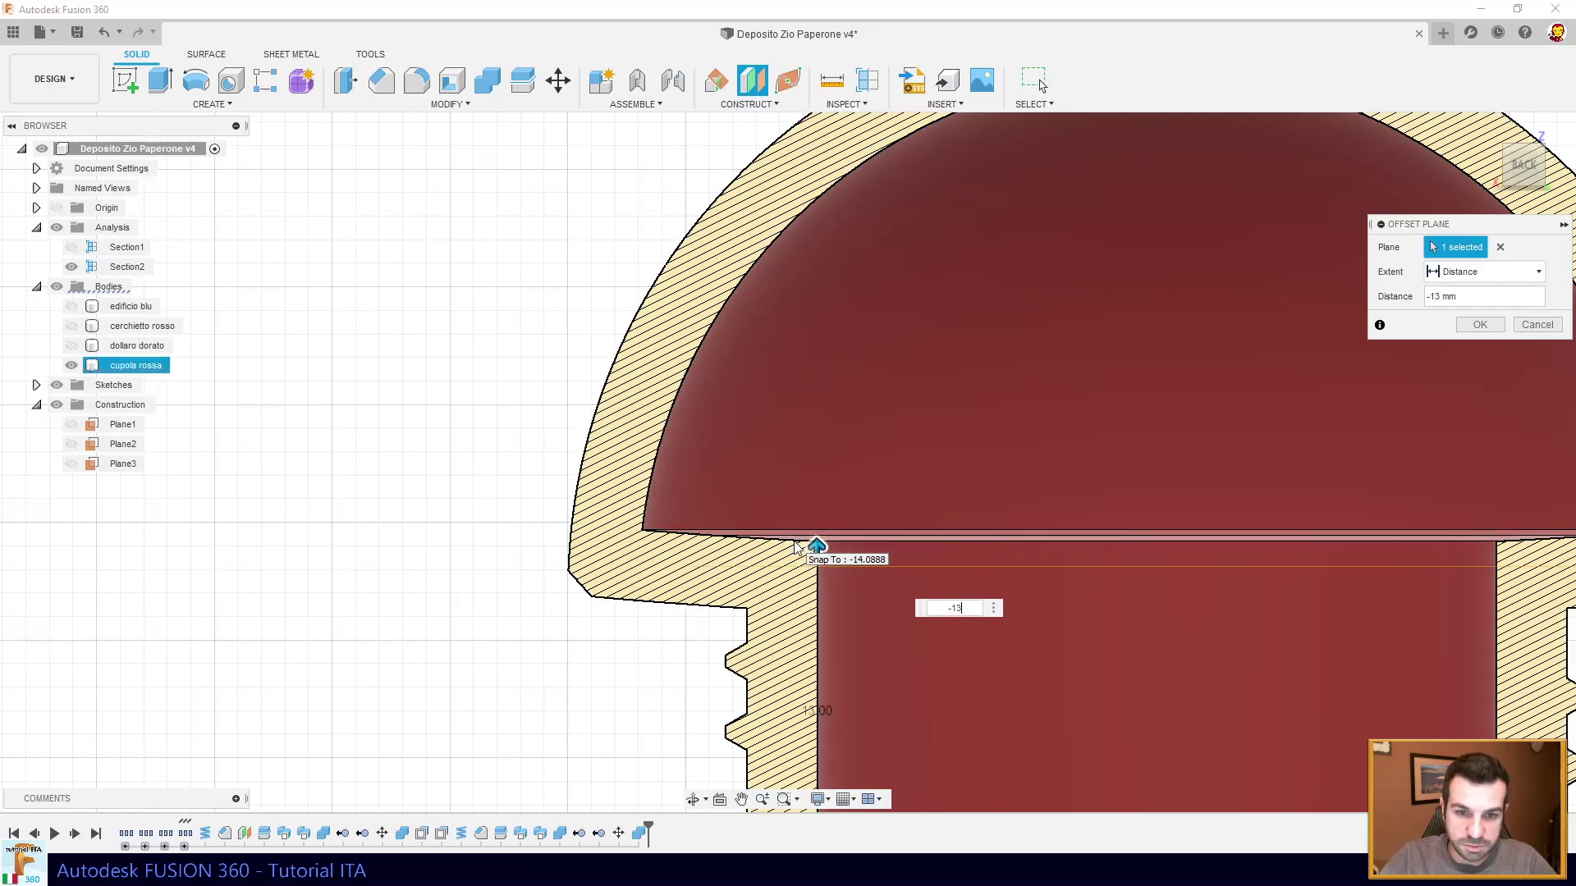
pyautogui.press('KP_Decimal')
pyautogui.press('KP_5')
pyautogui.press('Return')
pyautogui.press('KP_Enter')
pyautogui.middleClick(999, 555)
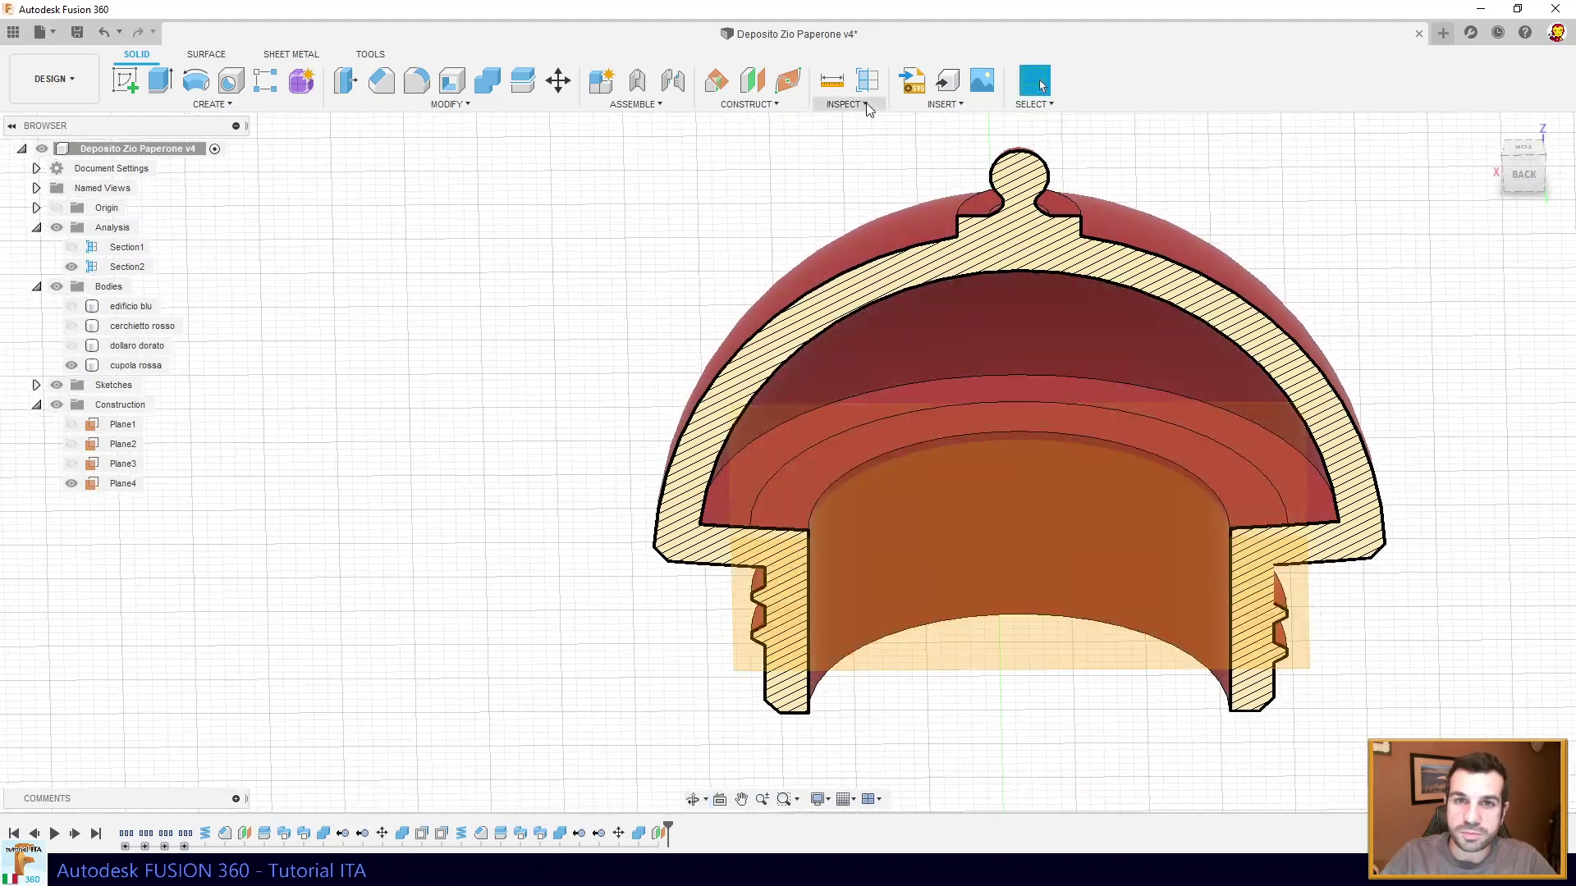
pyautogui.click(873, 89)
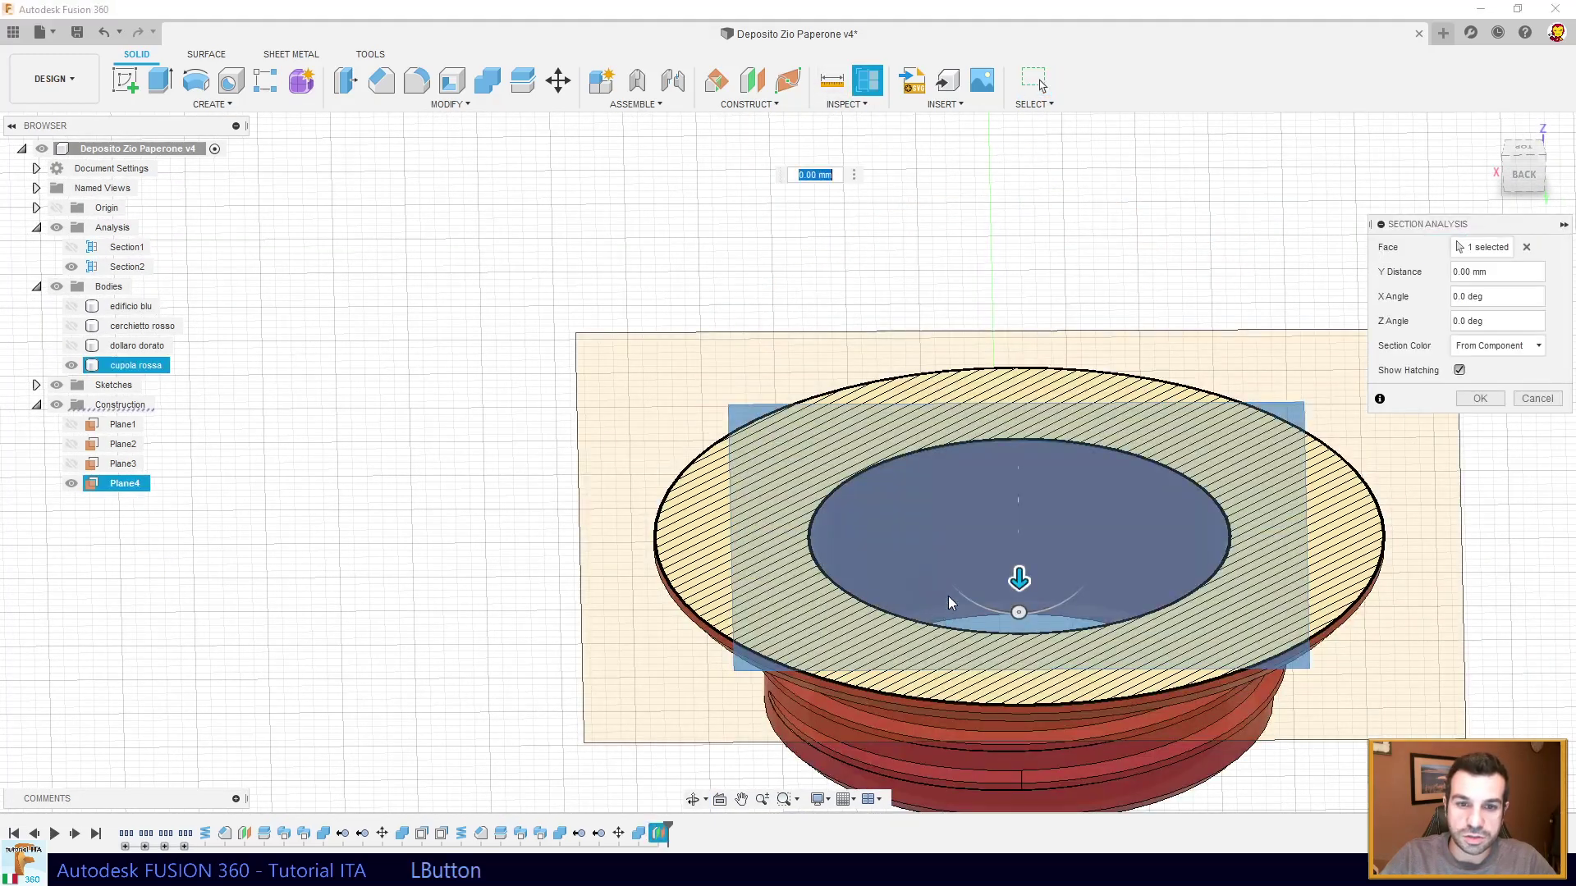
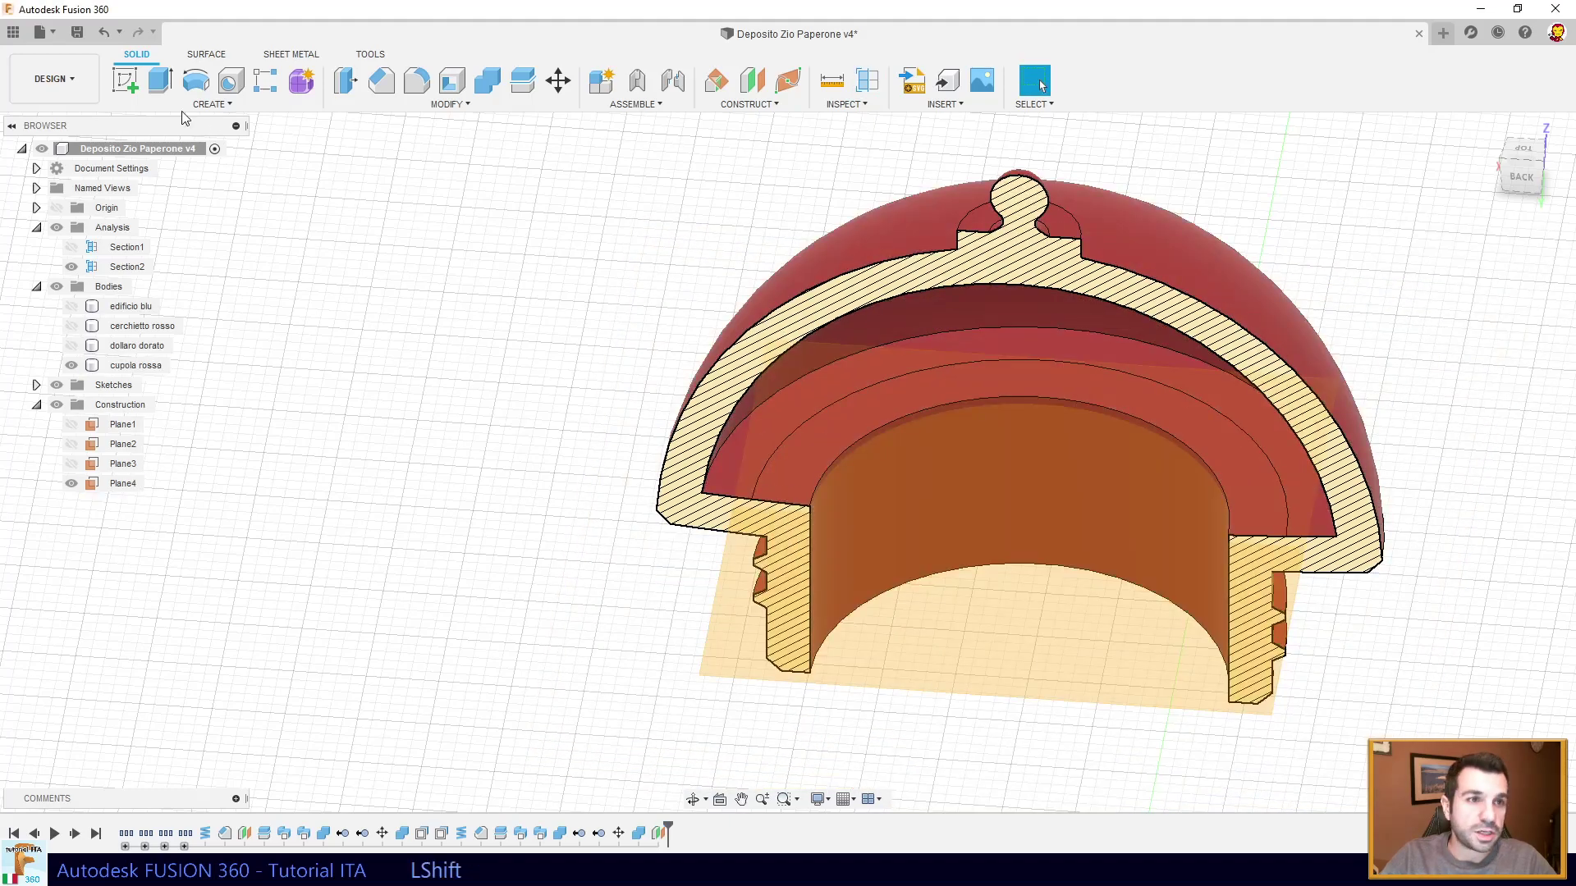
# - Sketch on Plane4 with cupola rossa's intersection outline, then show the dome whole
pyautogui.click(126, 89)
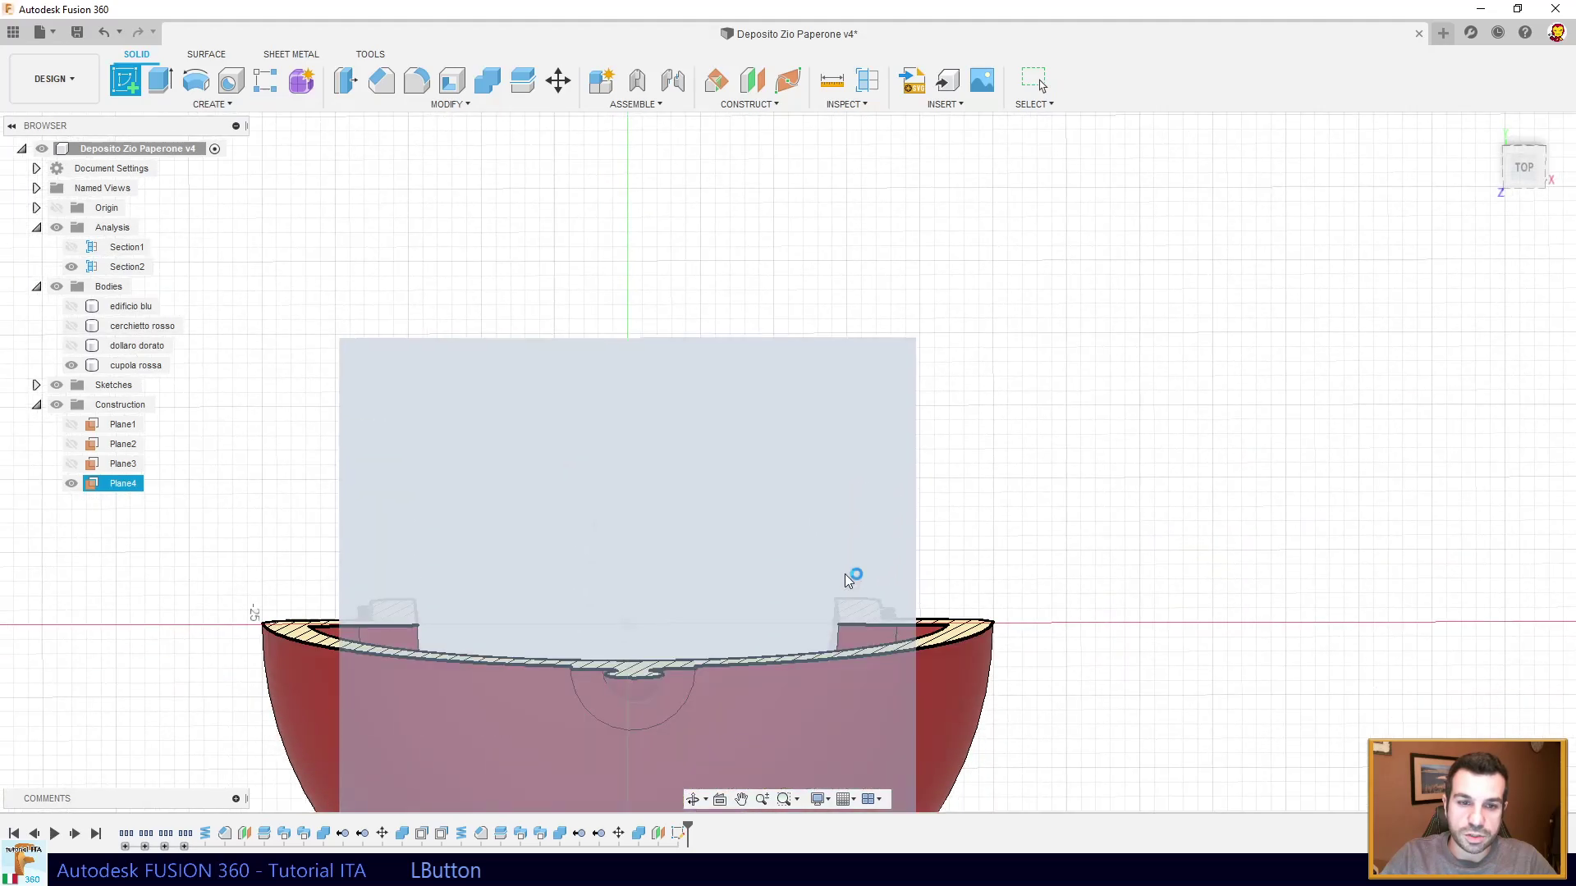
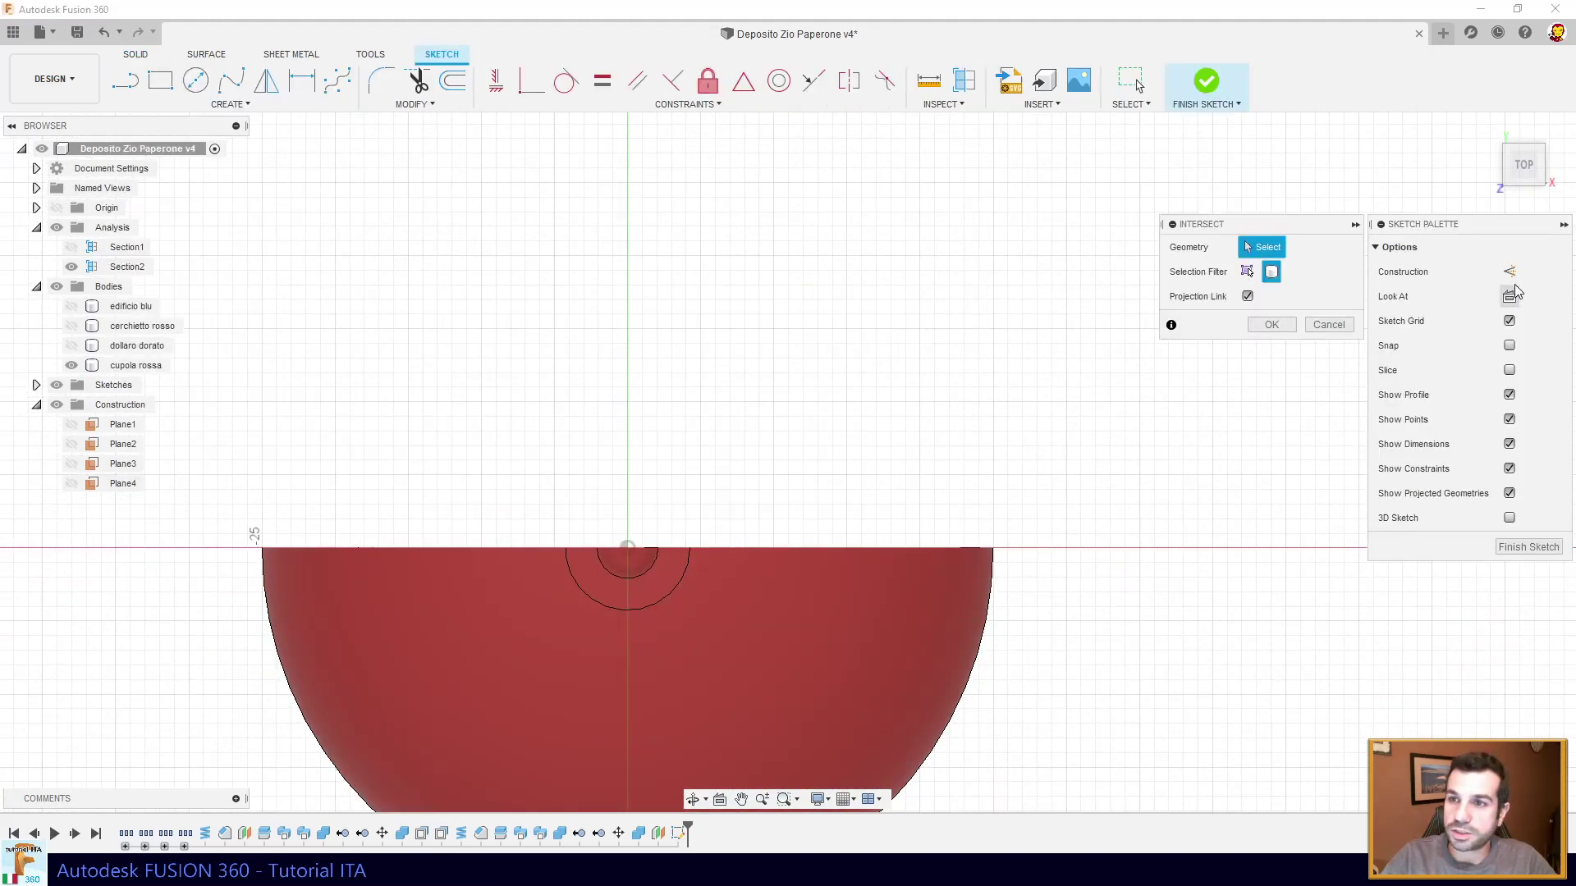
pyautogui.click(1516, 281)
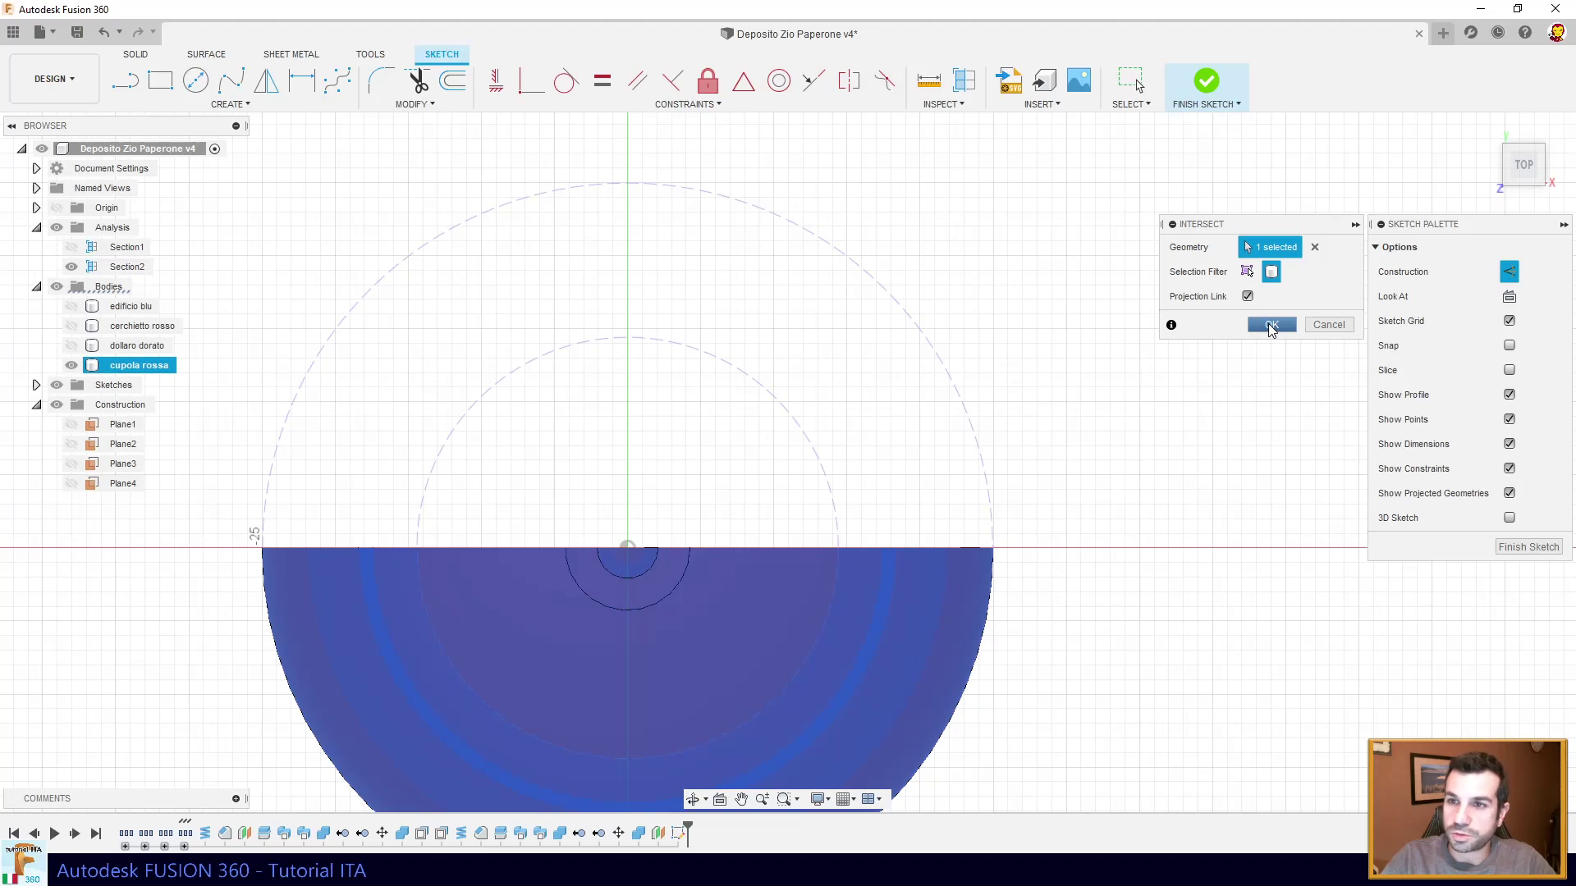
pyautogui.click(1273, 330)
pyautogui.middleClick(838, 660)
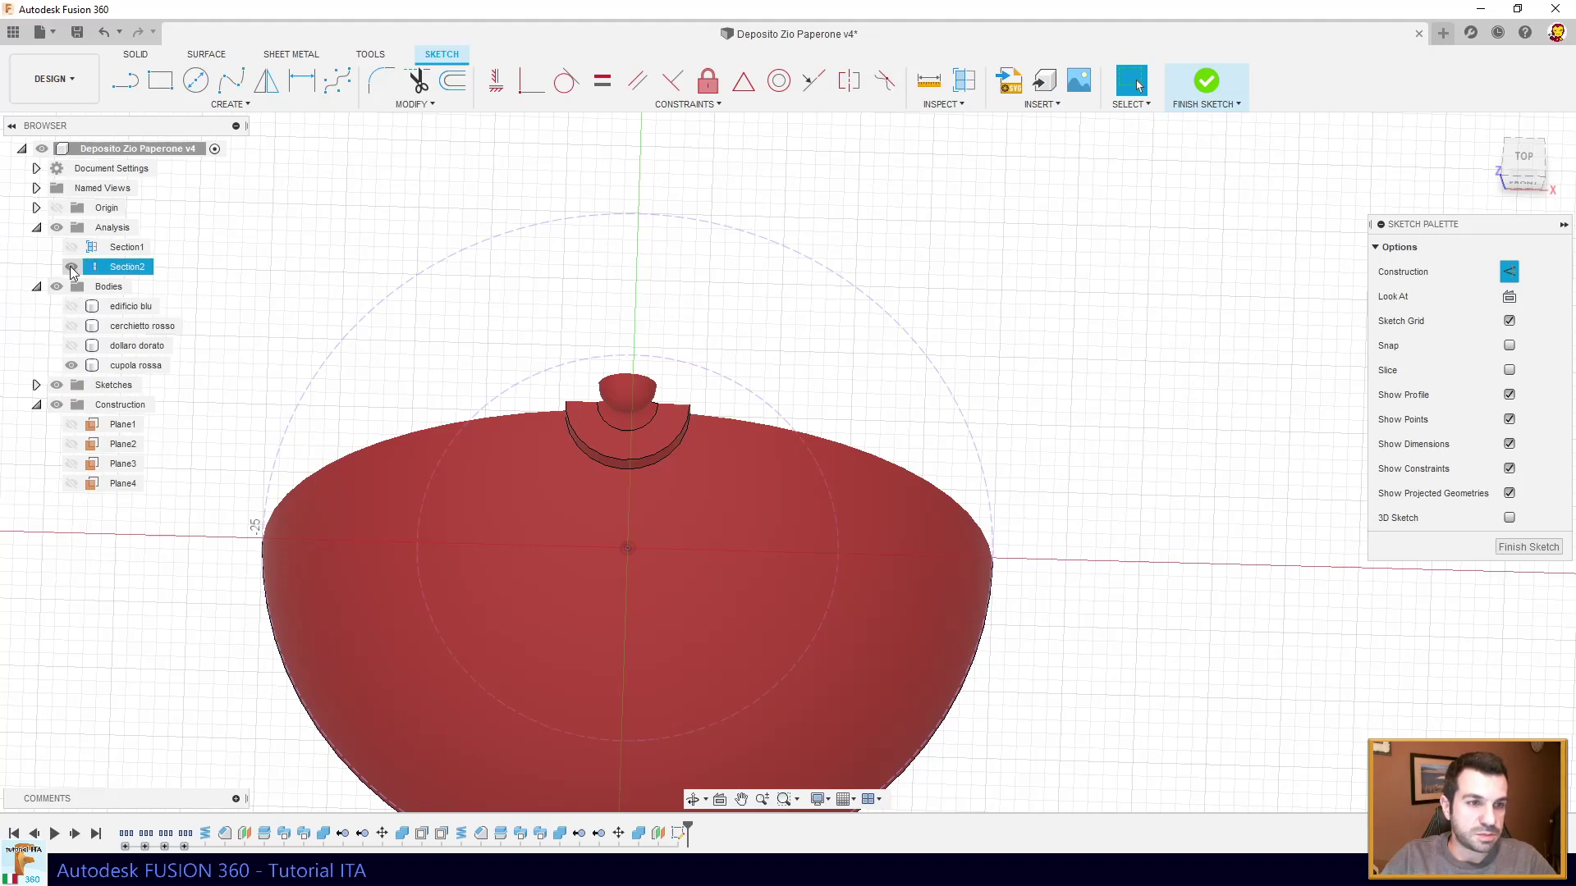
pyautogui.click(63, 232)
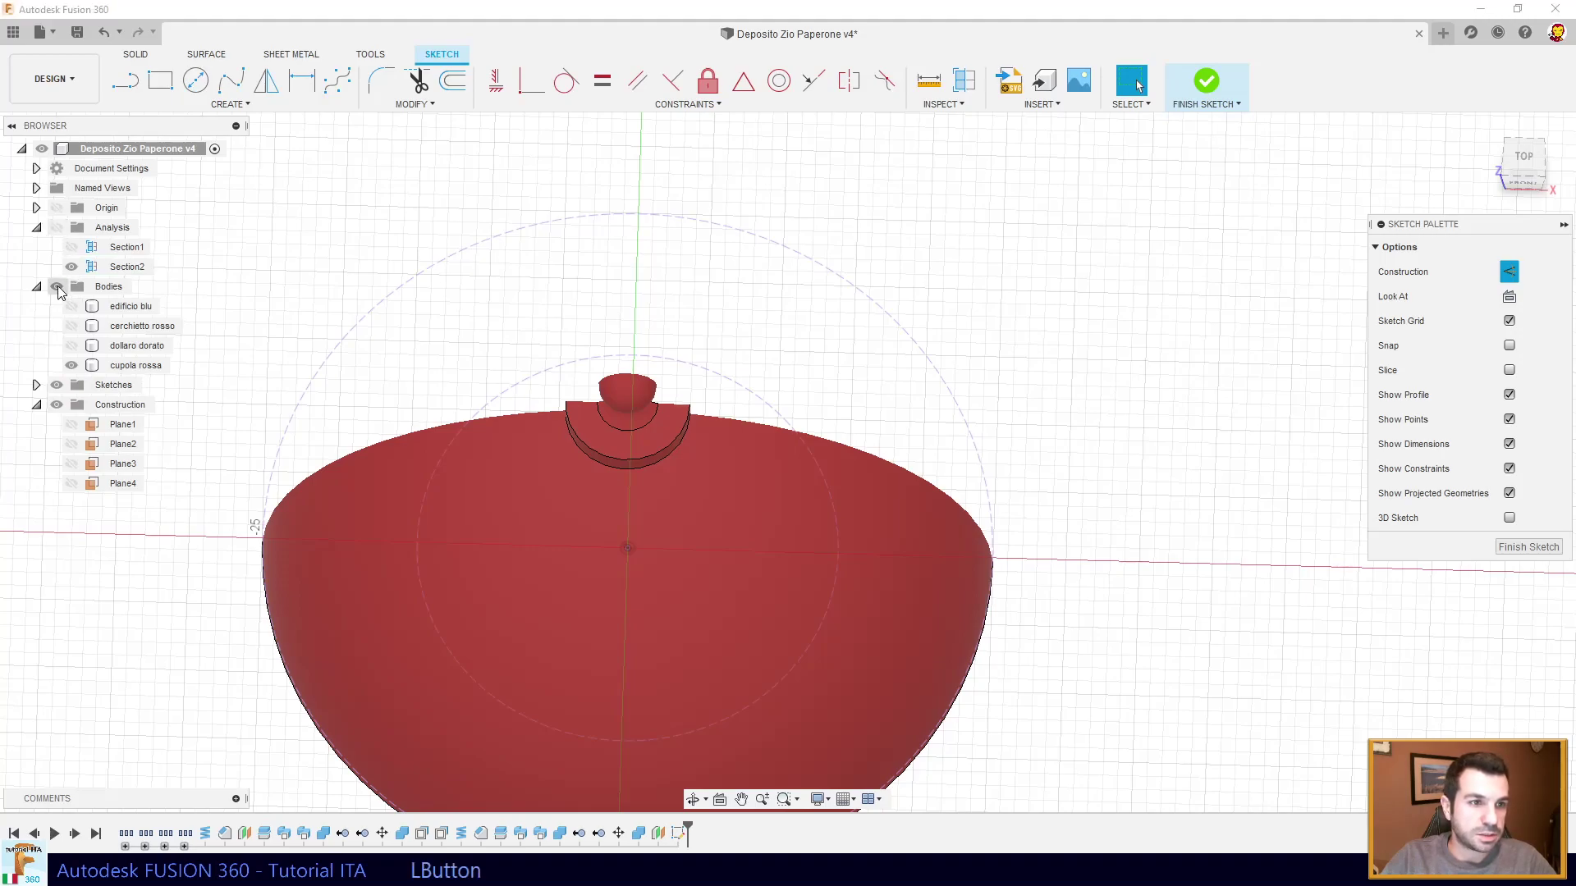
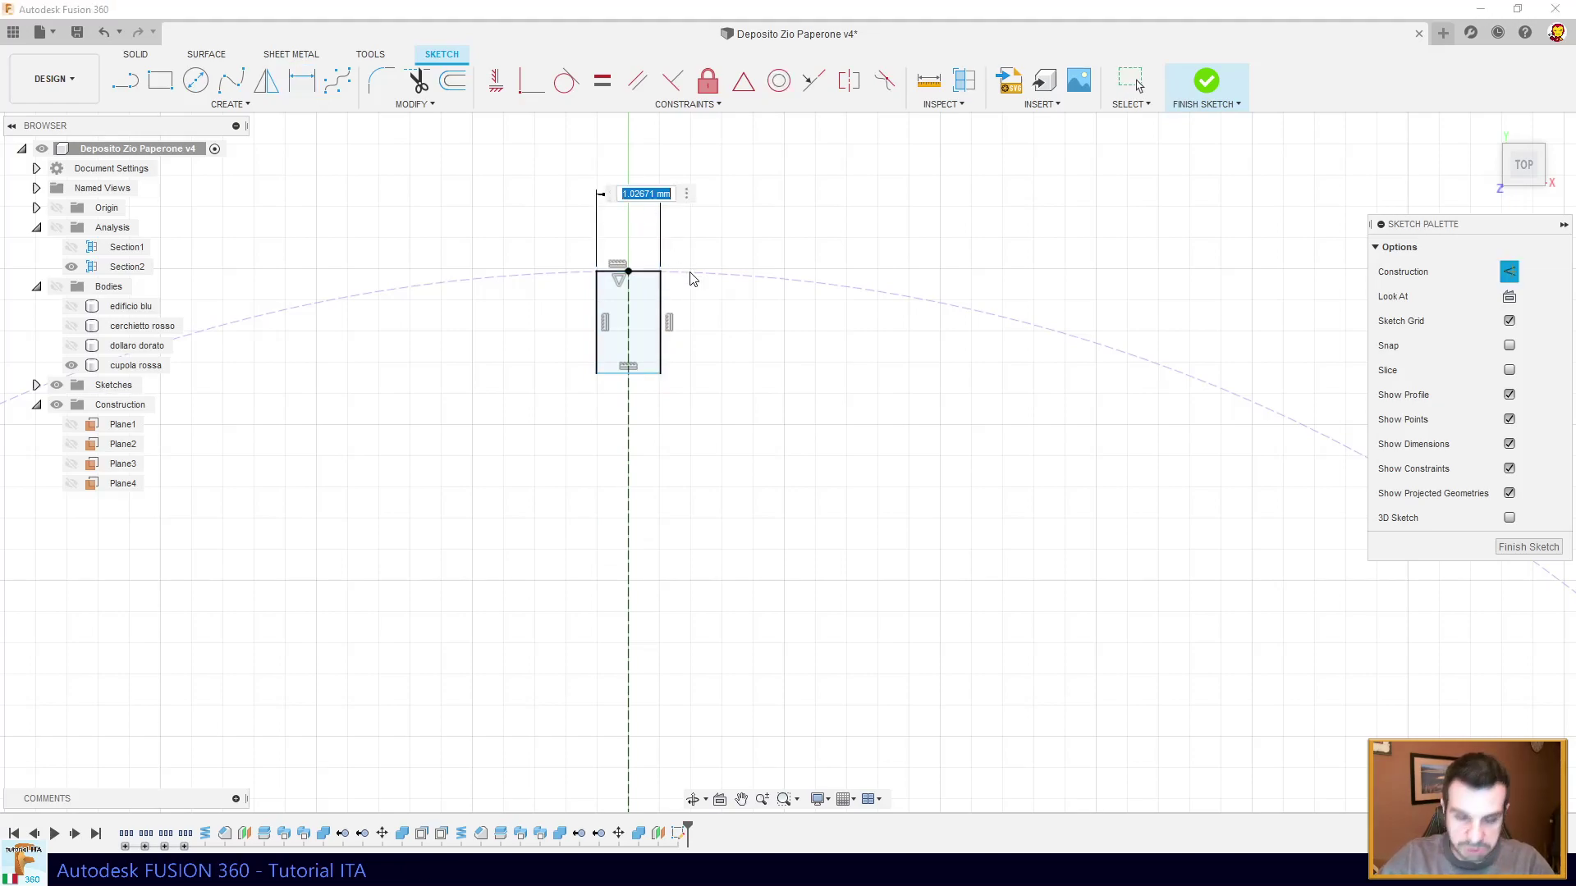
# - Size the rim slot rectangle to 1.5 mm
pyautogui.press('KP_1')
pyautogui.press('KP_Decimal')
pyautogui.press('KP_5')
pyautogui.press('KP_Enter')
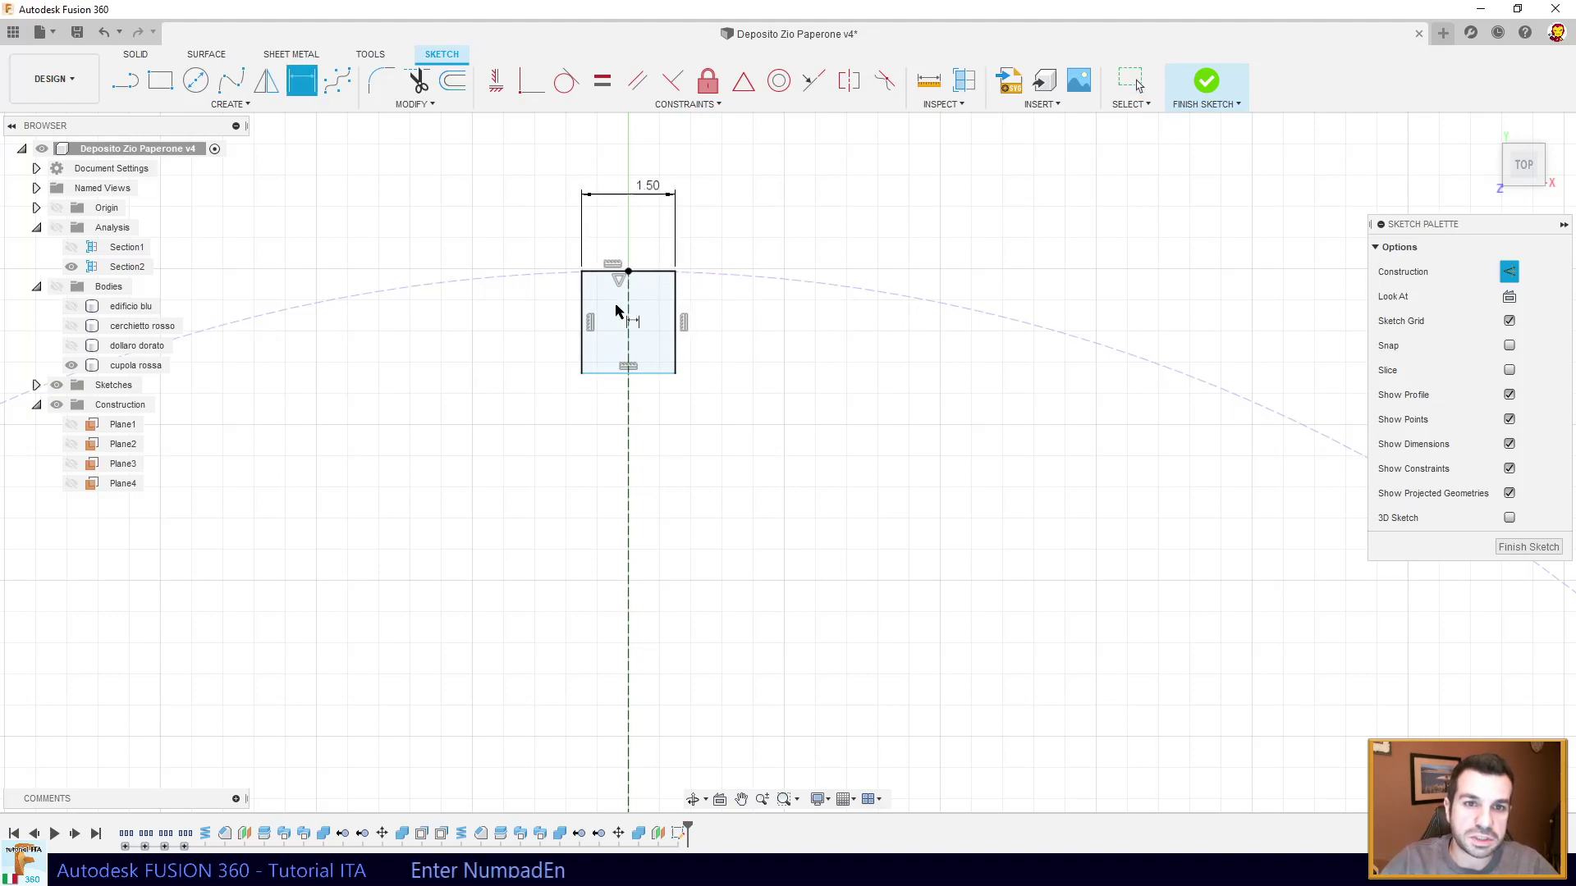
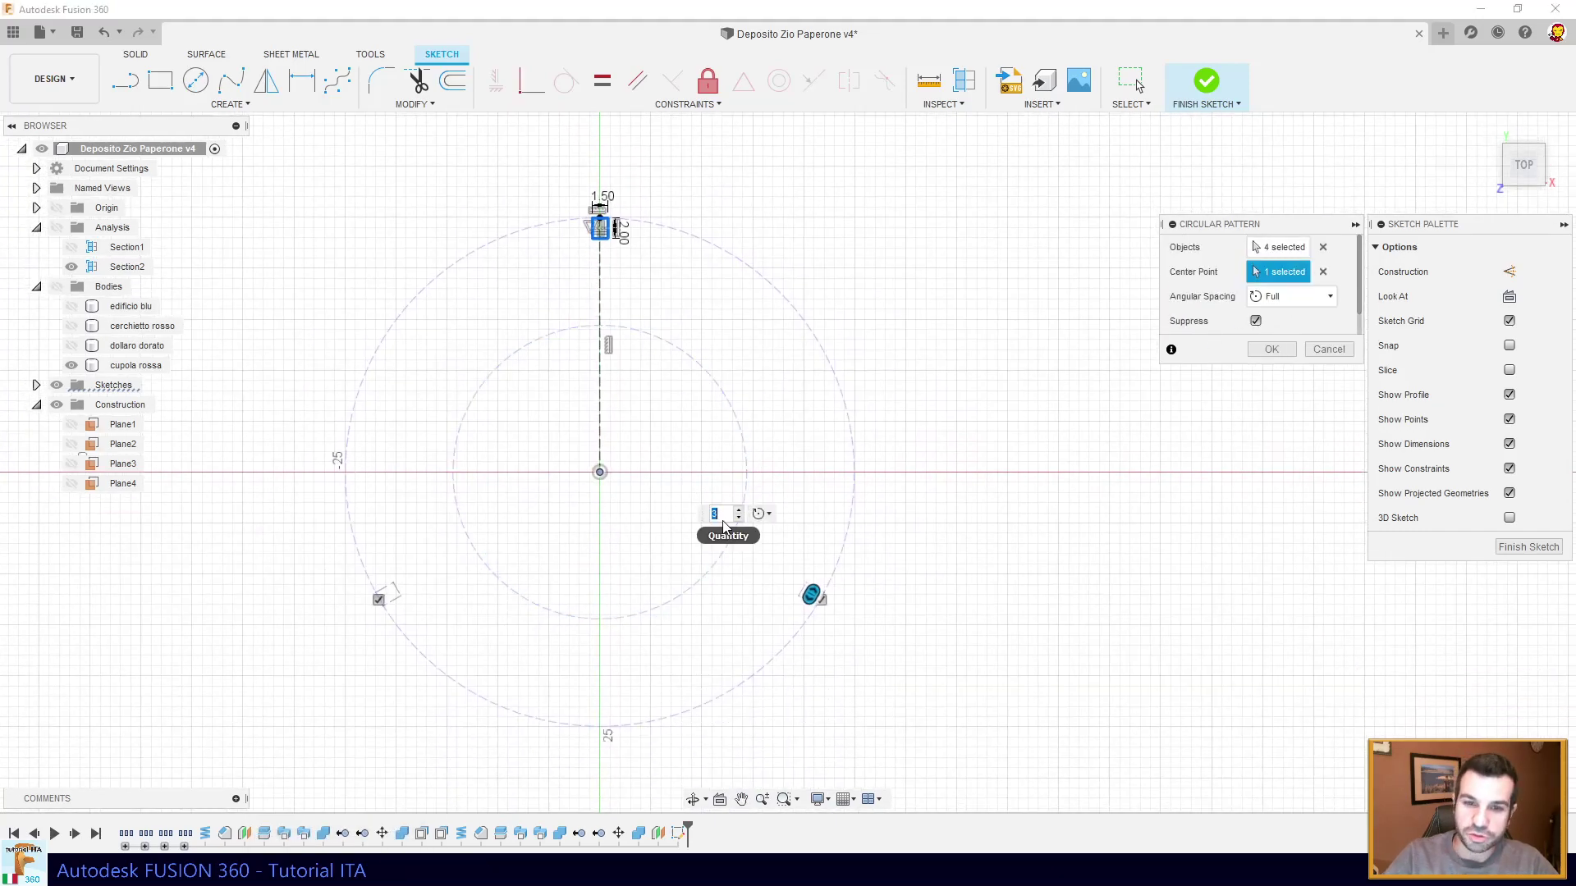
# - Set the circular pattern quantity to 27, then reduce it to 17
pyautogui.press('KP_2')
pyautogui.press('KP_7')
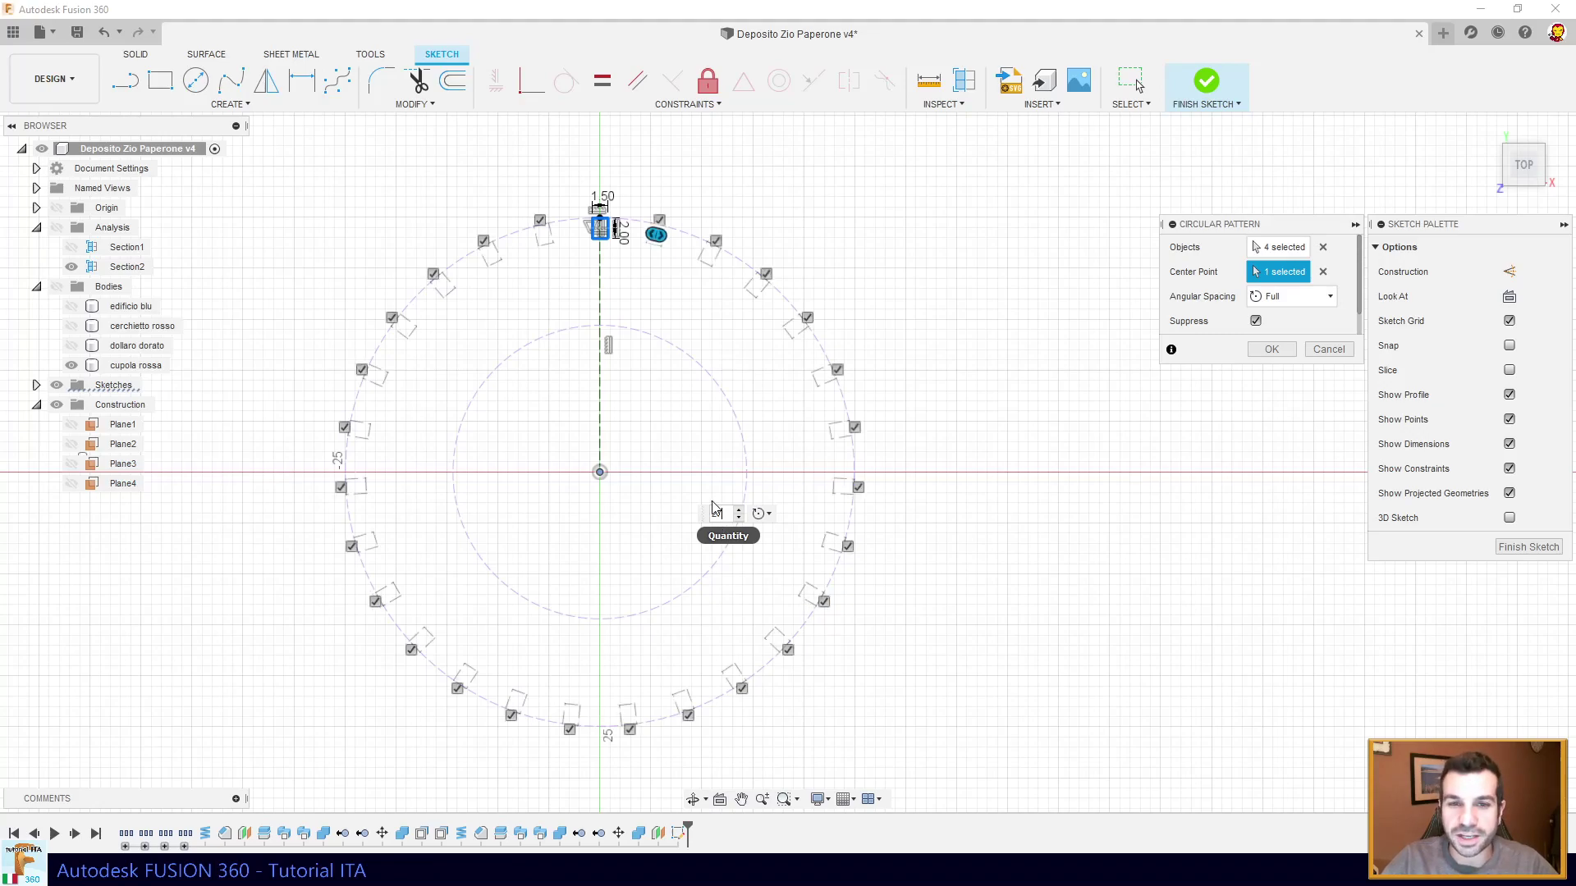
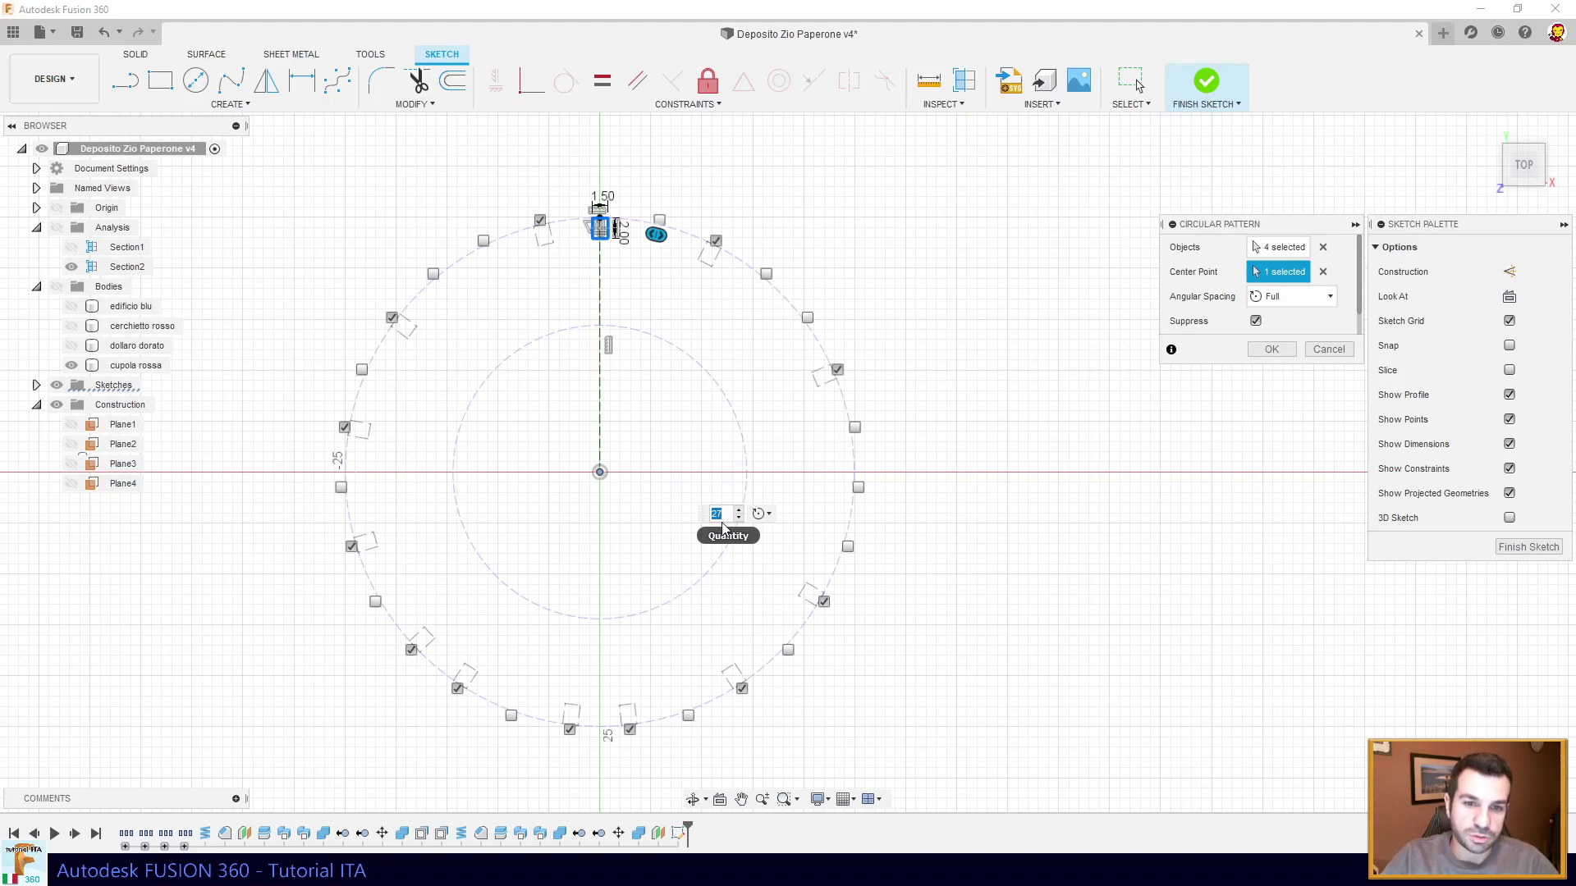
pyautogui.click(727, 519)
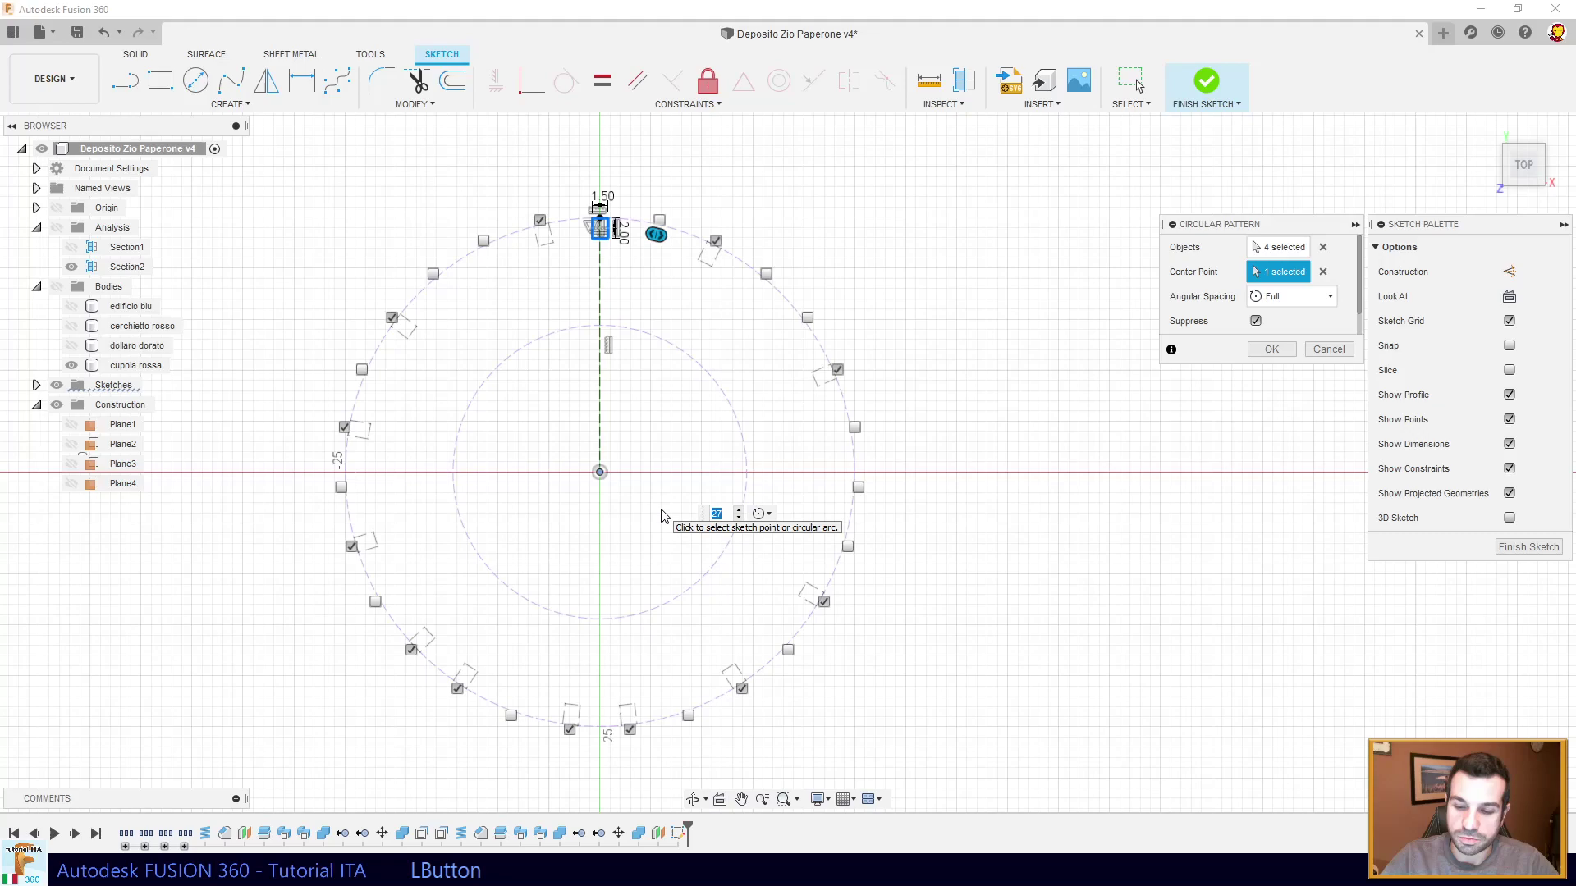
pyautogui.press('KP_1')
pyautogui.press('KP_7')
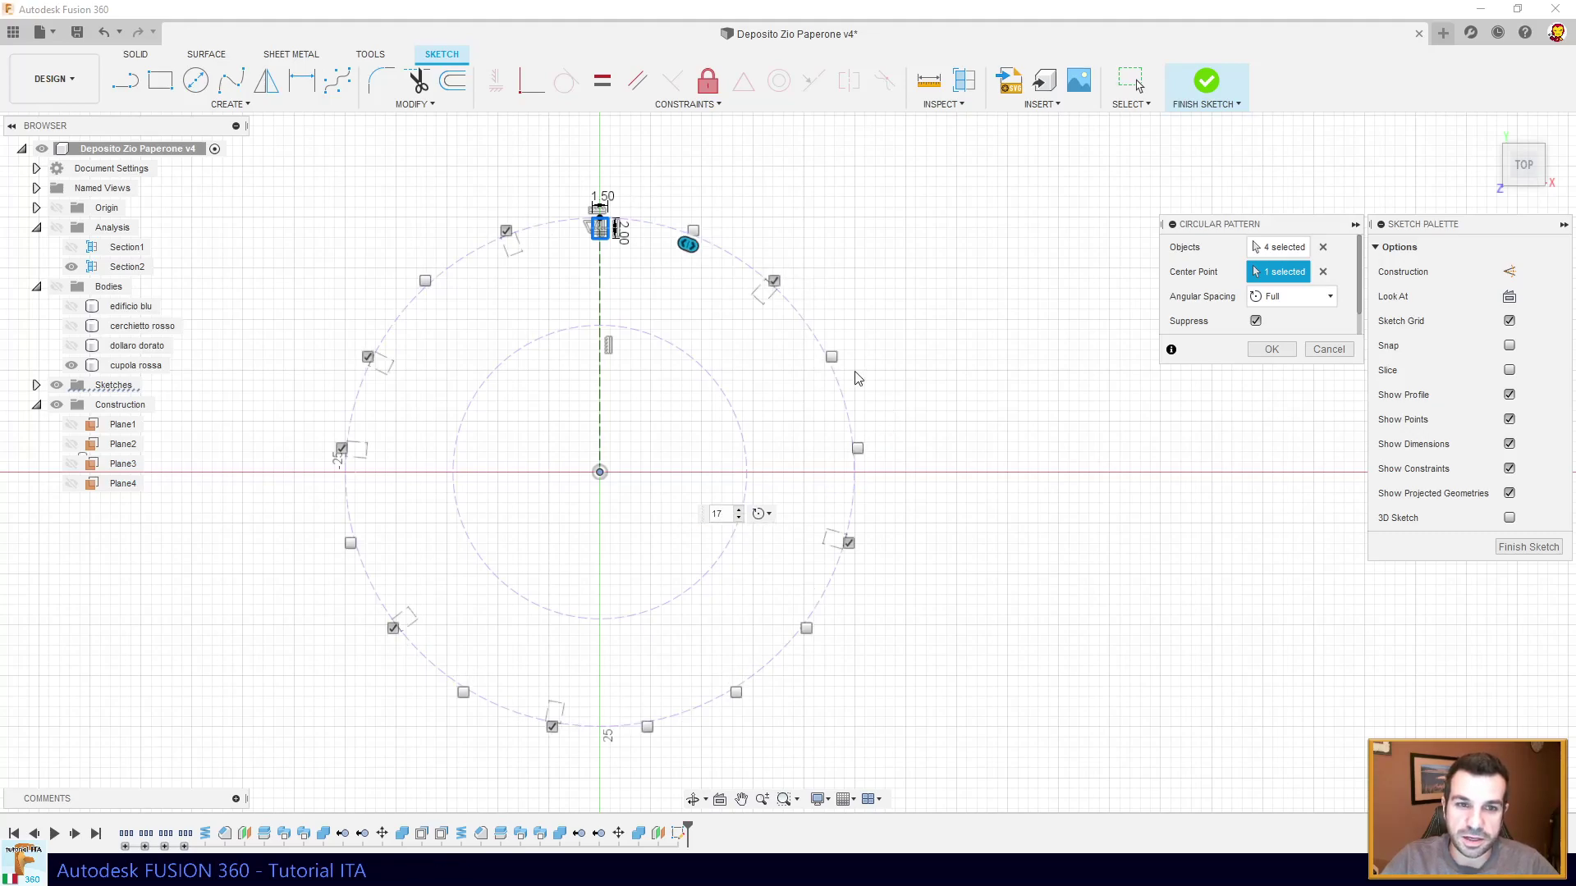
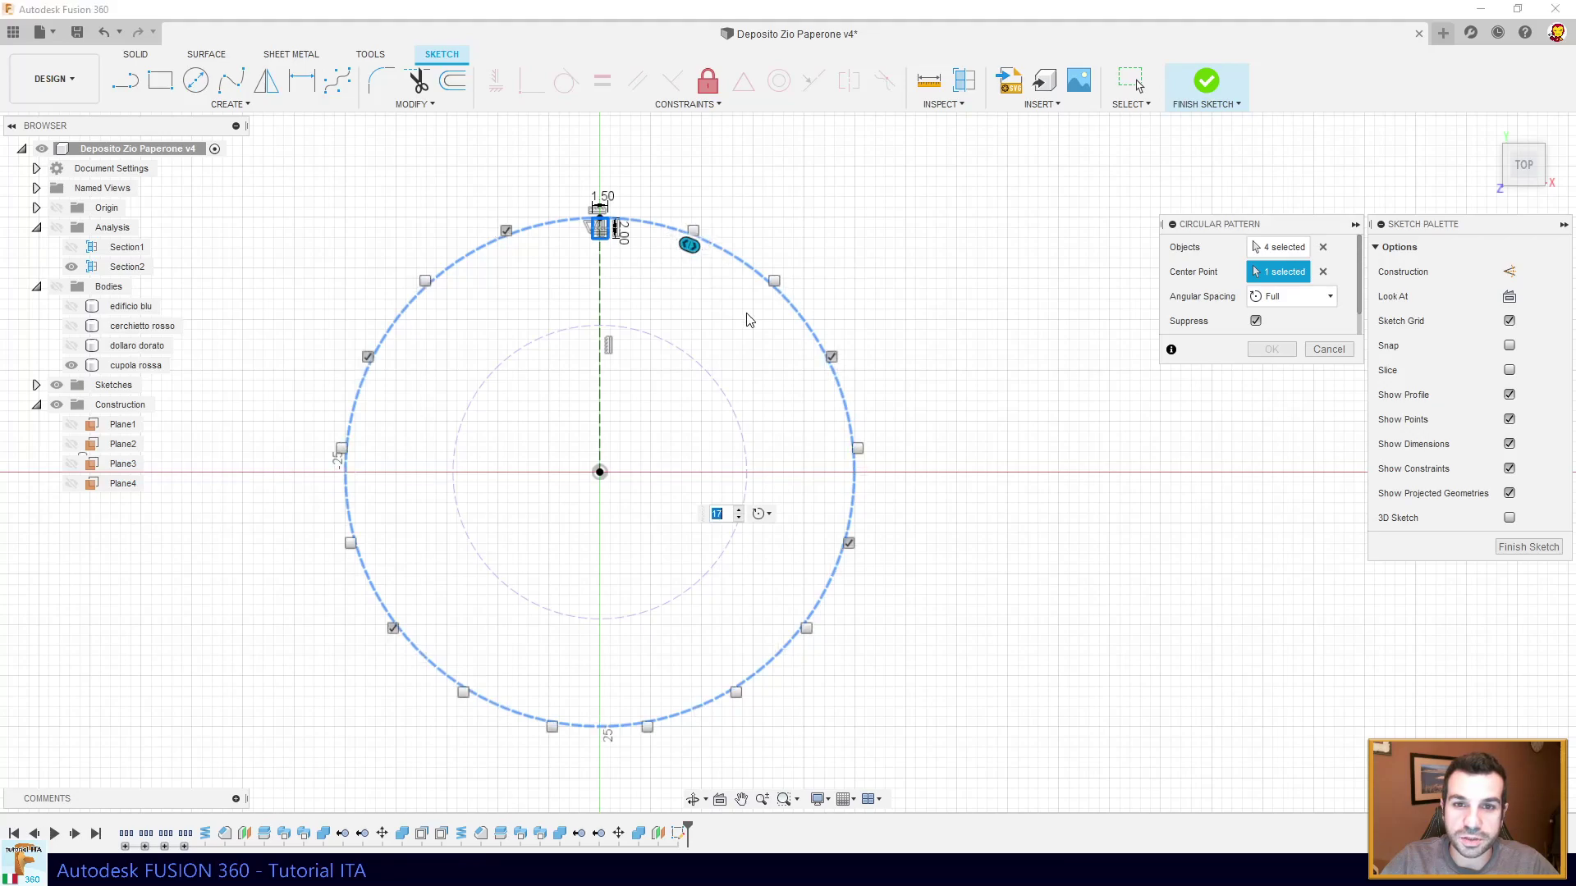
# - Clear and reselect the pattern's objects and centre point
pyautogui.click(1299, 304)
pyautogui.click(1284, 301)
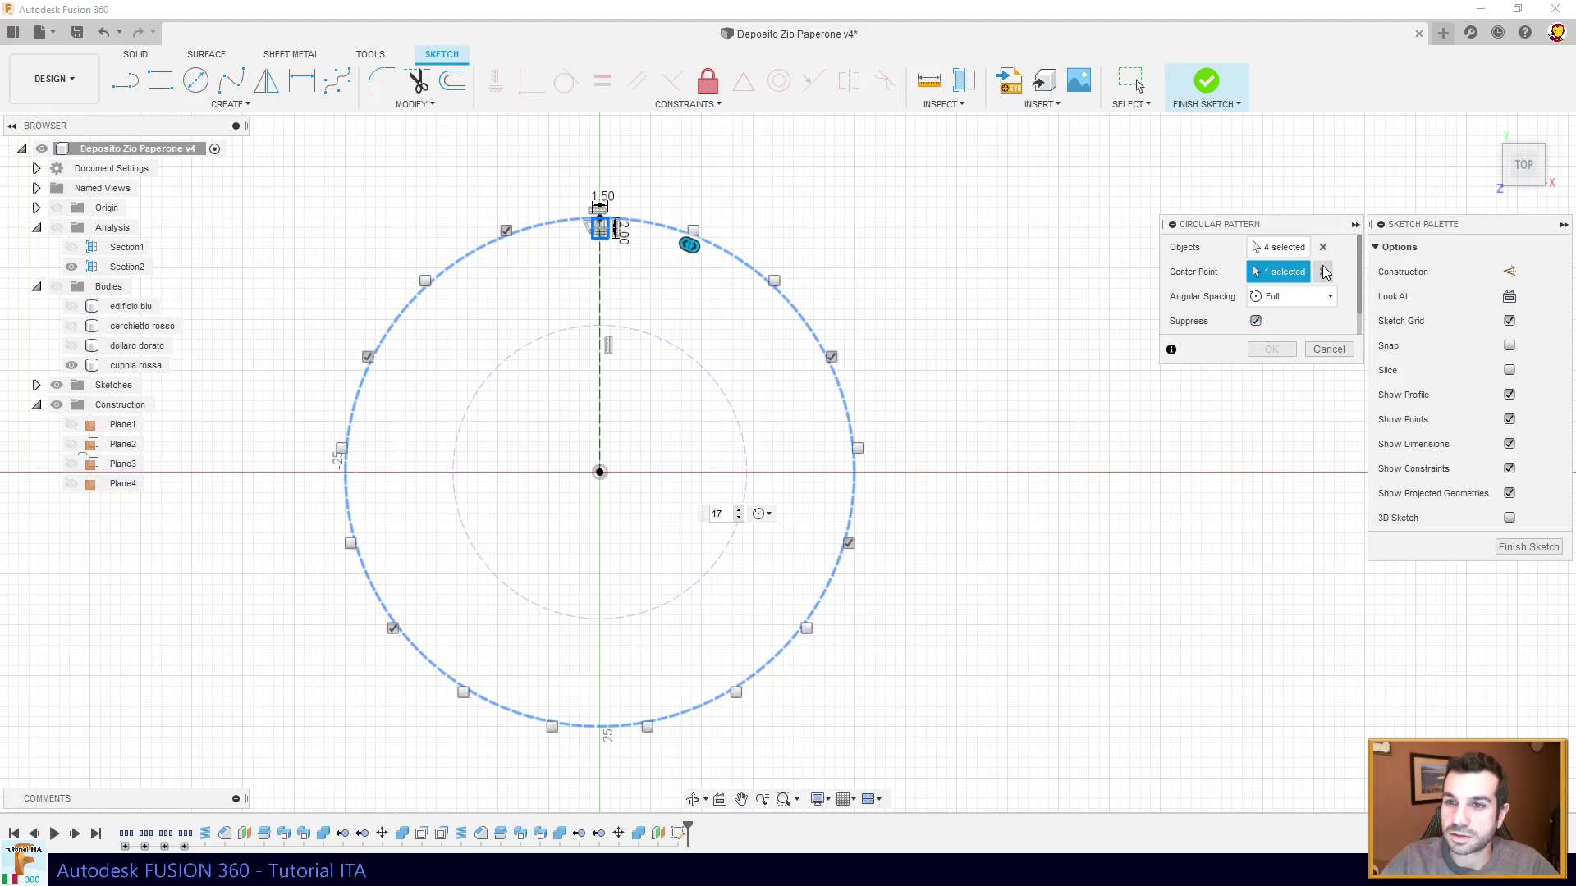
pyautogui.click(1331, 275)
pyautogui.click(604, 476)
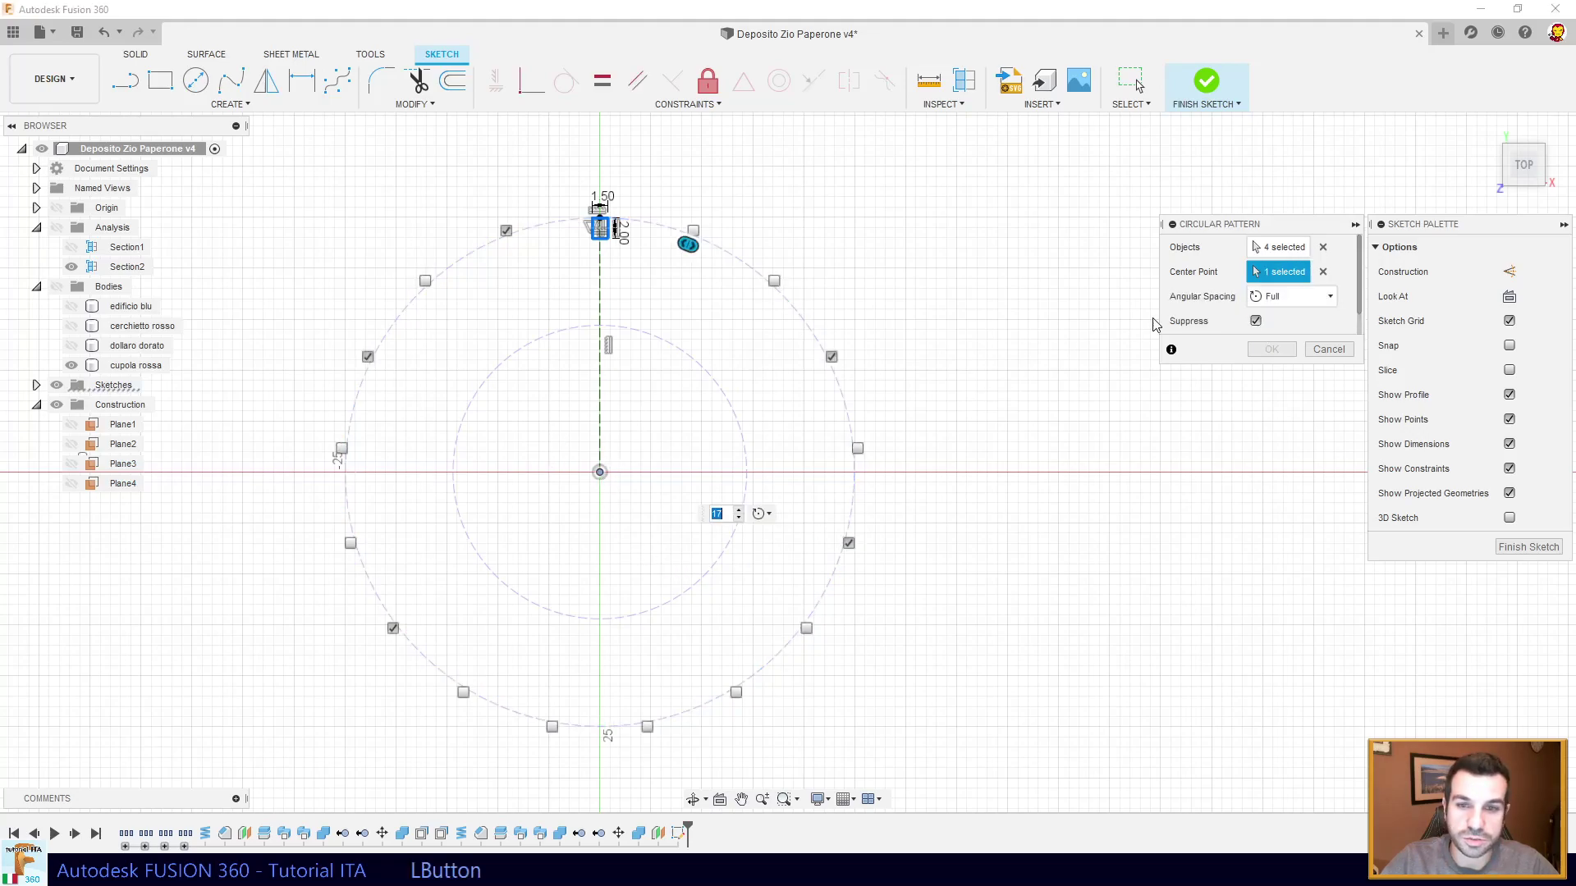
pyautogui.click(1282, 251)
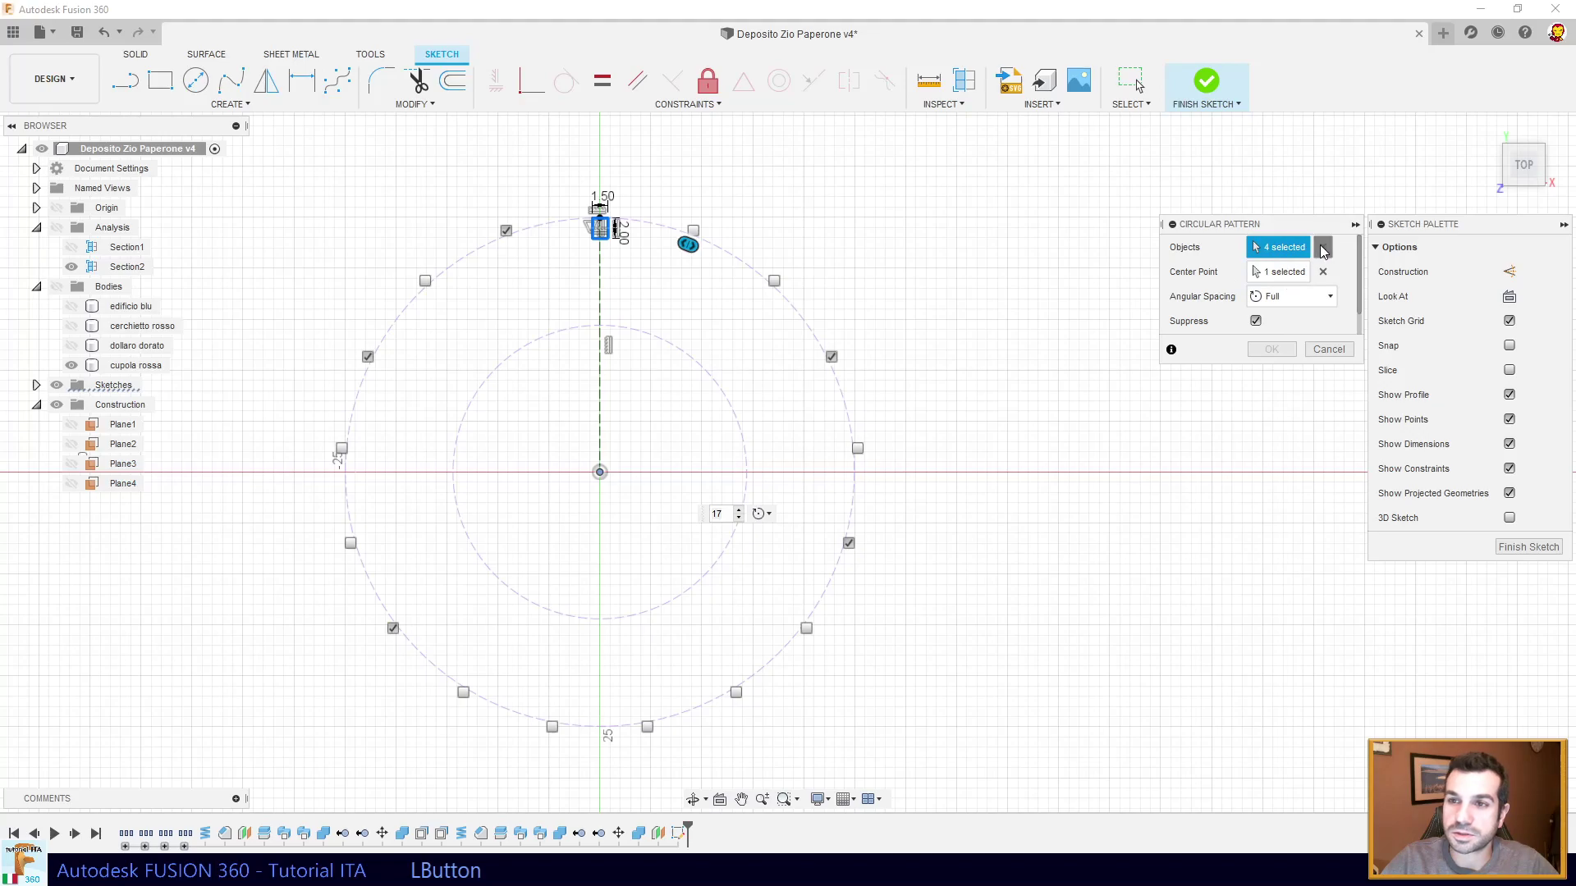
pyautogui.click(683, 230)
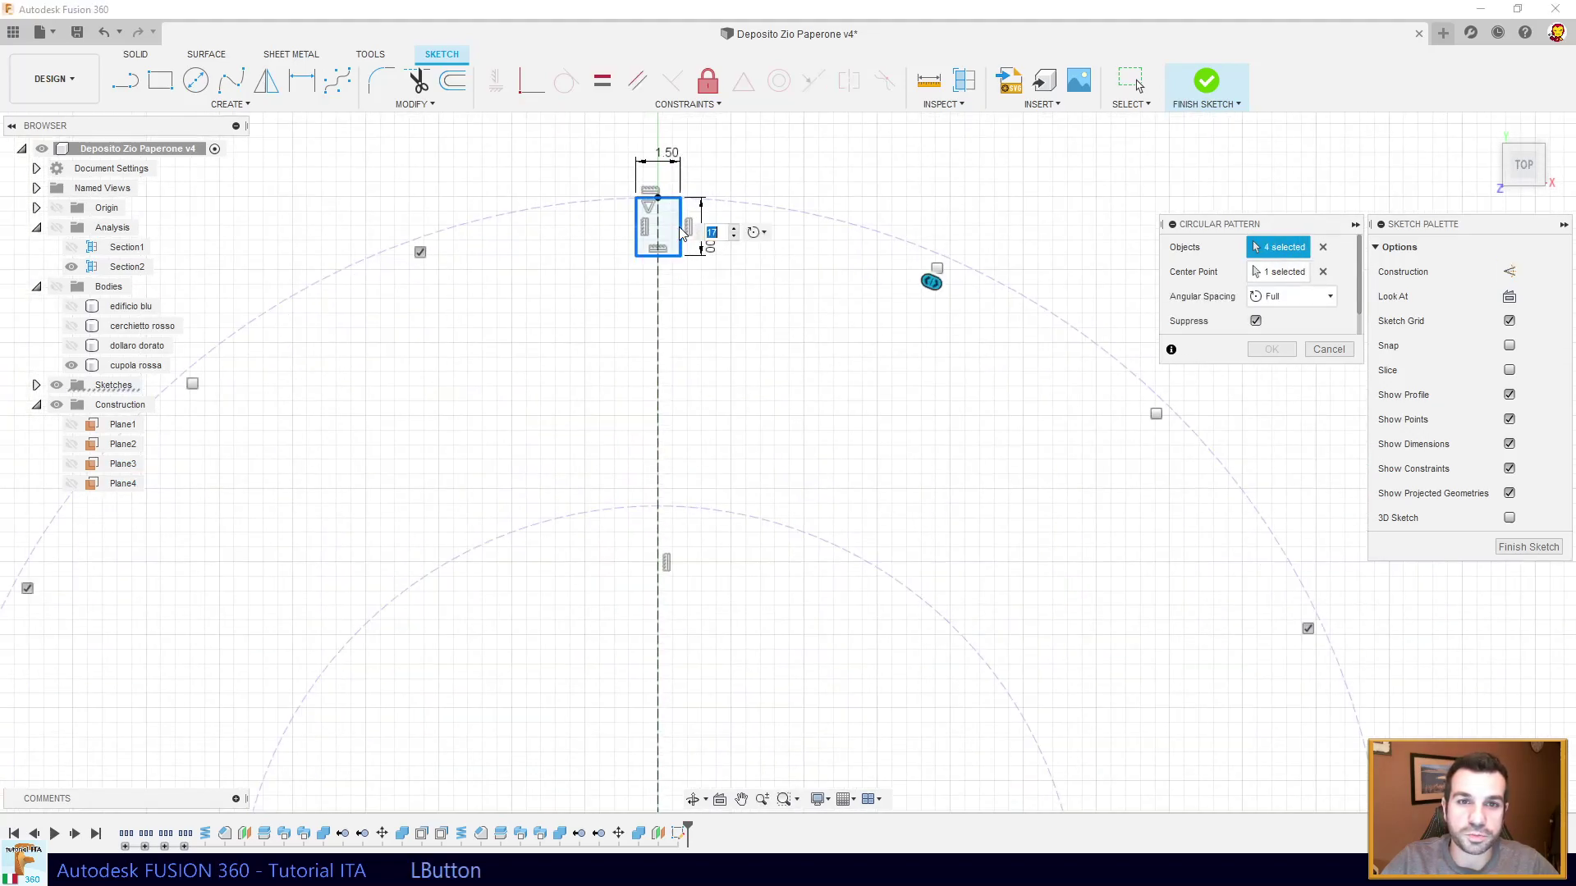
pyautogui.middleClick(940, 471)
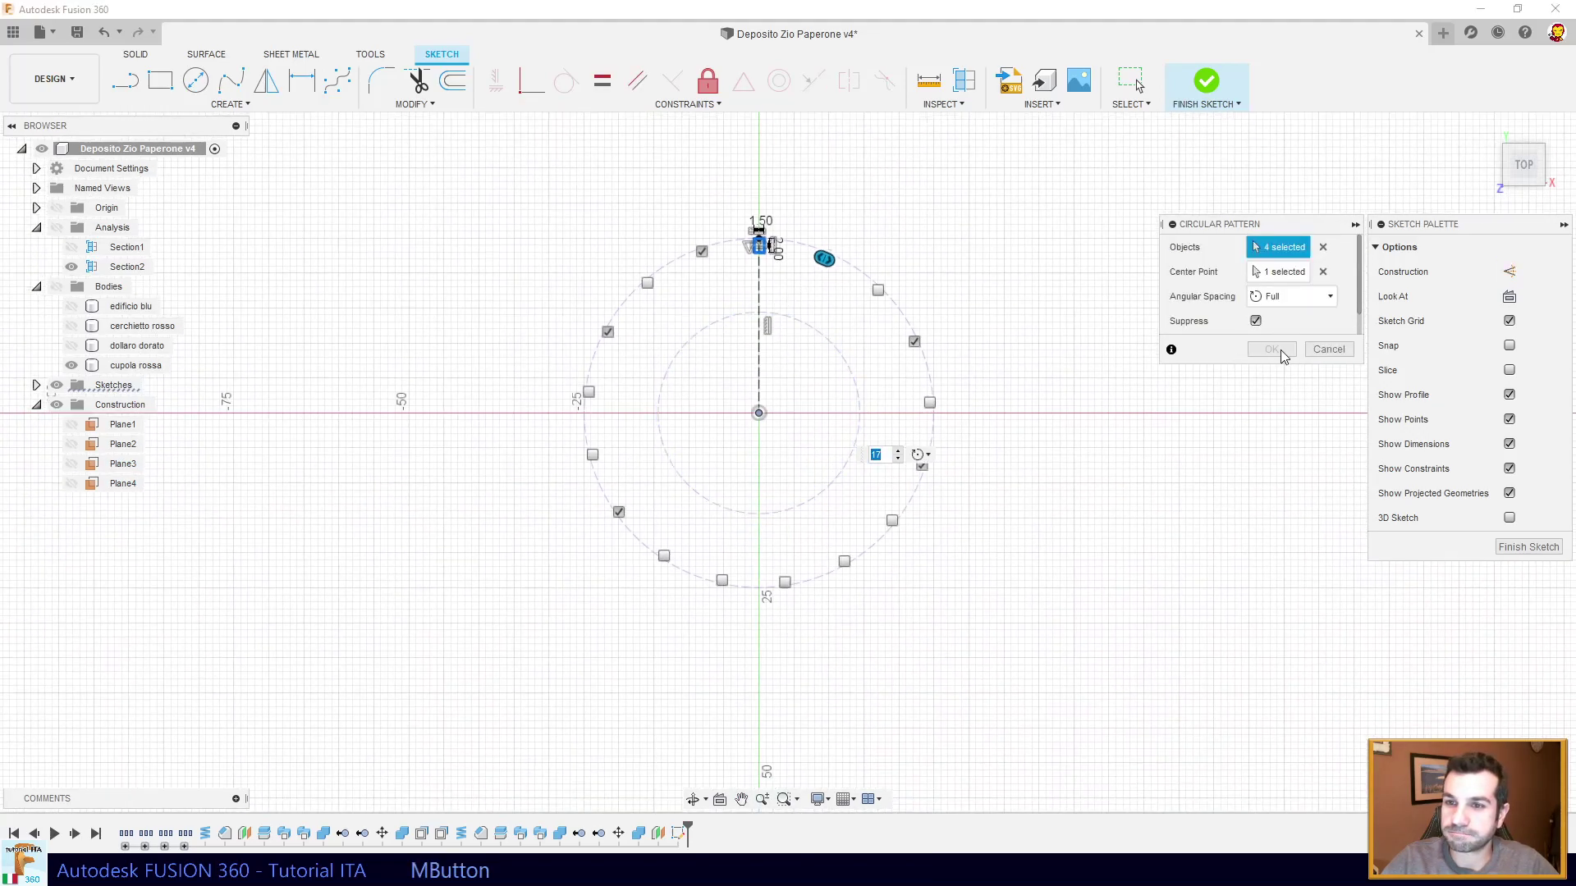
# - Restart Circular Pattern on the slot rectangle about the circle centre with quantity 17
pyautogui.click(1286, 355)
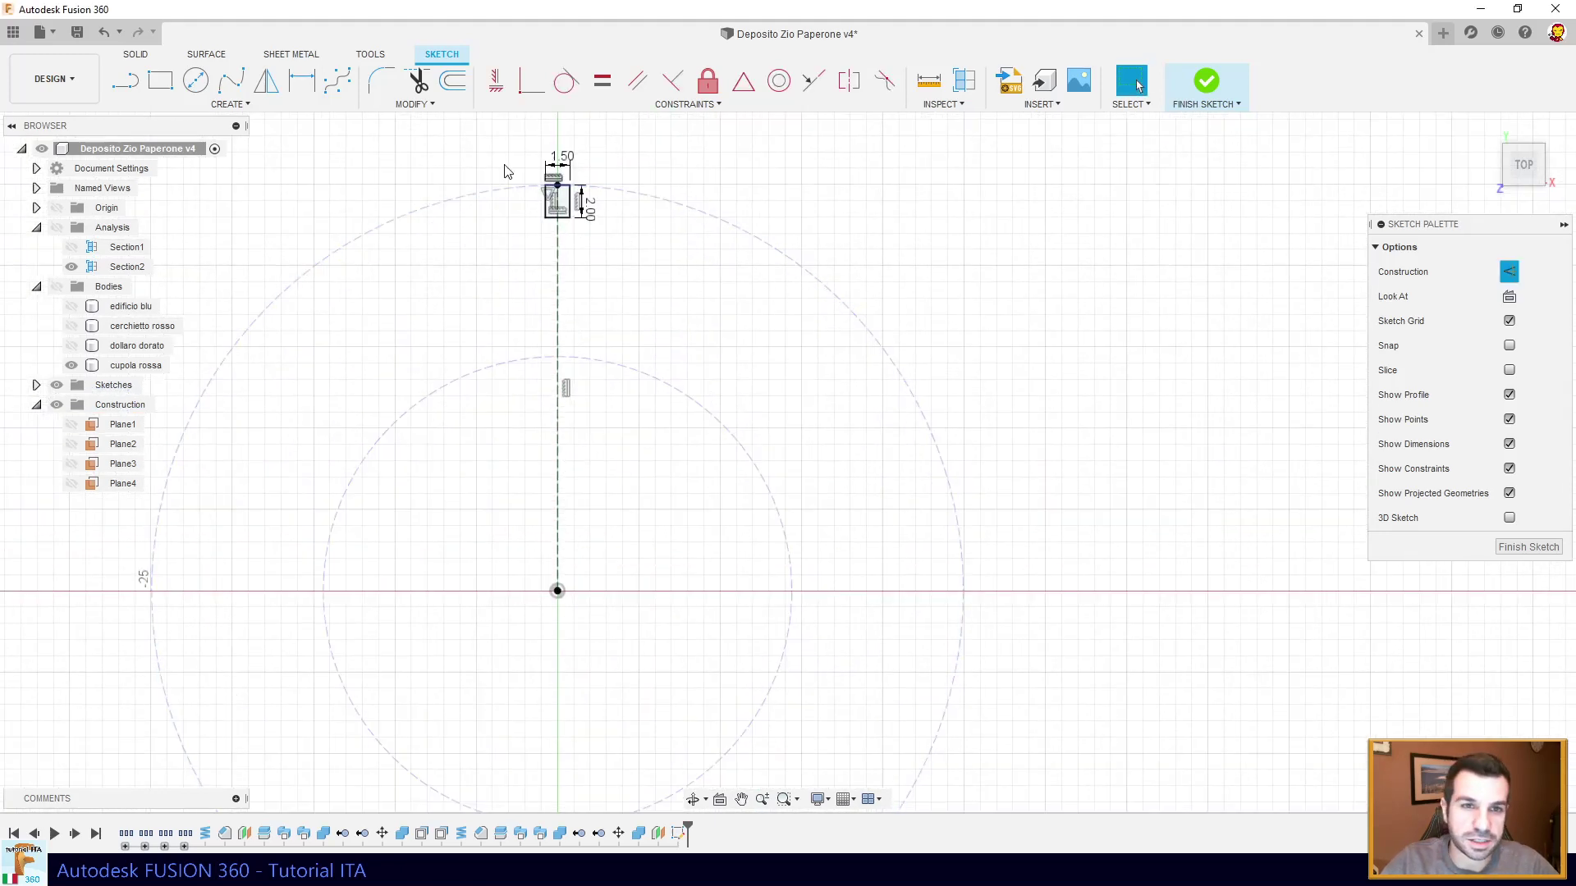
pyautogui.click(237, 110)
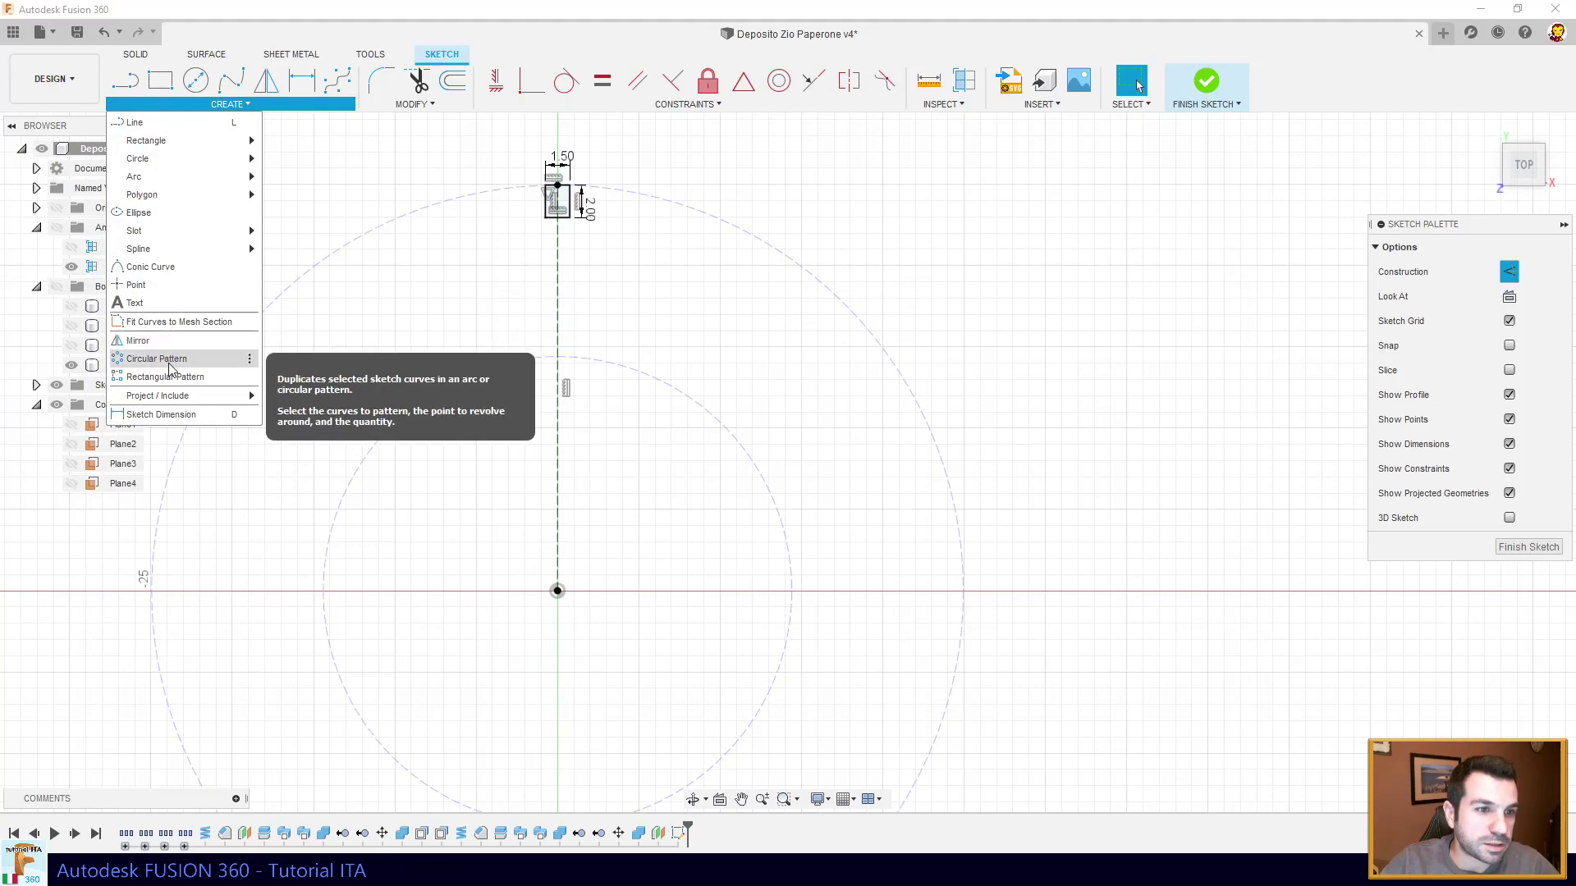
pyautogui.click(172, 368)
pyautogui.click(572, 203)
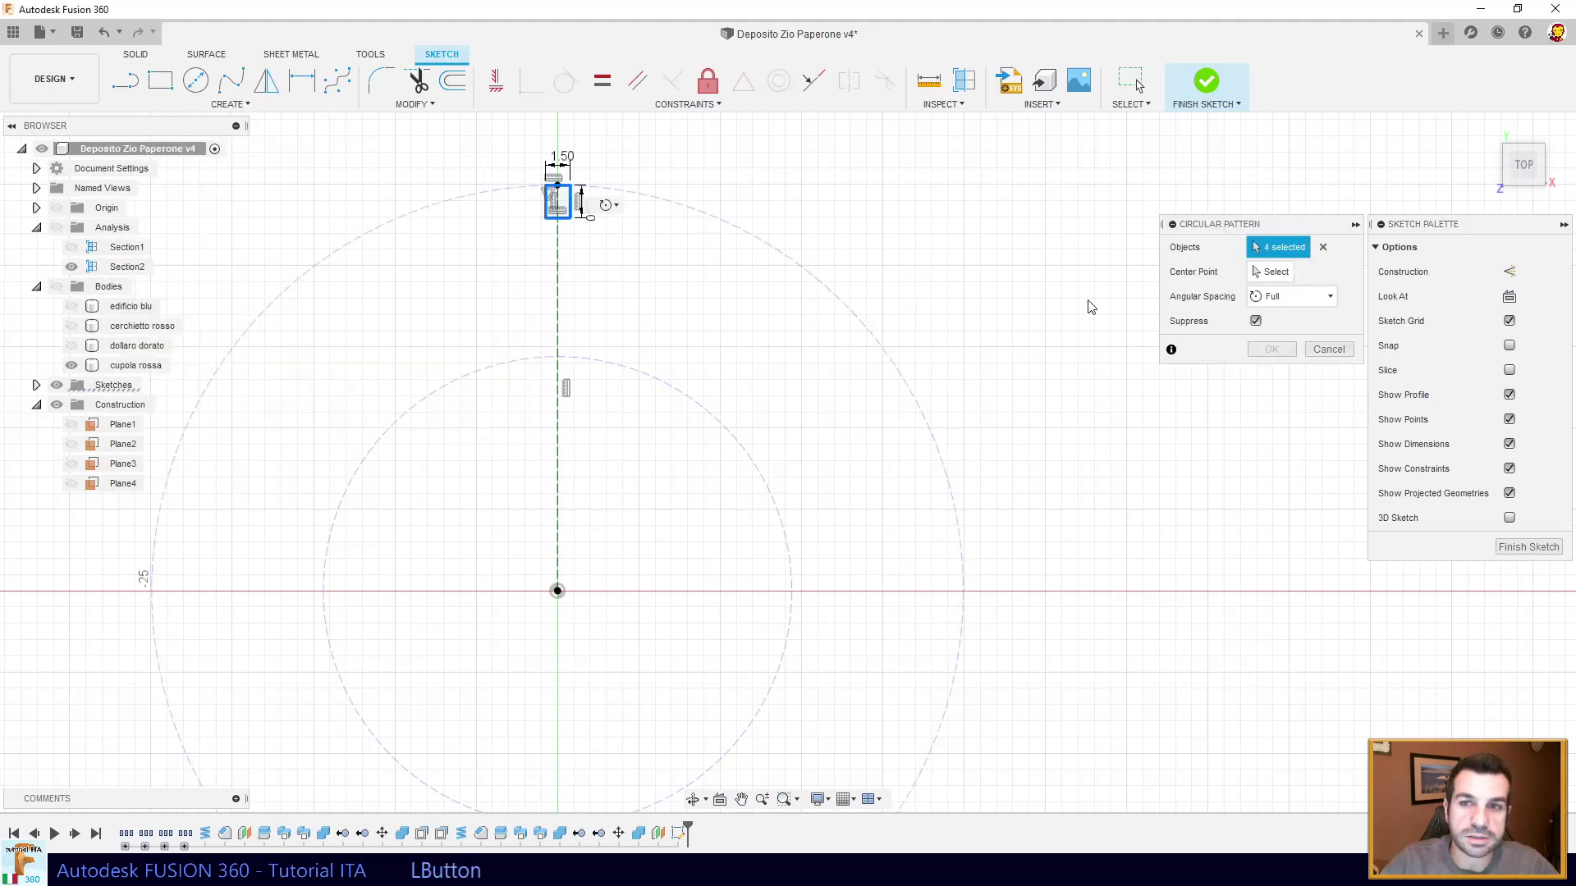
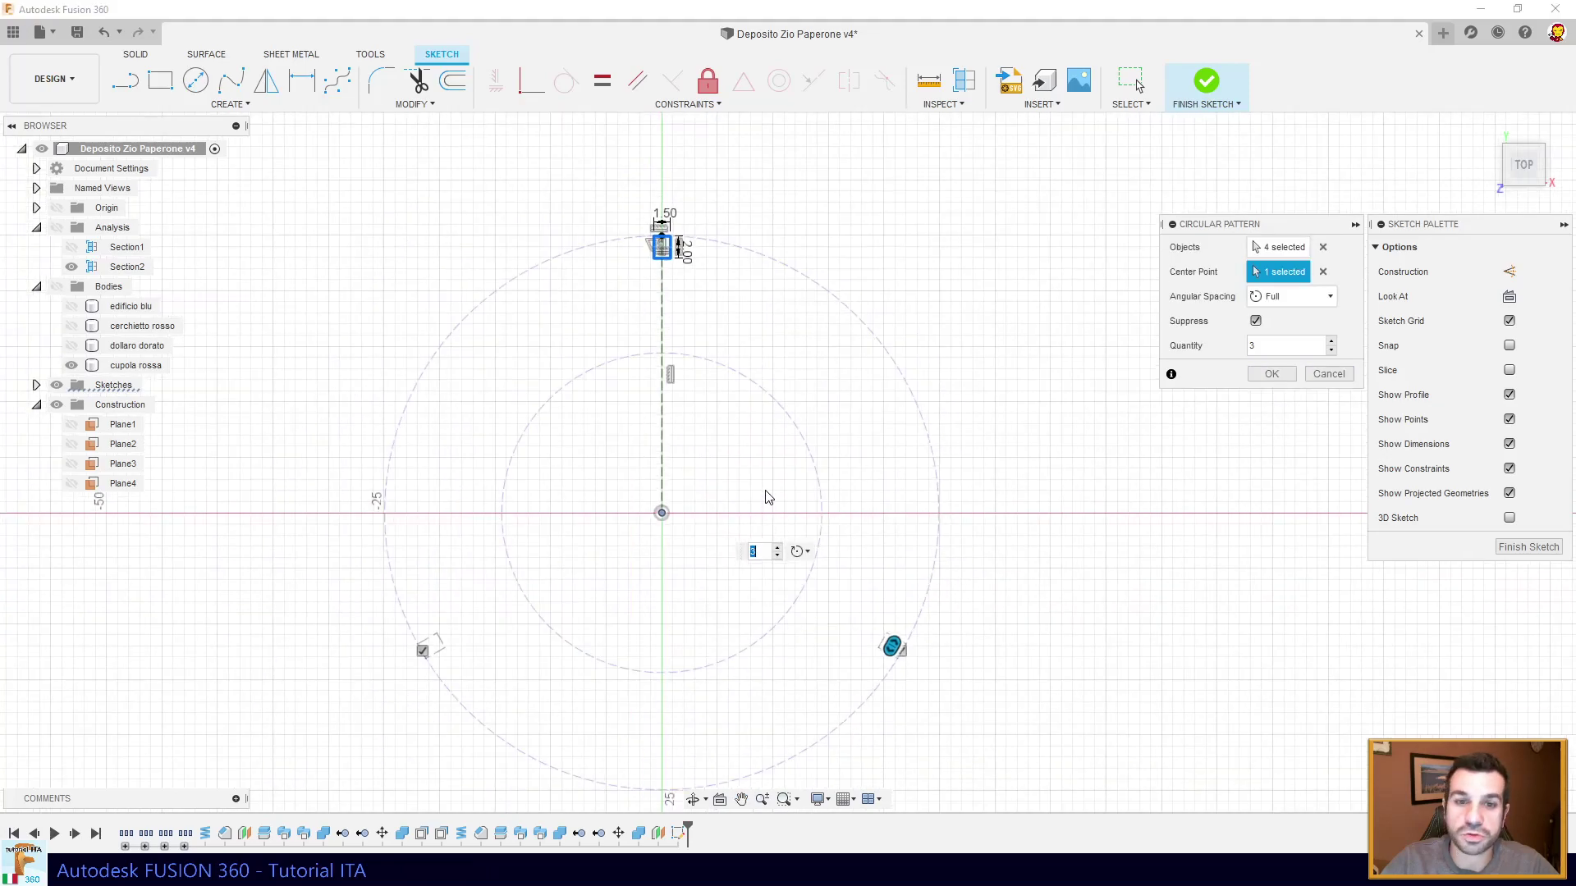
pyautogui.press('KP_1')
pyautogui.press('KP_7')
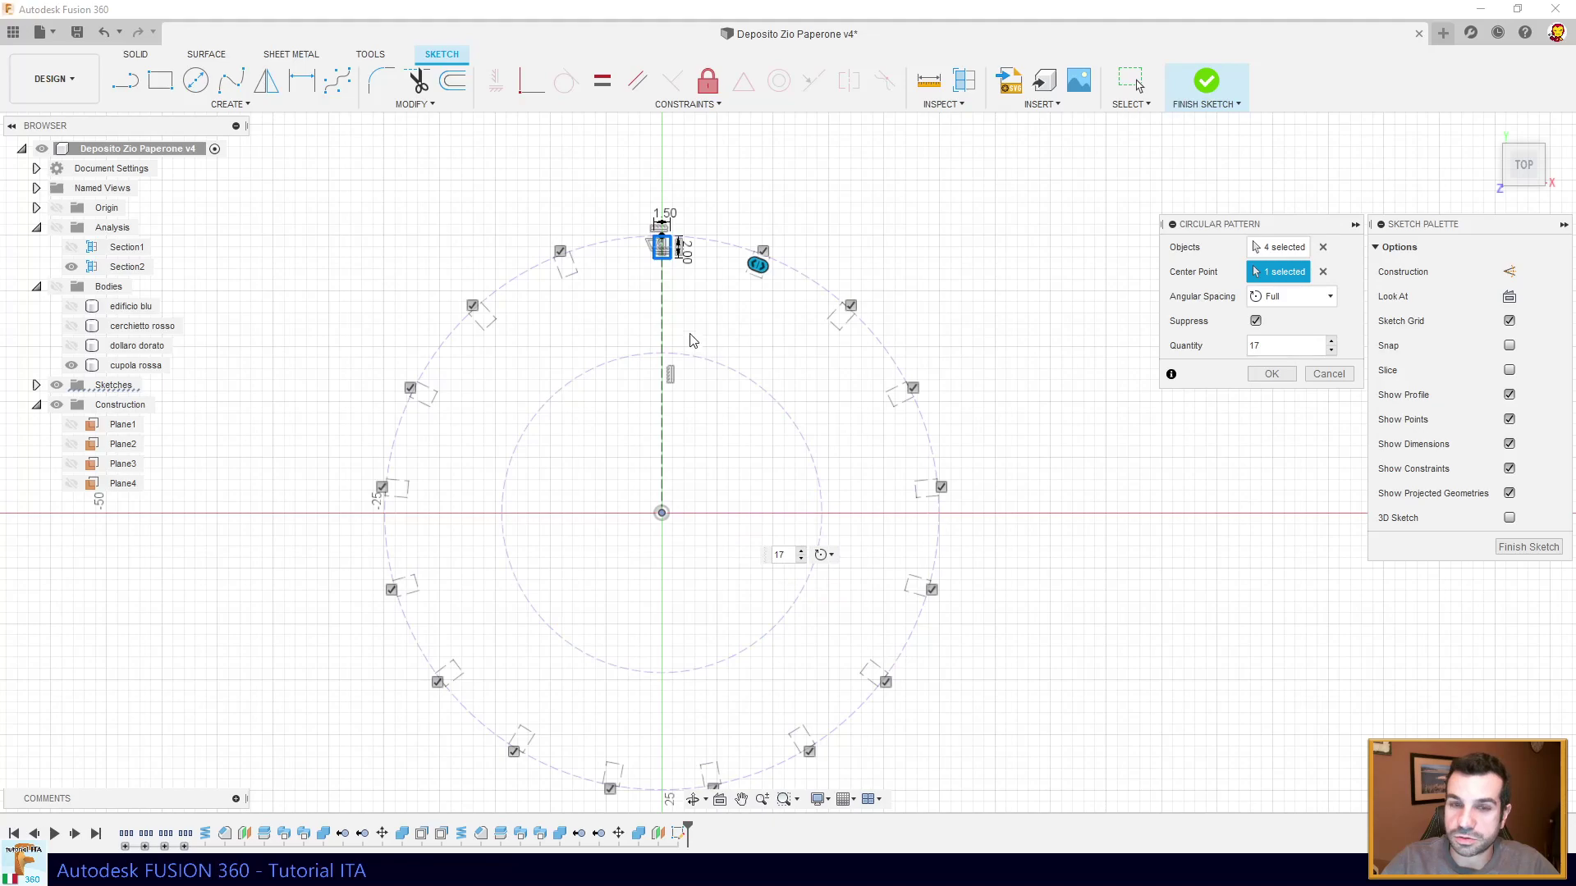
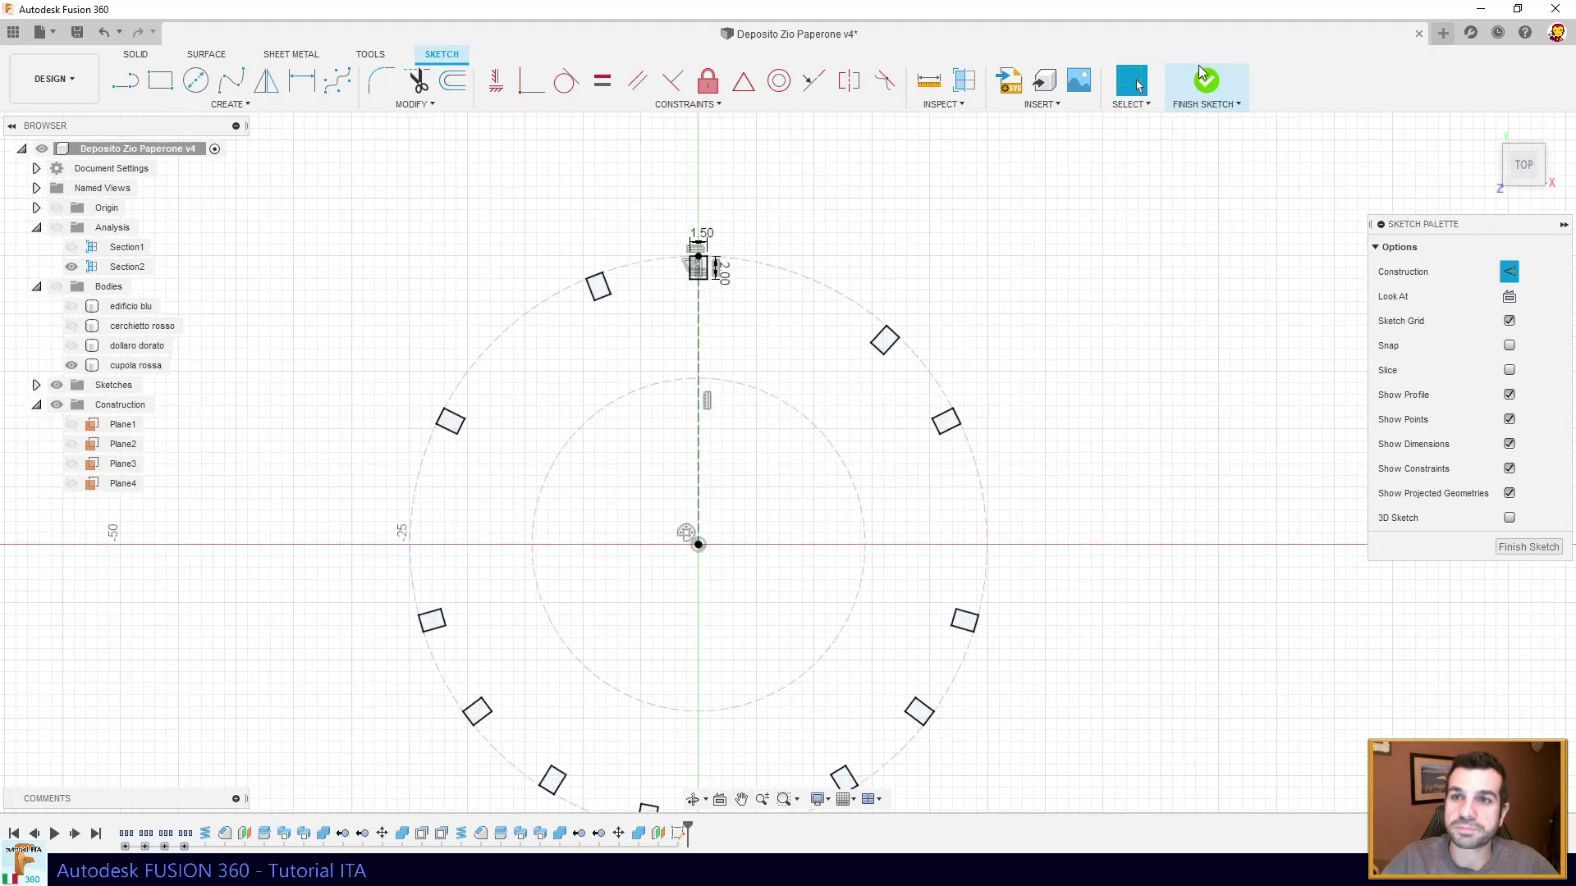
# - Finish the slot sketch and select the slot profiles for an extrude cut into the rim
pyautogui.click(1212, 84)
pyautogui.middleClick(709, 560)
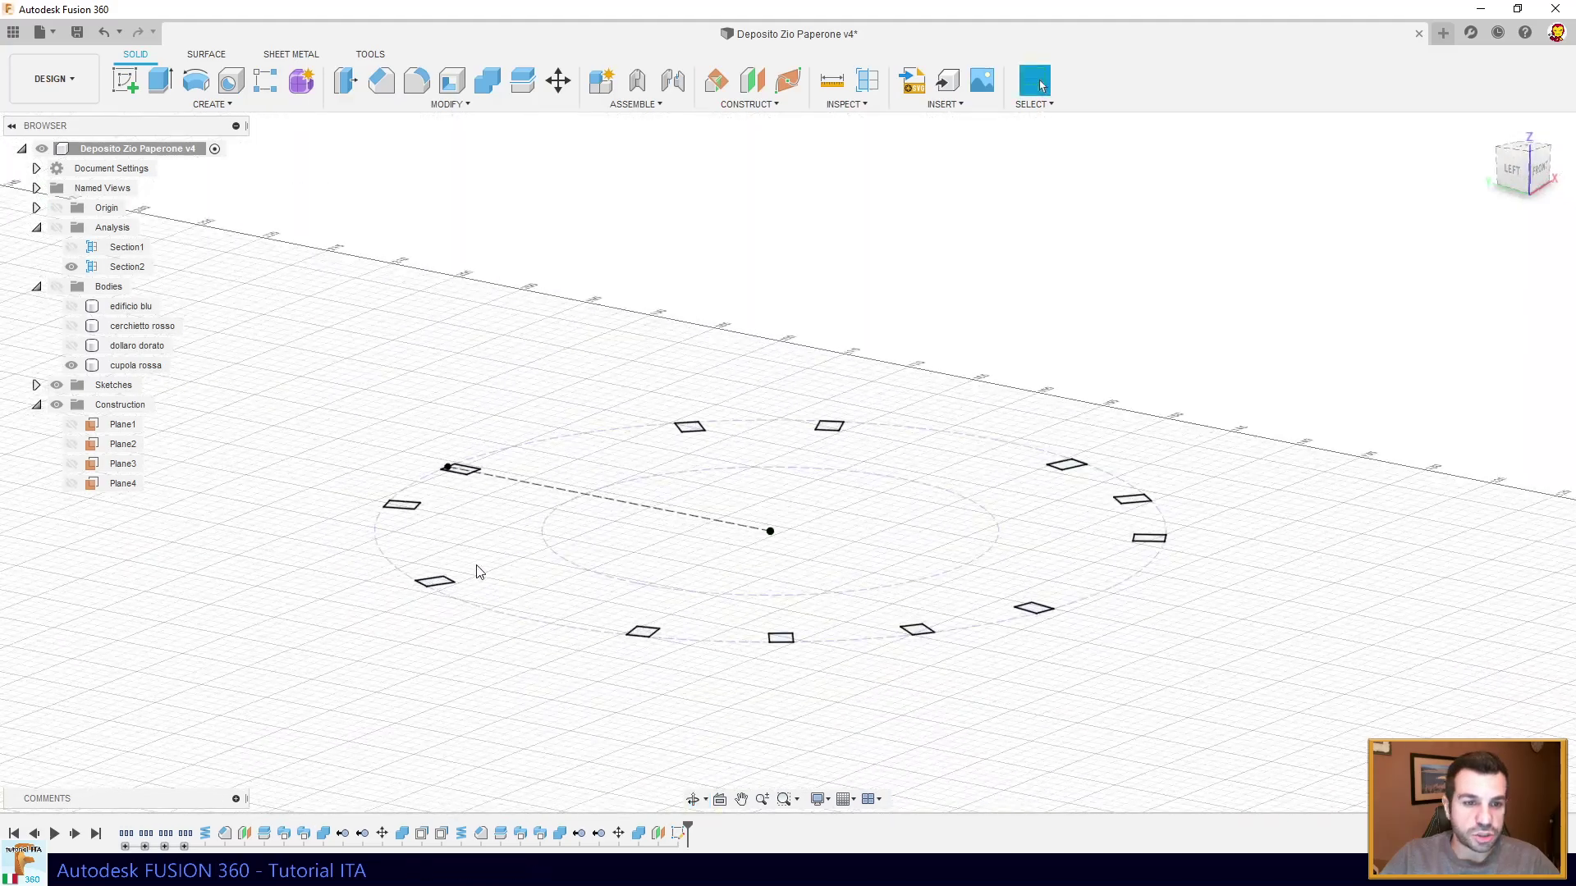
pyautogui.click(163, 94)
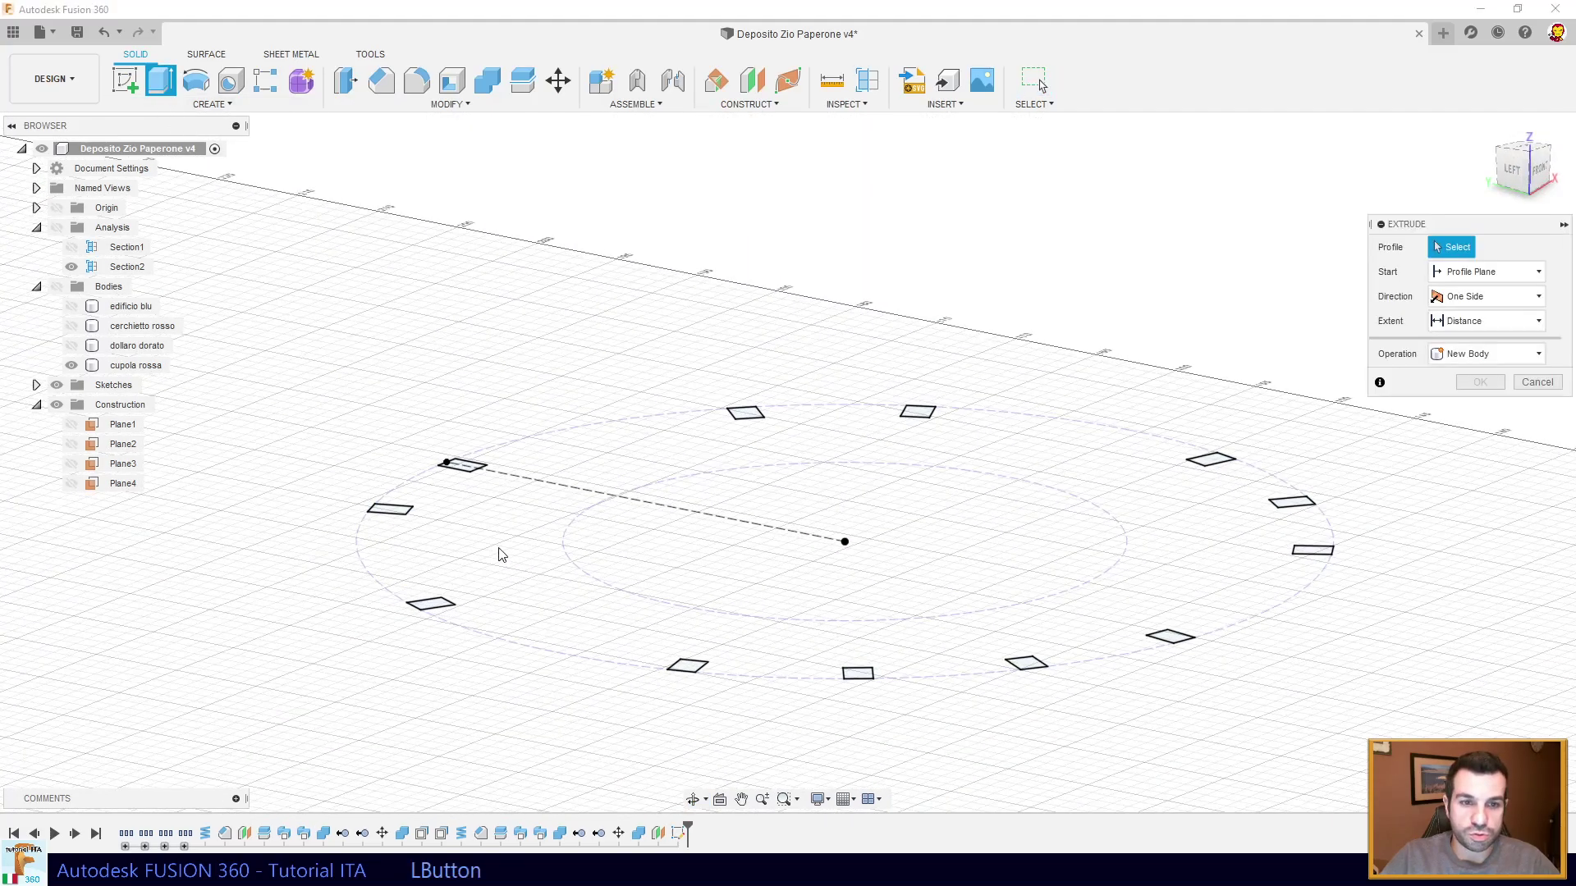
pyautogui.middleClick(527, 555)
pyautogui.click(397, 488)
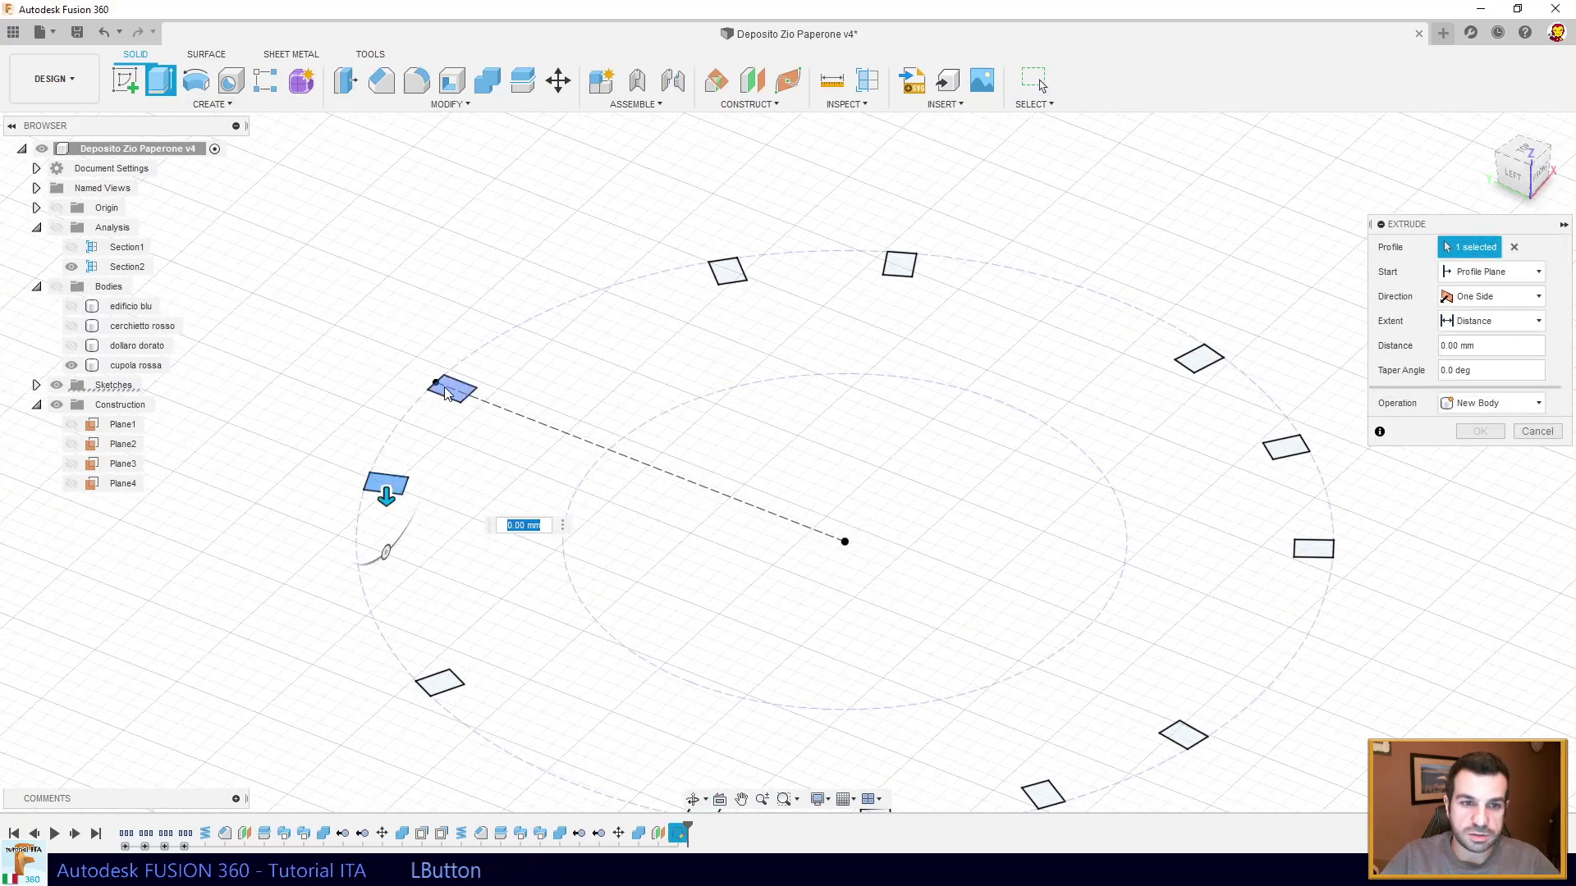
pyautogui.click(445, 263)
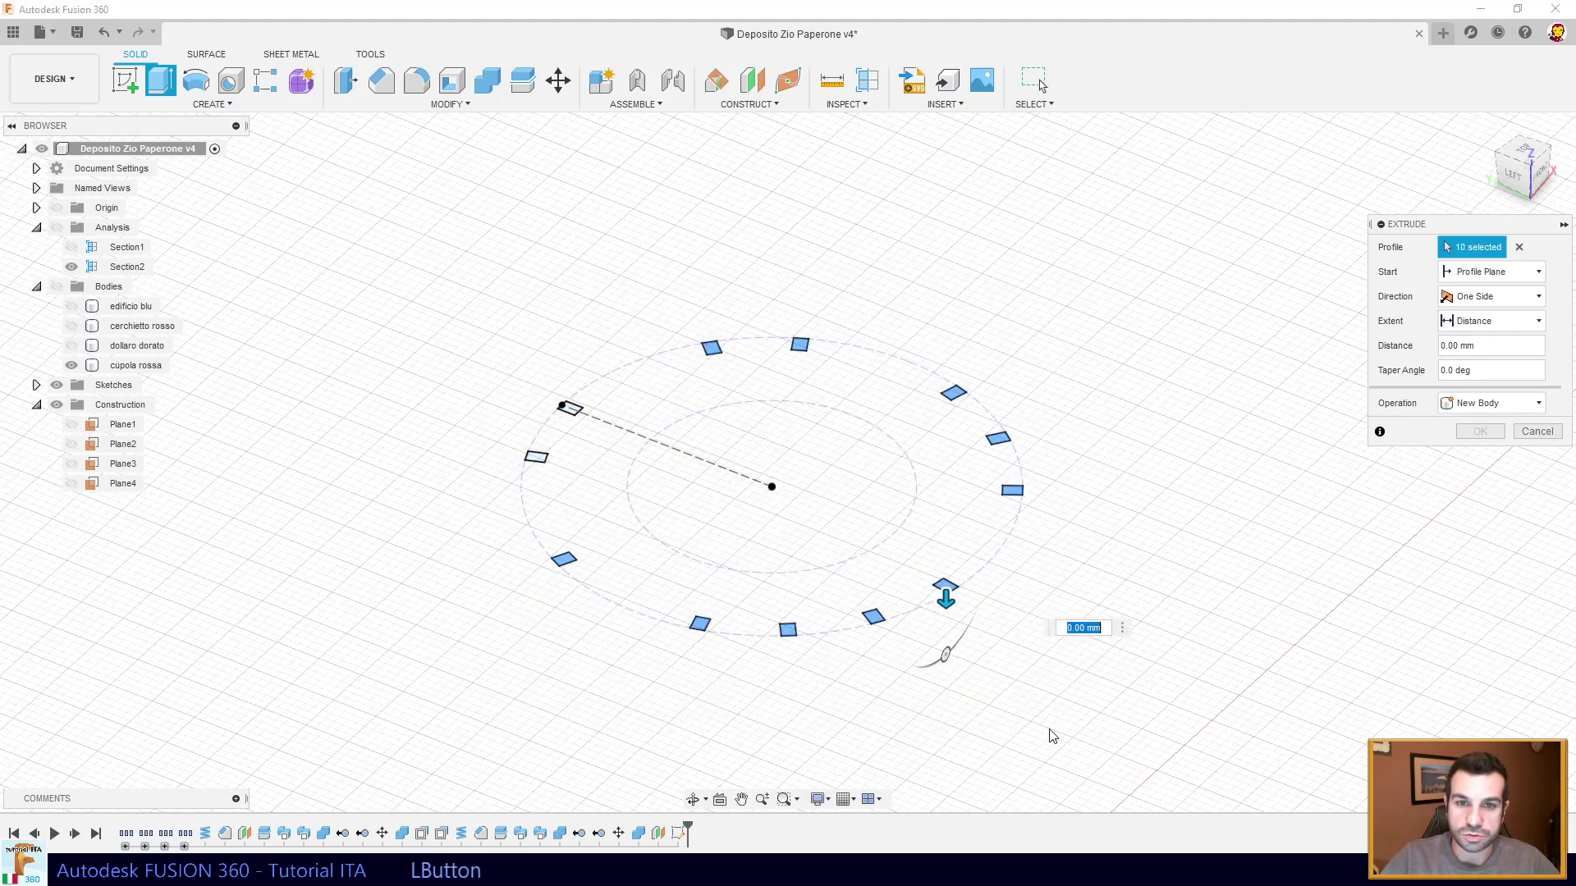
pyautogui.click(575, 416)
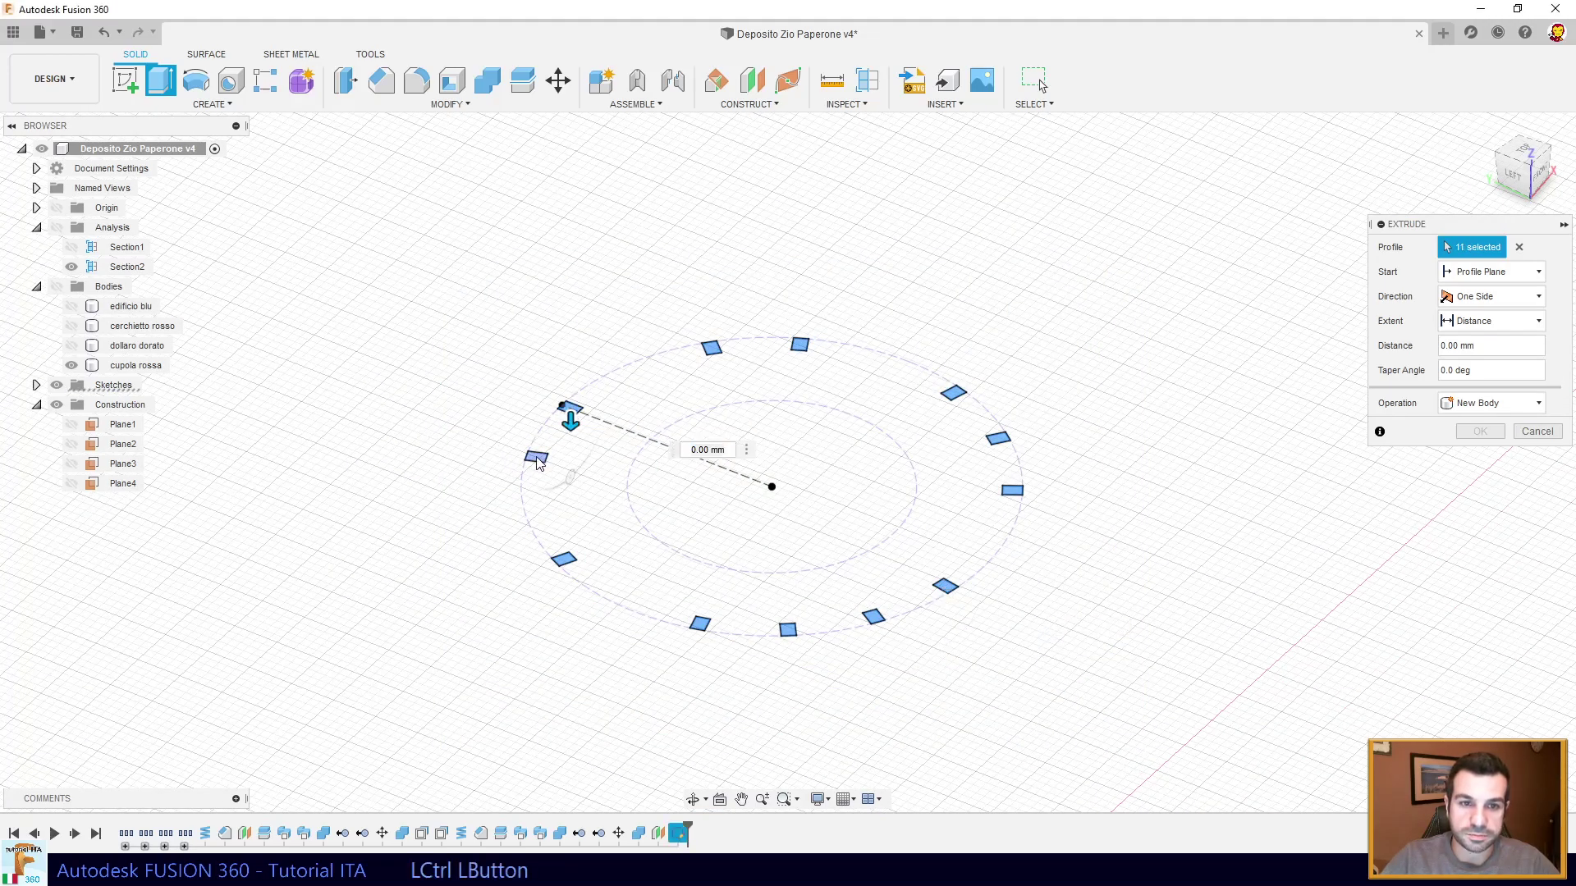
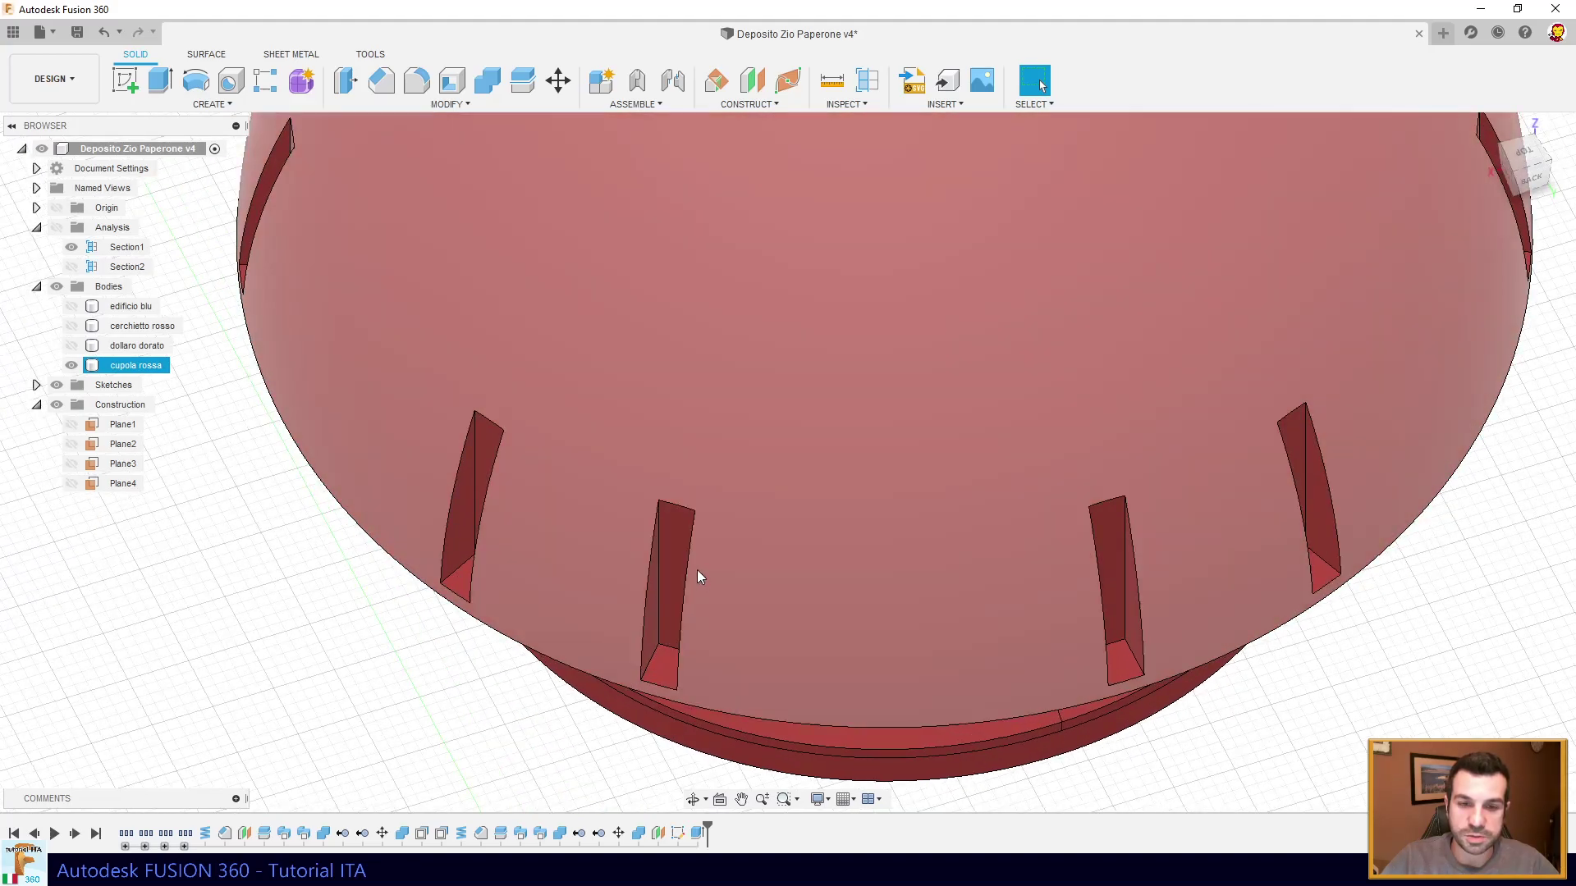
# - Orbit around the slotted cap, turn off the section cut, and view the slots and threaded neck
pyautogui.middleClick(688, 591)
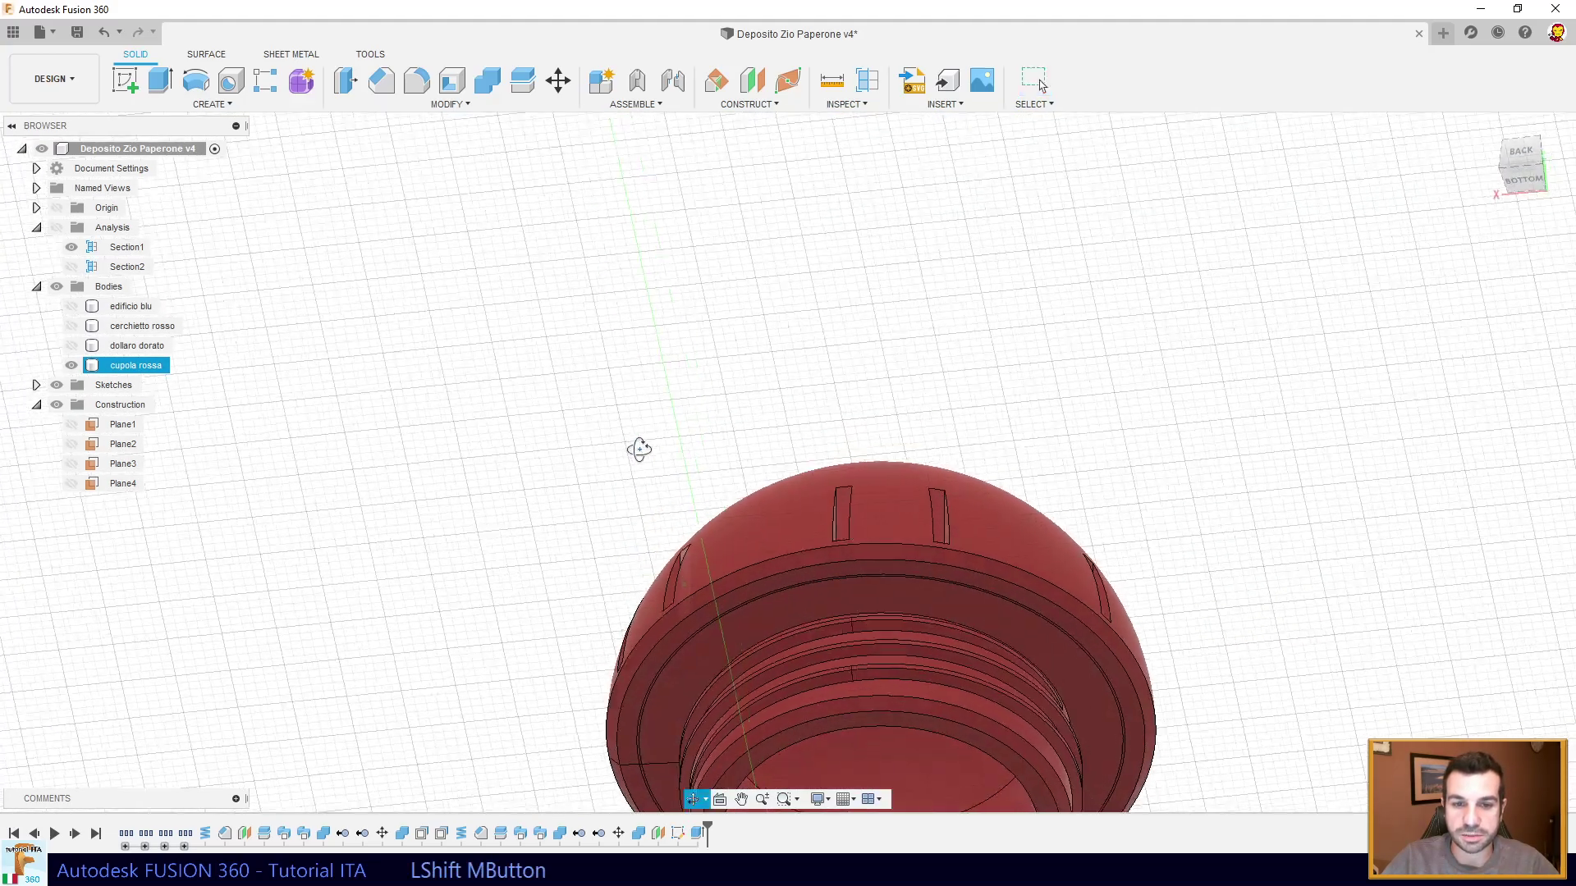
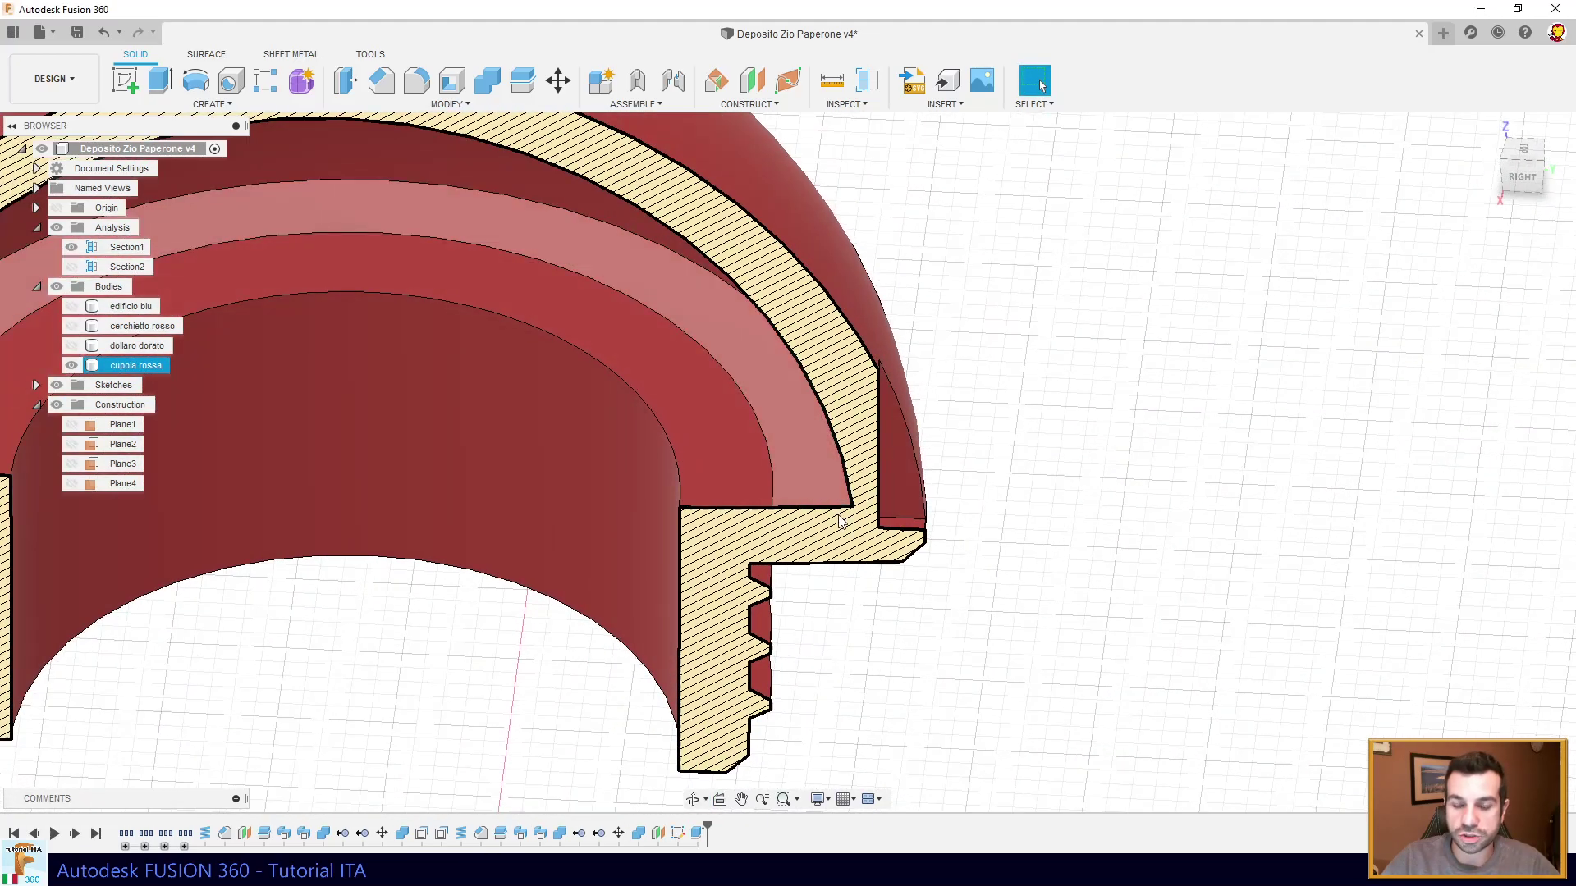
pyautogui.middleClick(698, 483)
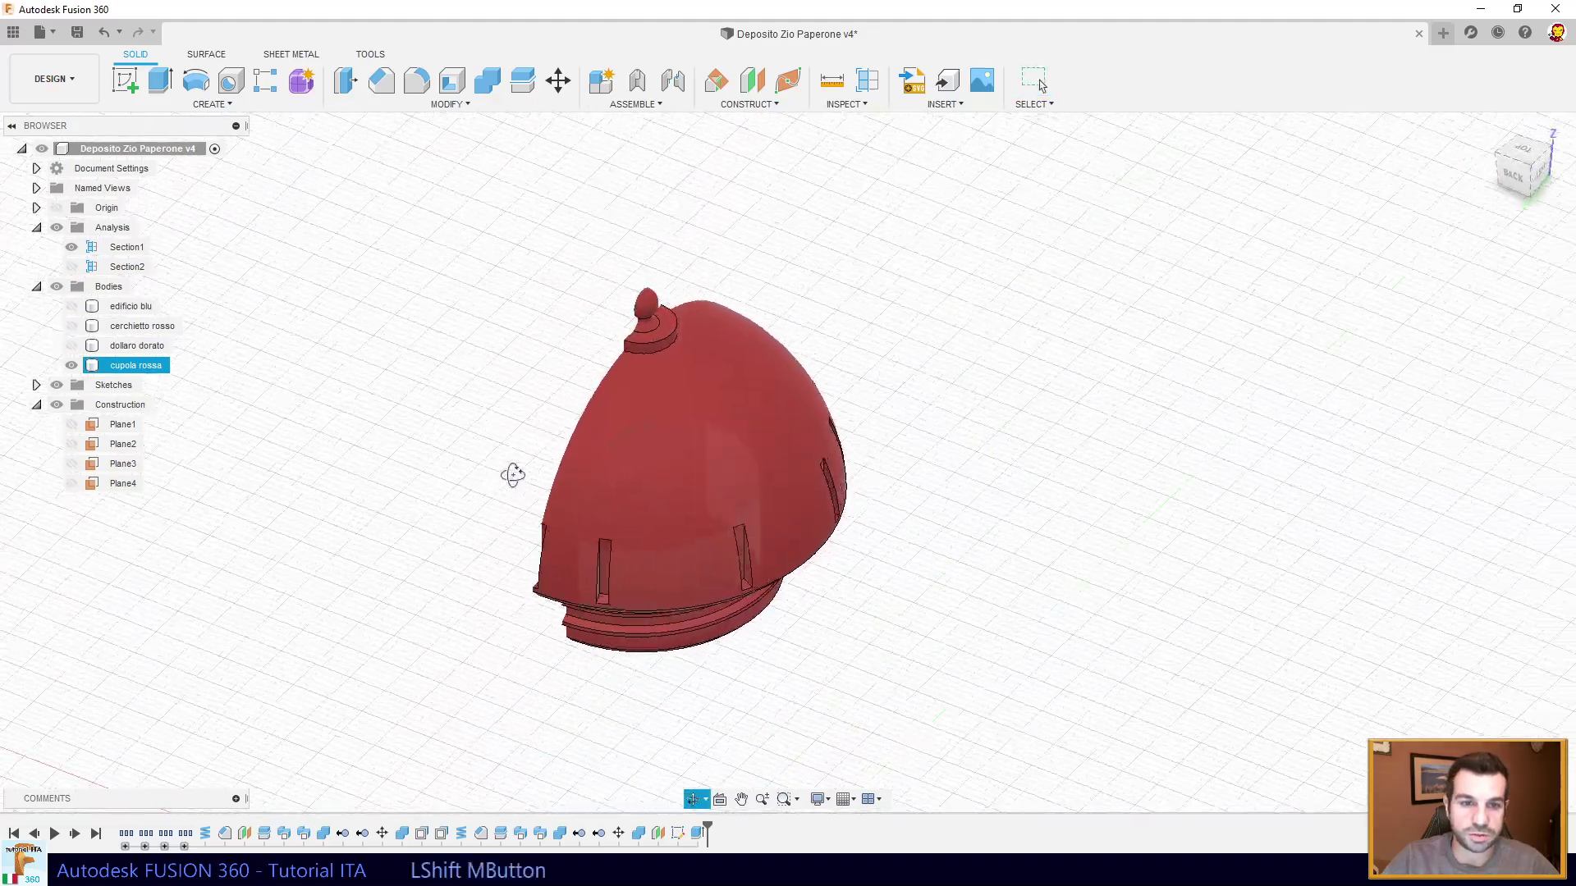
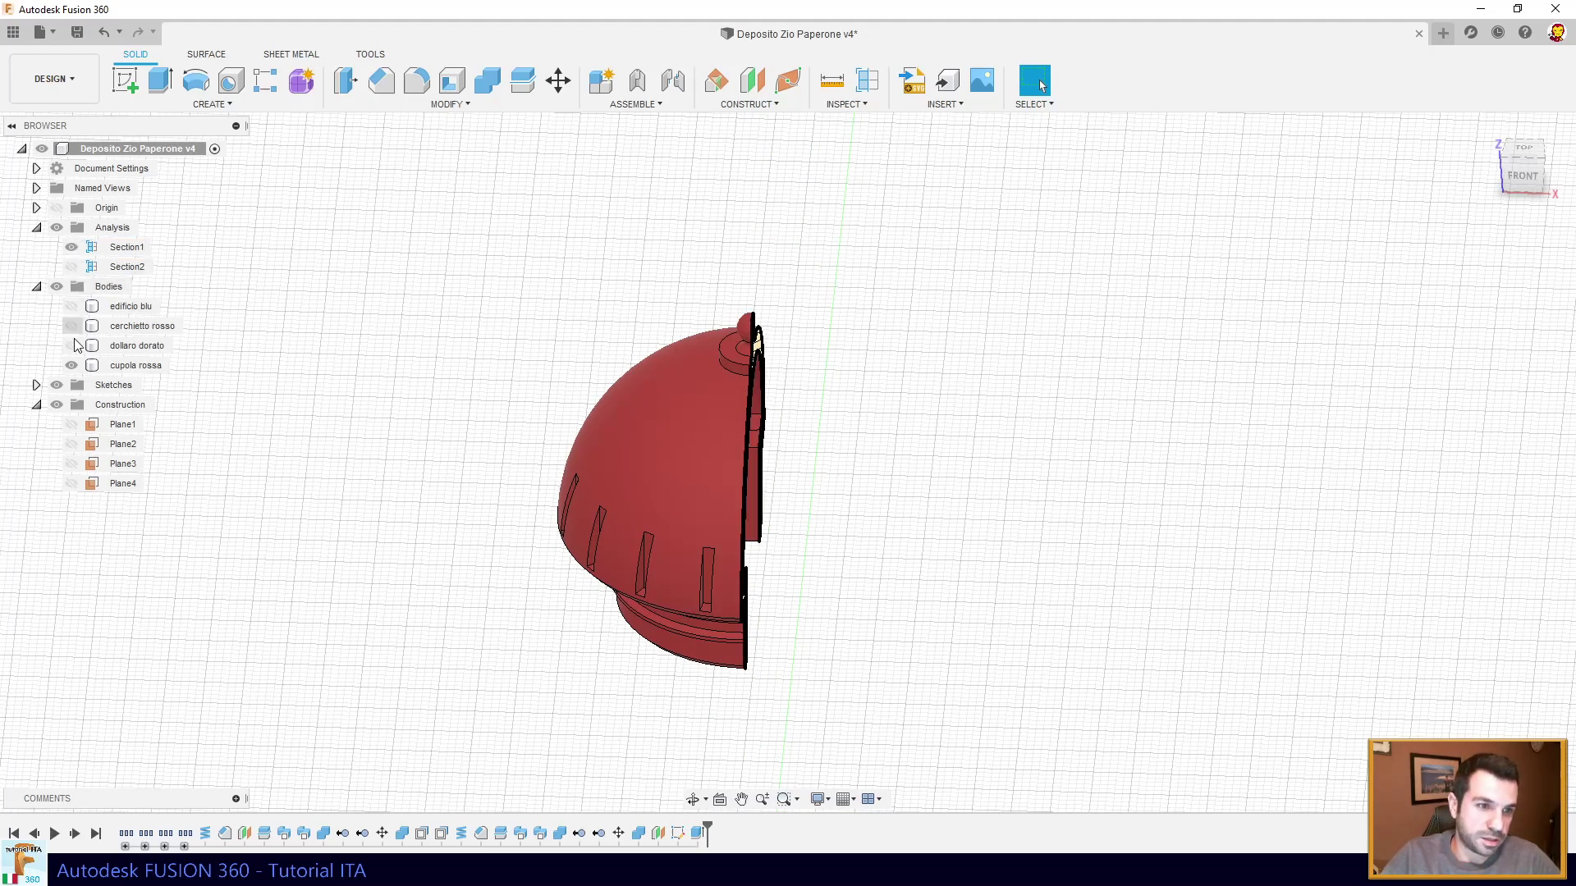
pyautogui.click(65, 235)
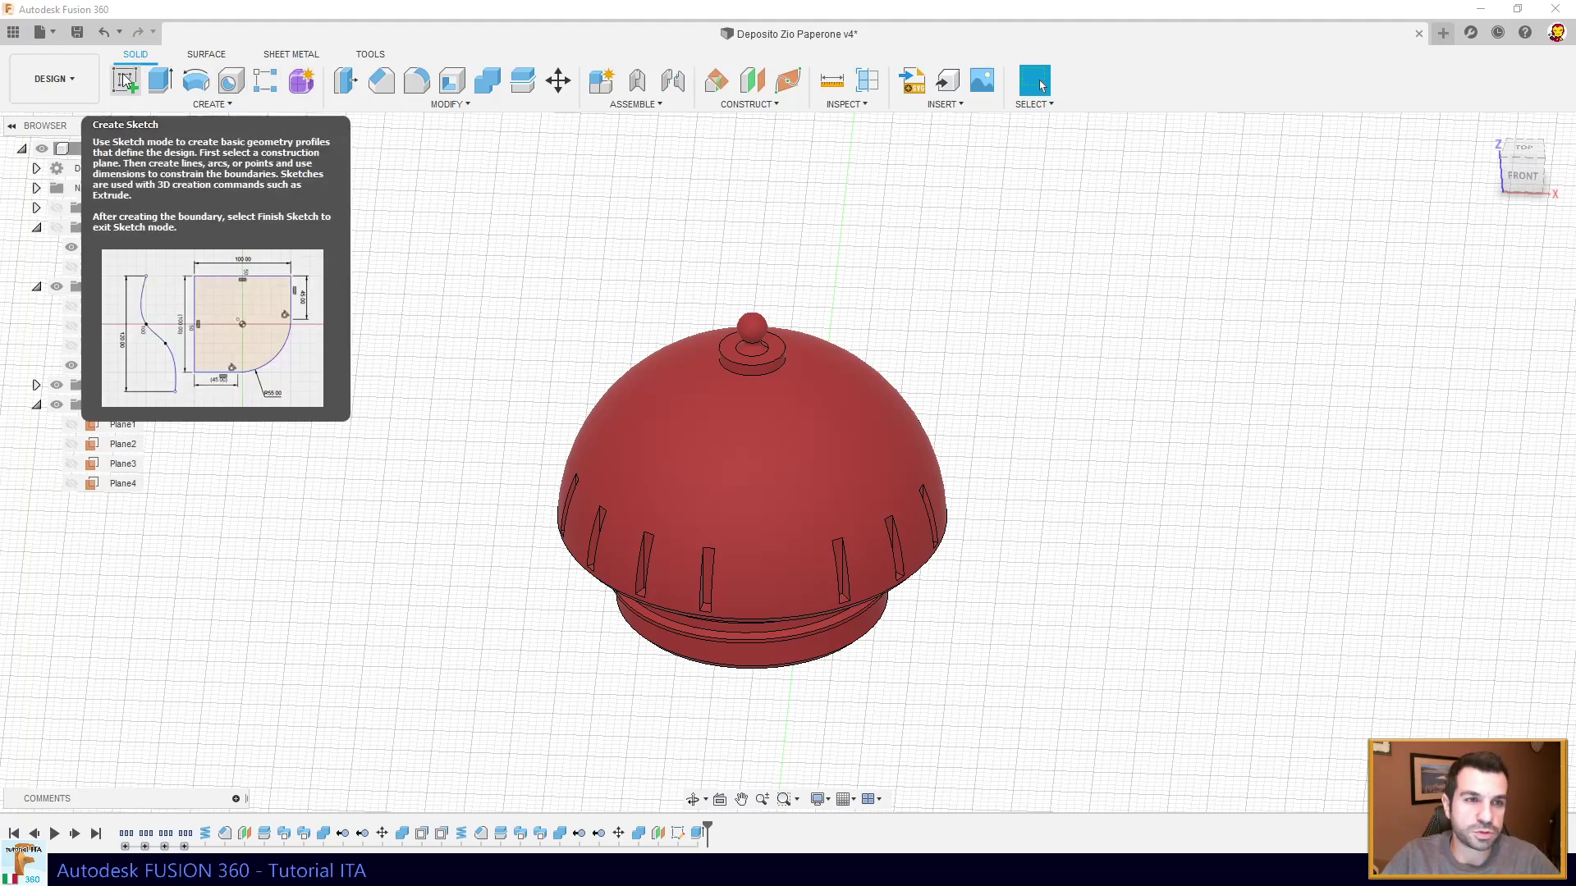
pyautogui.middleClick(667, 616)
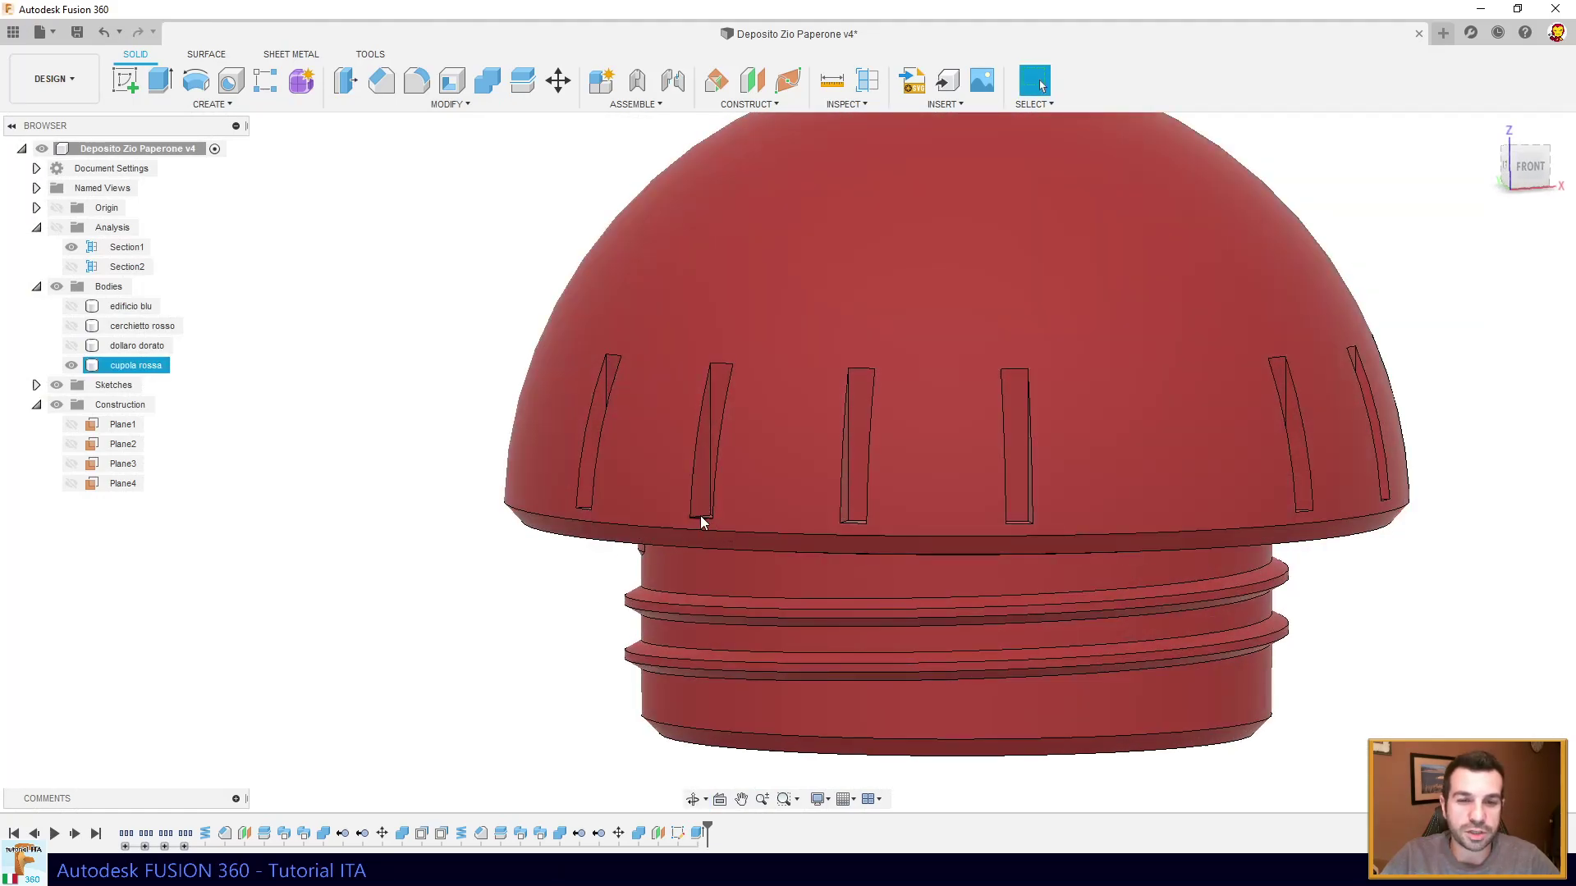
# - Show Plane4 at the rim and start an offset plane from it
pyautogui.click(76, 489)
pyautogui.click(754, 88)
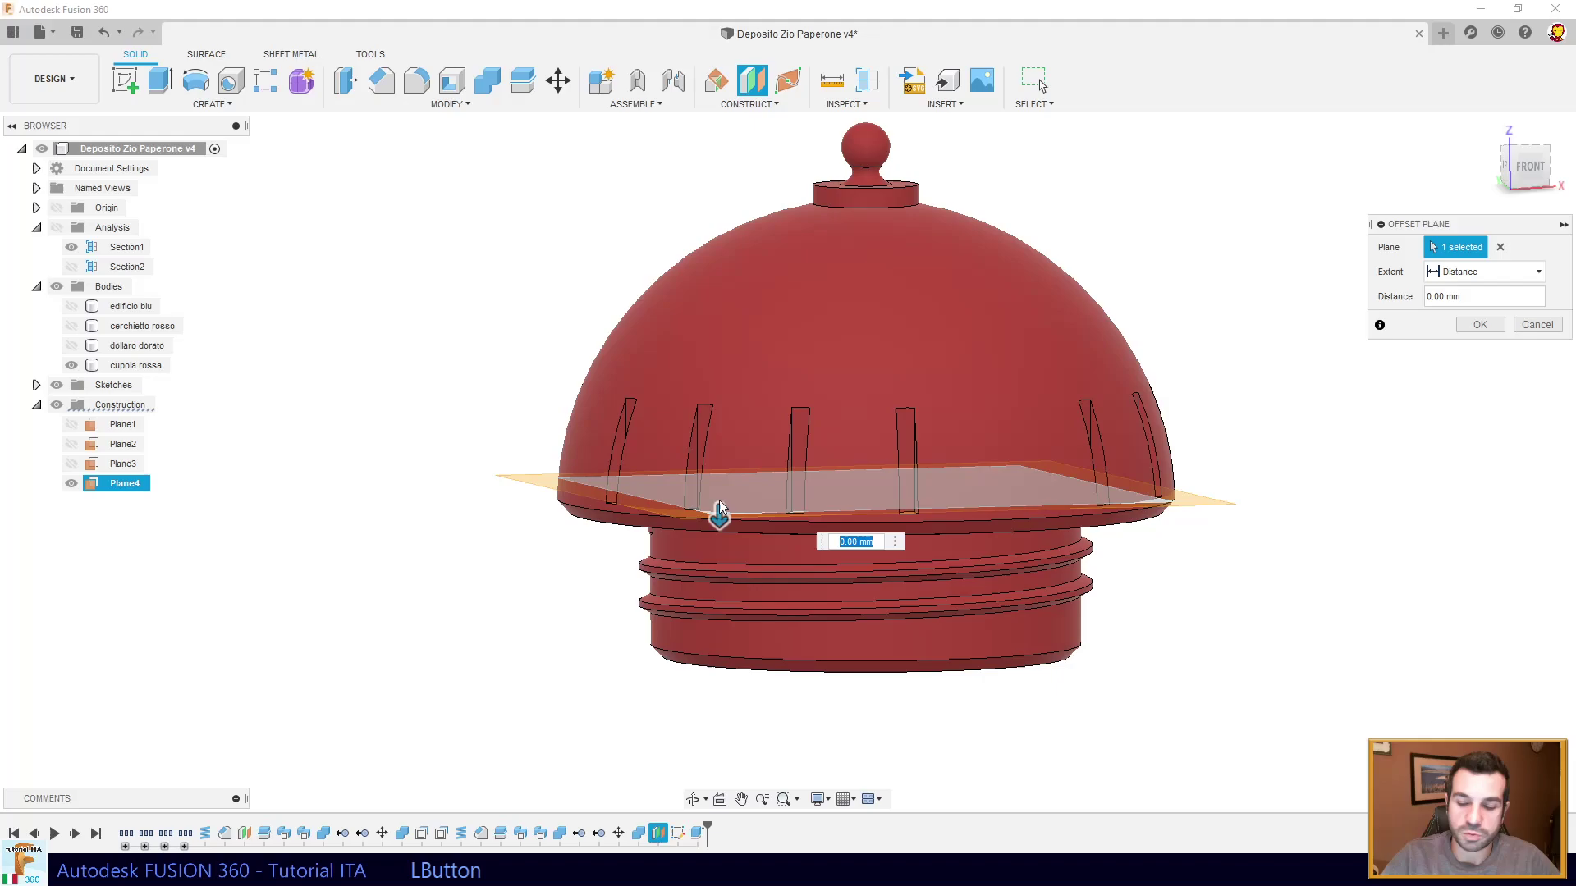